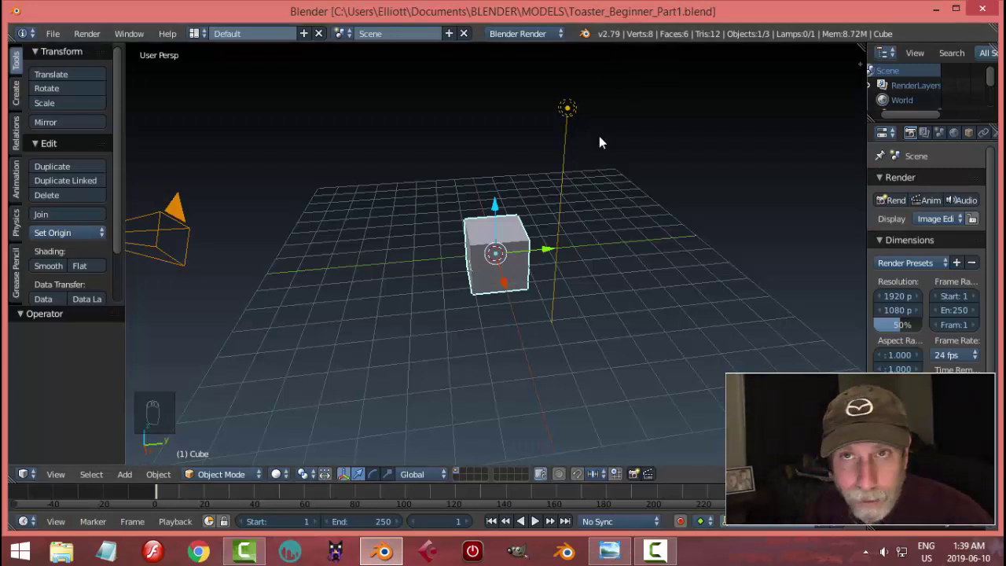
- Orbit and zoom around the default cube, toggling selection of the scene's objects
{"action": "left_click_drag", "start_coordinate": [682, 282], "coordinate": [661, 274]}
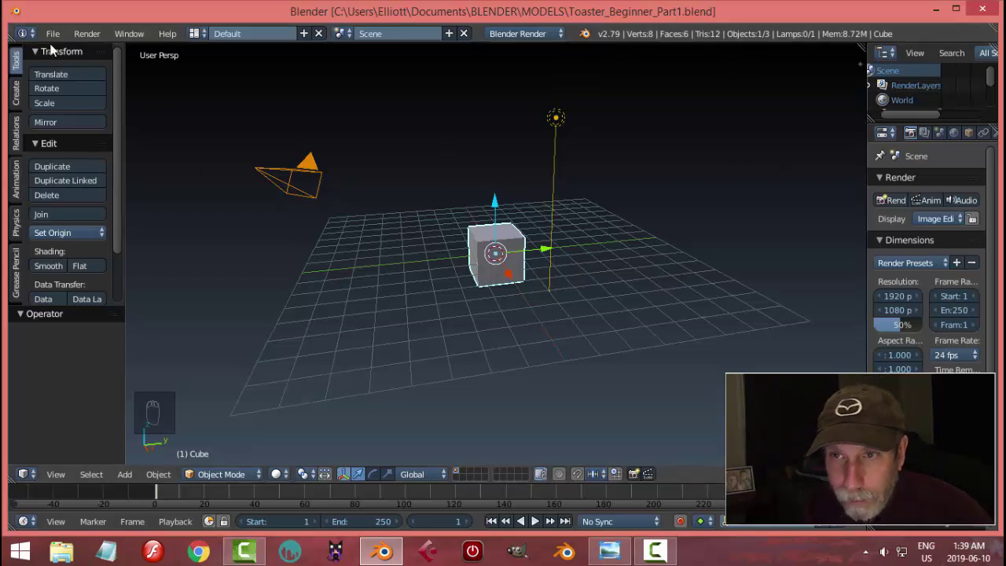
{"action": "left_click_drag", "start_coordinate": [60, 37], "coordinate": [95, 199]}
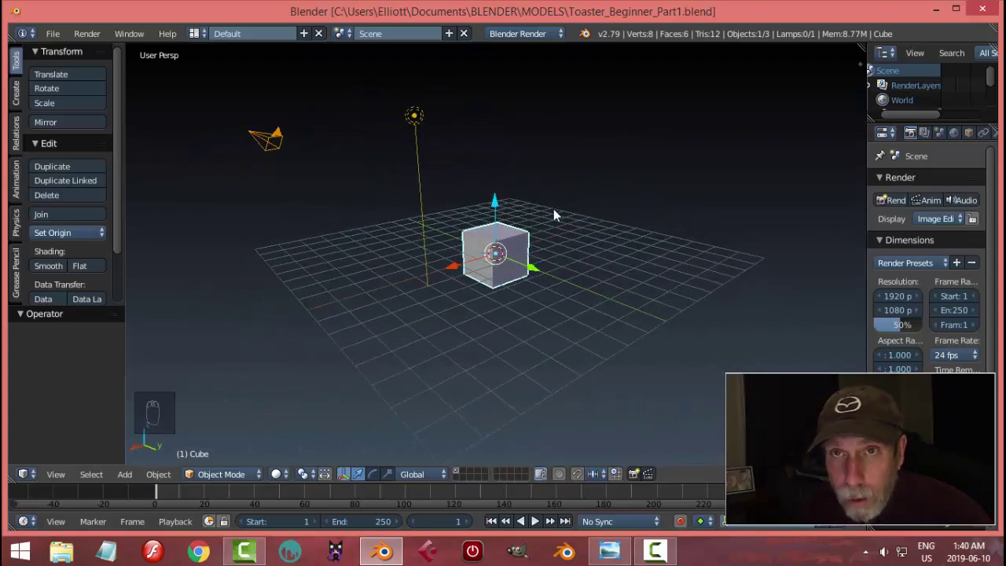
{"action": "left_click_drag", "start_coordinate": [598, 219], "coordinate": [465, 224]}
{"action": "left_click_drag", "start_coordinate": [465, 224], "coordinate": [603, 218]}
{"action": "key", "text": "KP_Decimal"}
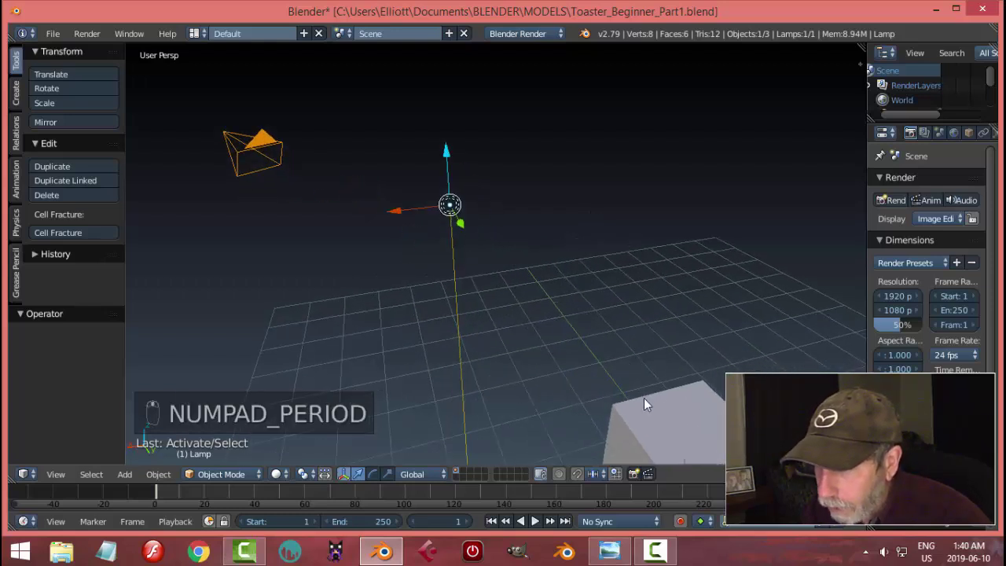
{"action": "left_click_drag", "start_coordinate": [659, 414], "coordinate": [611, 293]}
{"action": "key", "text": "KP_Decimal"}
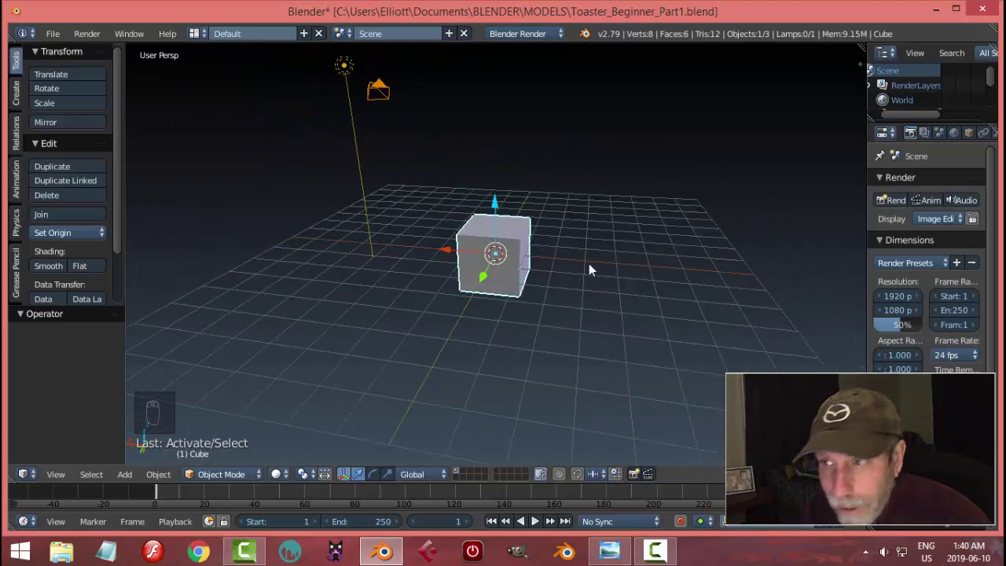
{"action": "key", "text": "a"}
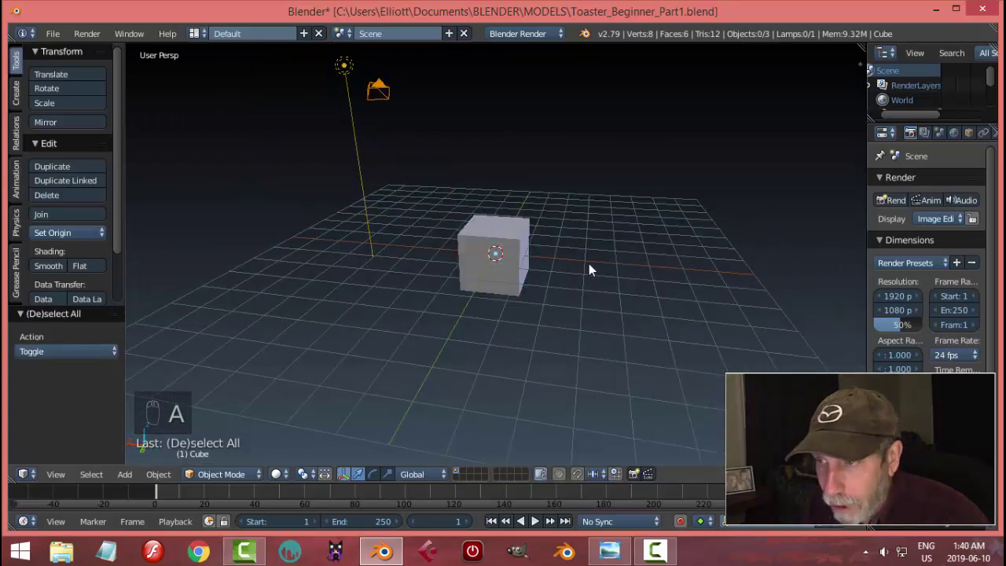
{"action": "key", "text": "a"}
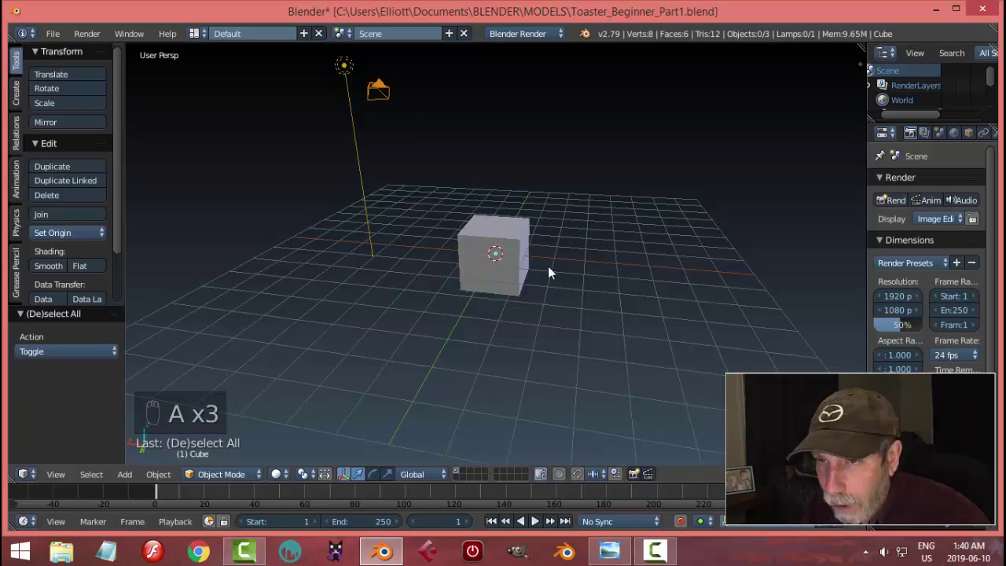
{"action": "left_click_drag", "start_coordinate": [506, 259], "coordinate": [591, 278]}
{"action": "left_click_drag", "start_coordinate": [591, 278], "coordinate": [494, 84]}
{"action": "left_click_drag", "start_coordinate": [494, 85], "coordinate": [149, 166]}
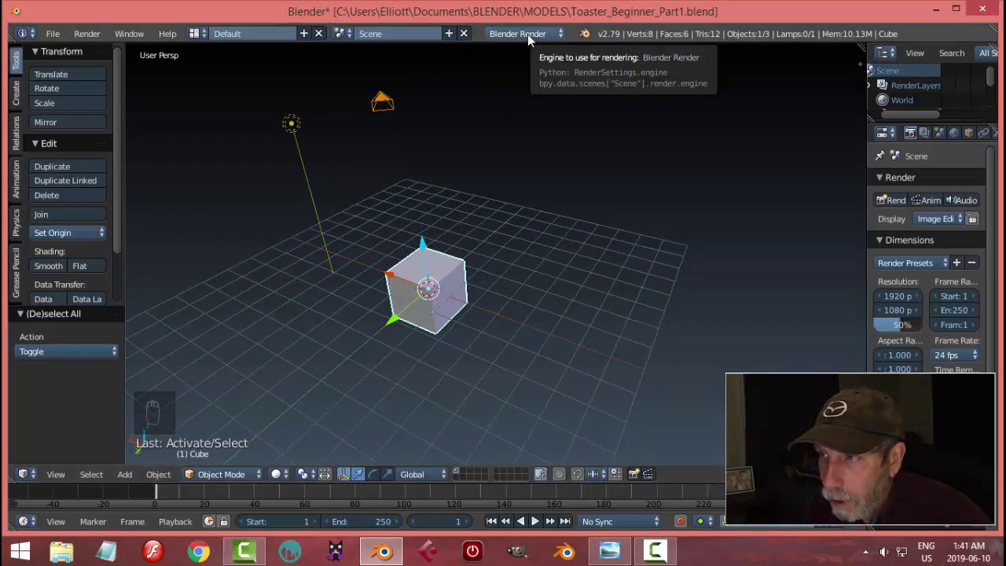
- Set the render engine to Cycles Render with Device set to GPU Compute
{"action": "left_click_drag", "start_coordinate": [531, 42], "coordinate": [584, 166]}
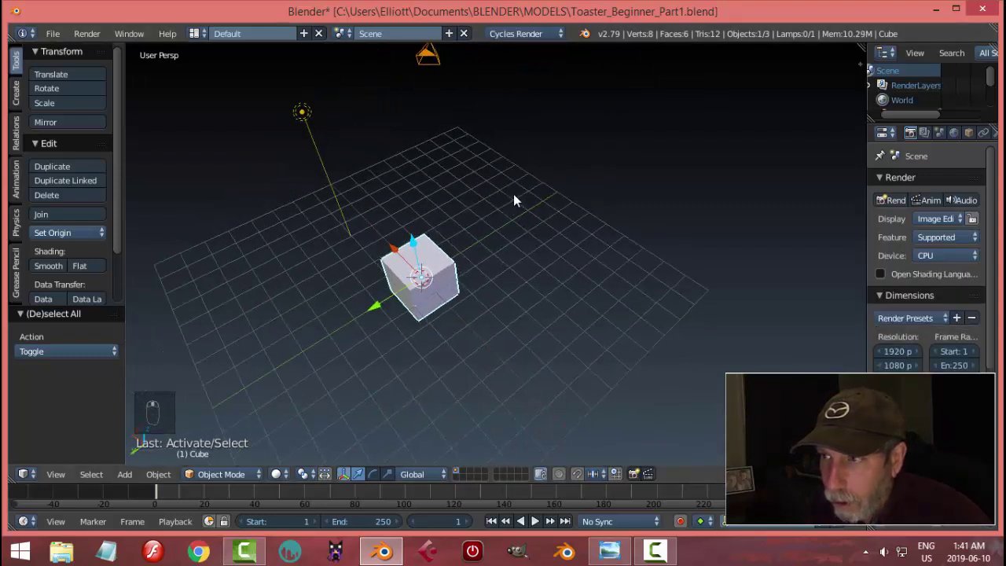
{"action": "left_click_drag", "start_coordinate": [488, 206], "coordinate": [929, 262]}
{"action": "left_click_drag", "start_coordinate": [930, 262], "coordinate": [496, 246]}
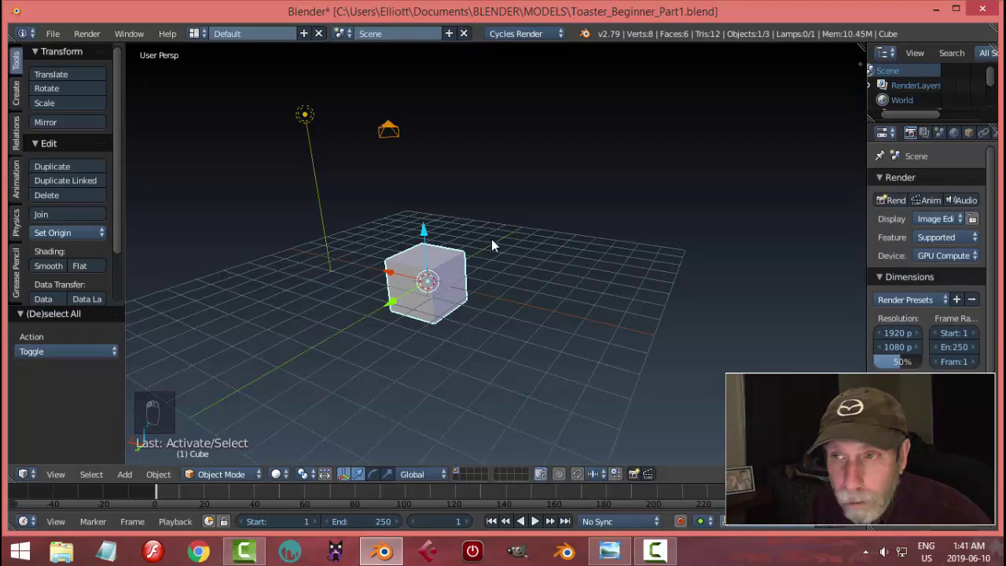
{"action": "left_click_drag", "start_coordinate": [533, 249], "coordinate": [567, 282]}
- Select the cube, camera and lamp together and request their deletion
{"action": "key", "text": "a"}
{"action": "key", "text": "a"}
{"action": "key", "text": "x"}
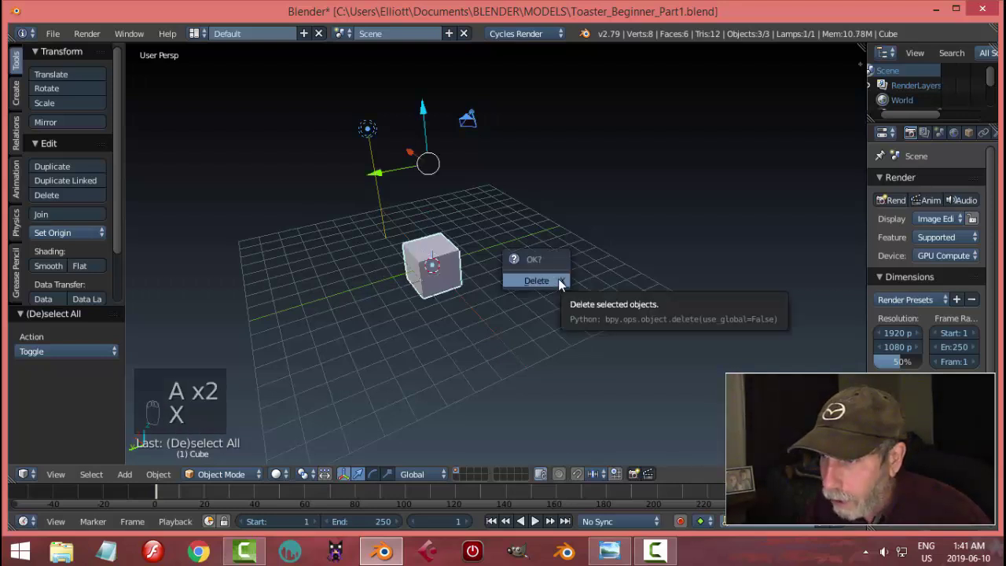
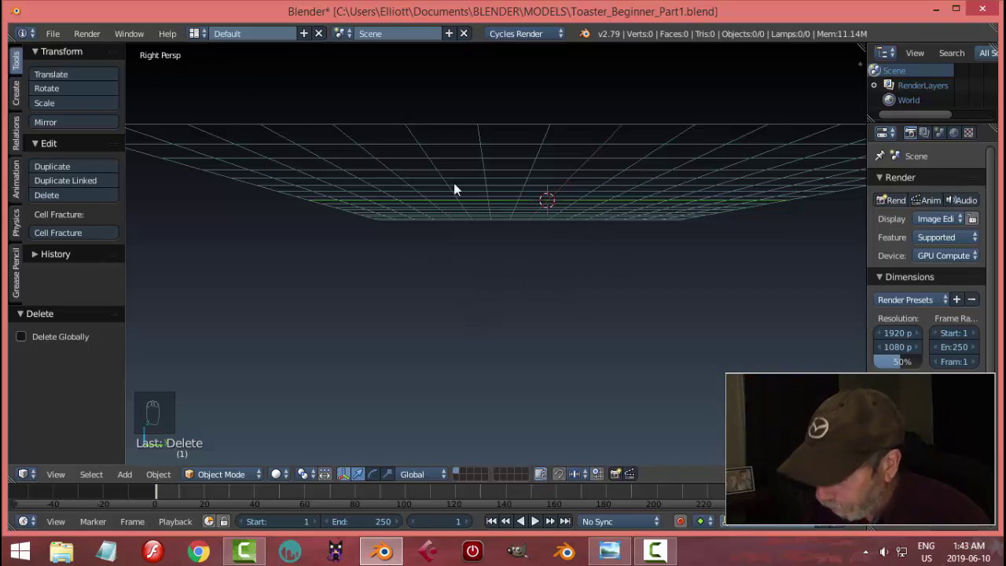
- Switch the empty scene to an orthographic side view ready for adding the circle
{"action": "key", "text": "KP_5"}
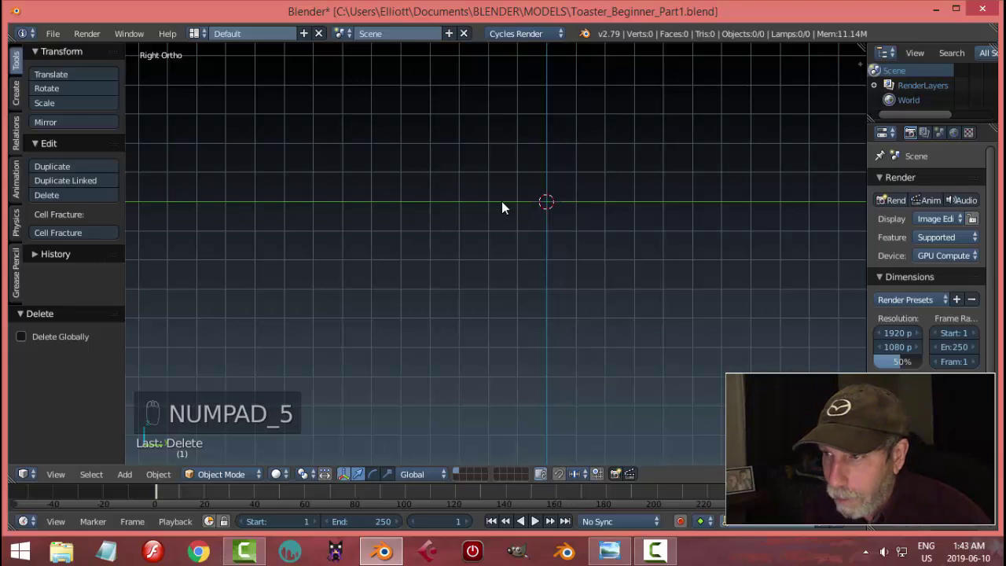
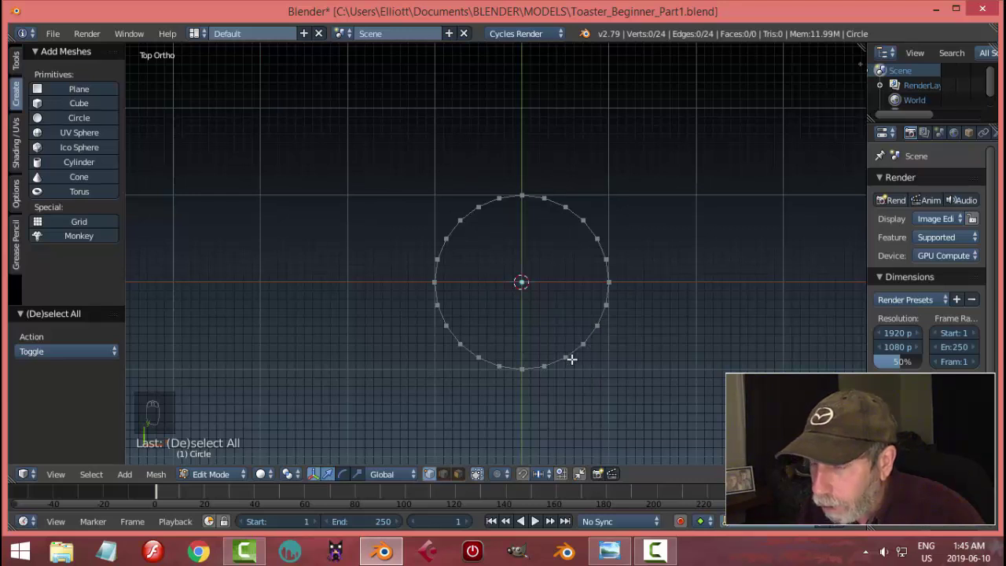
- View the circle from the right side and pan it across the viewport
{"action": "key", "text": "KP_3"}
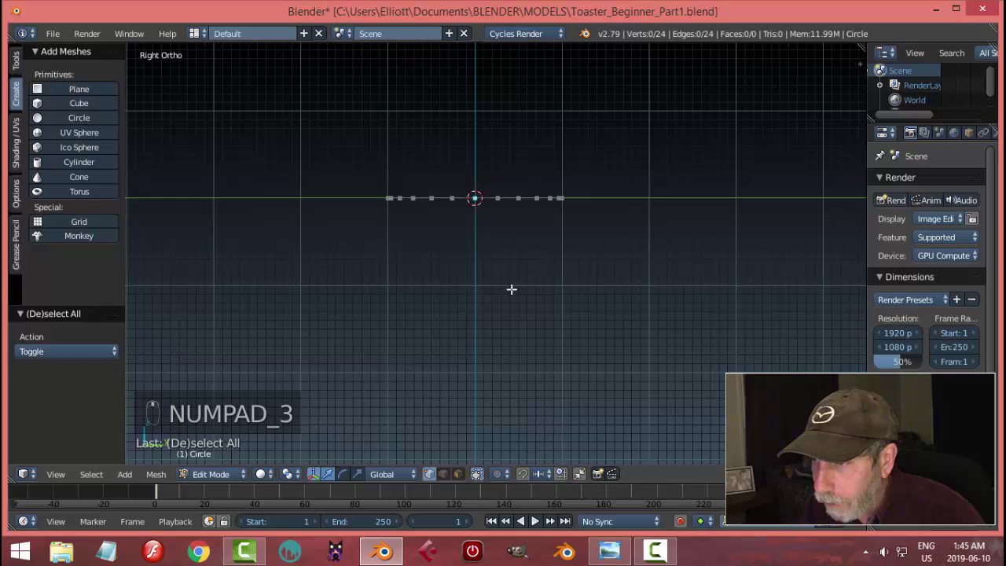
{"action": "left_click_drag", "start_coordinate": [484, 211], "coordinate": [406, 102]}
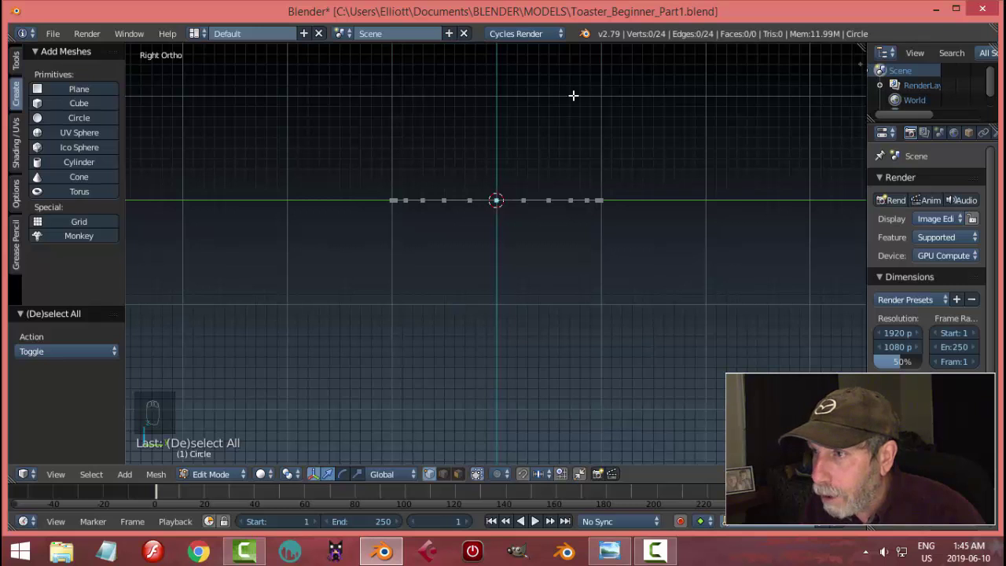
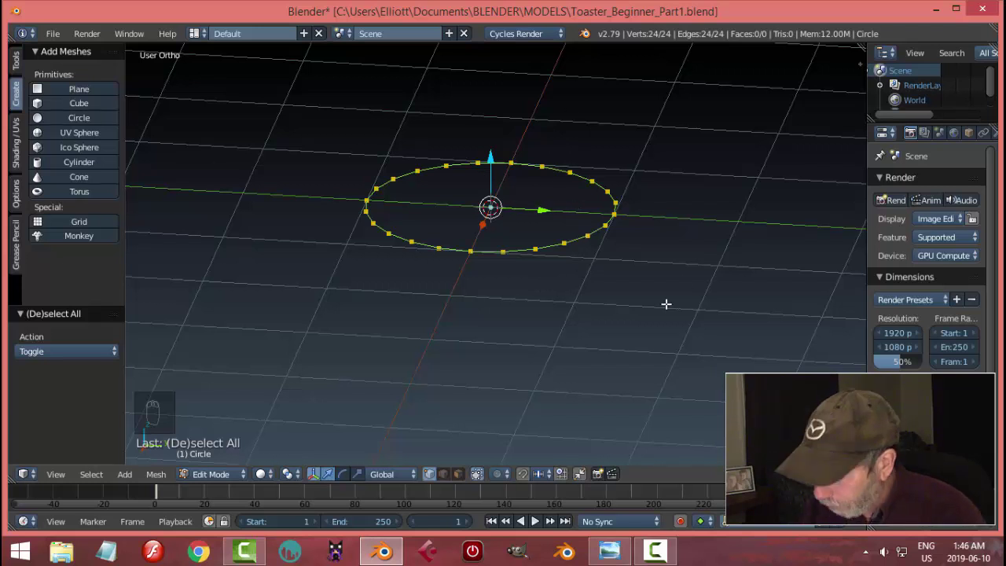
- Rotate the selected circle 90 degrees about the Y axis so it stands upright
{"action": "key", "text": "KP_3"}
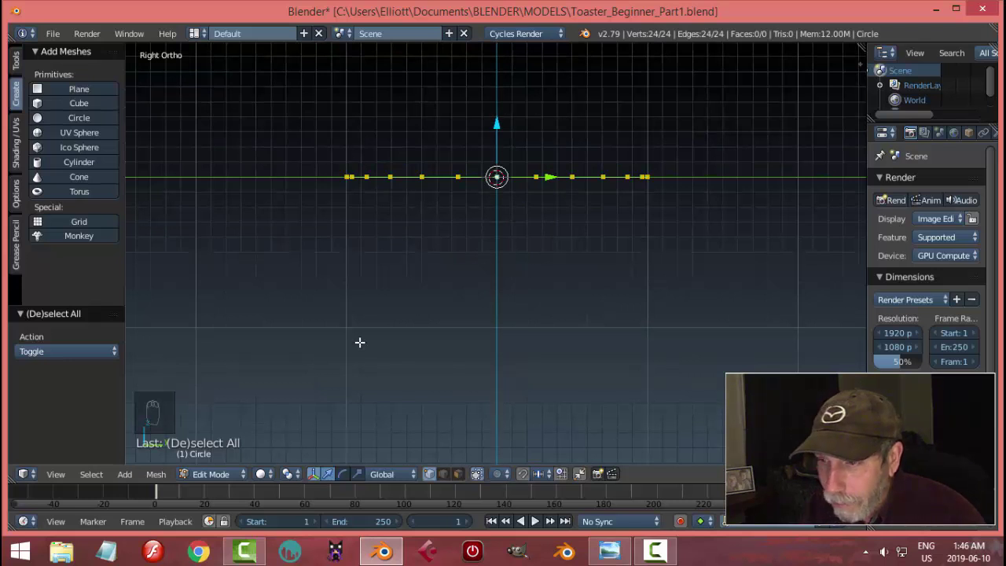
{"action": "key", "text": "r"}
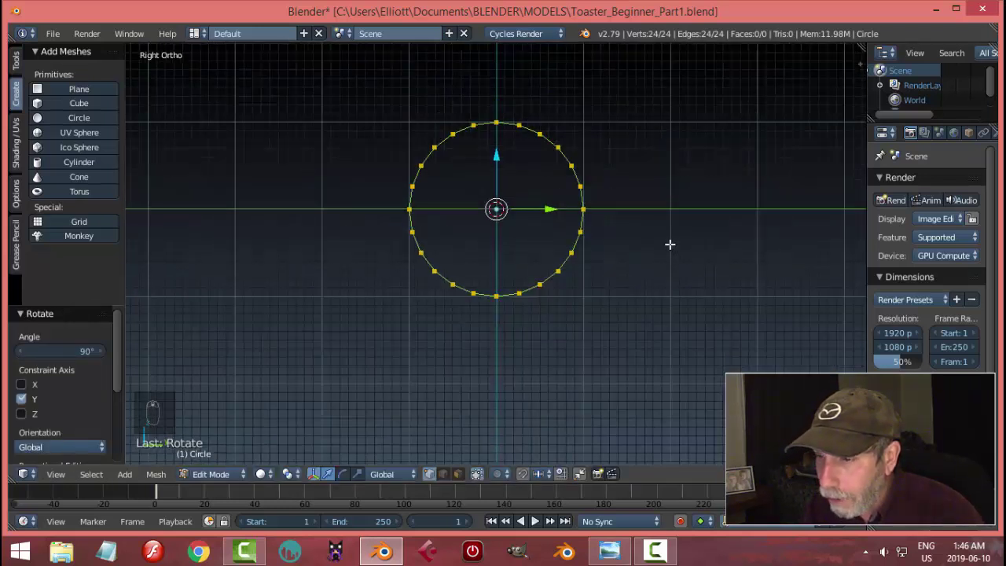
{"action": "key", "text": "Tab"}
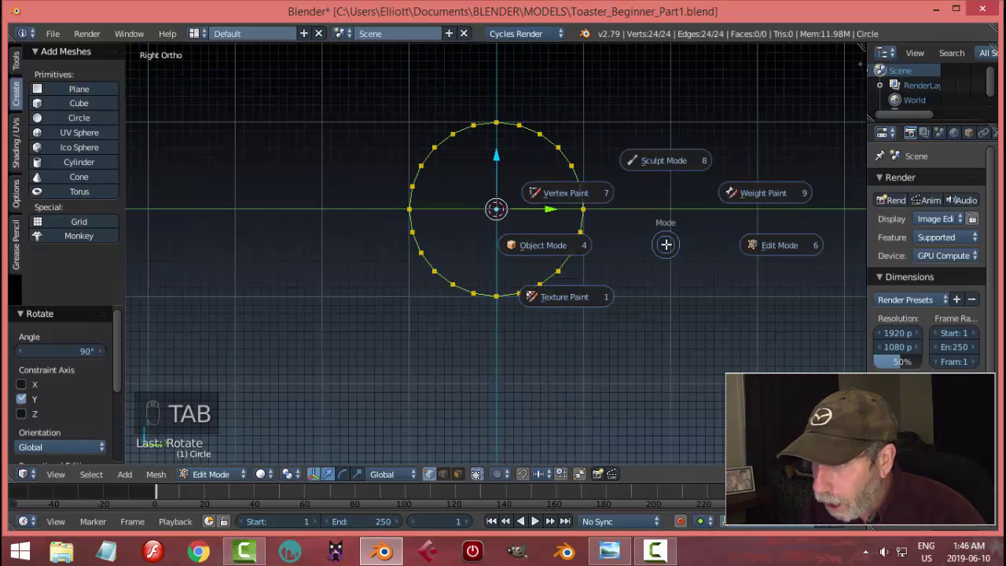
- Return the upright circle to Object Mode and reposition the view around it
{"action": "key", "text": "Tab"}
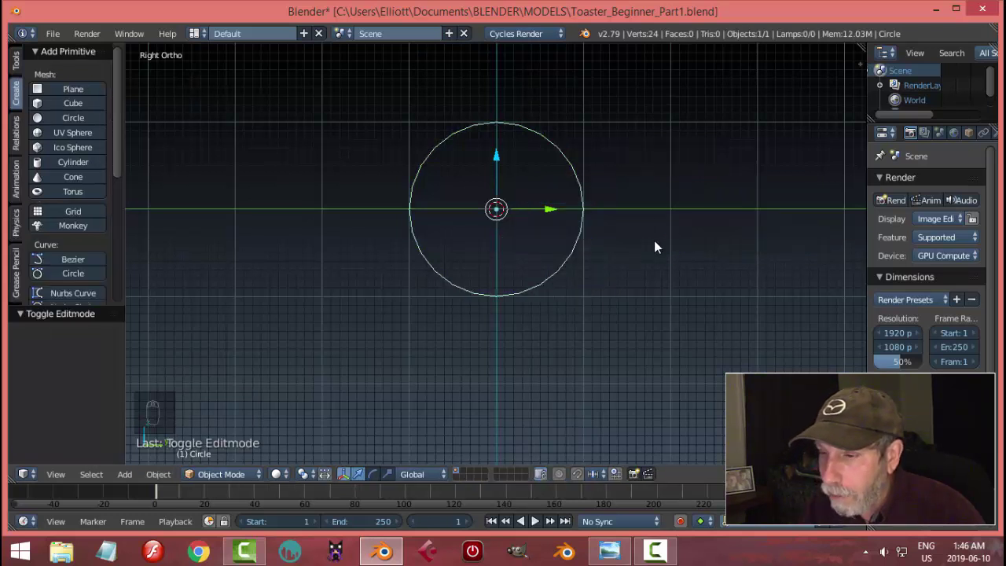
{"action": "key", "text": "Tab"}
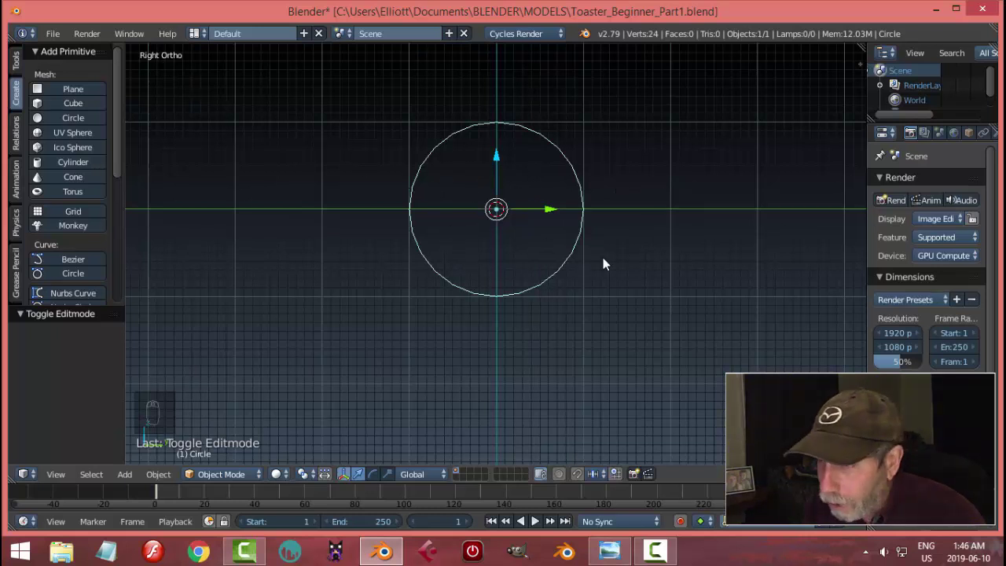
{"action": "middle_click", "coordinate": [611, 261]}
{"action": "left_click_drag", "start_coordinate": [611, 260], "coordinate": [612, 543]}
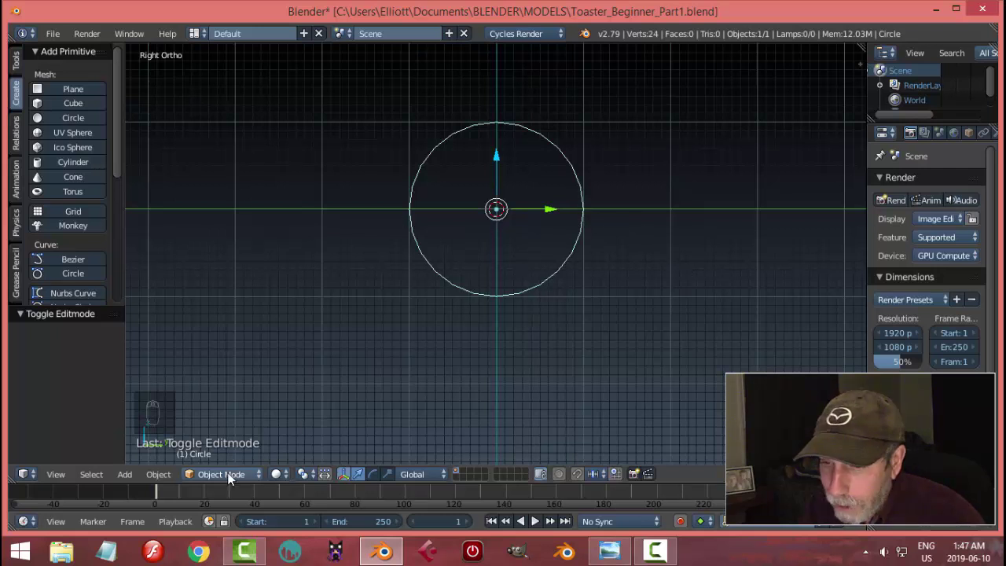
- In edit mode, select the circle's lower 11 vertices and bring up their delete options
{"action": "left_click_drag", "start_coordinate": [235, 476], "coordinate": [614, 337]}
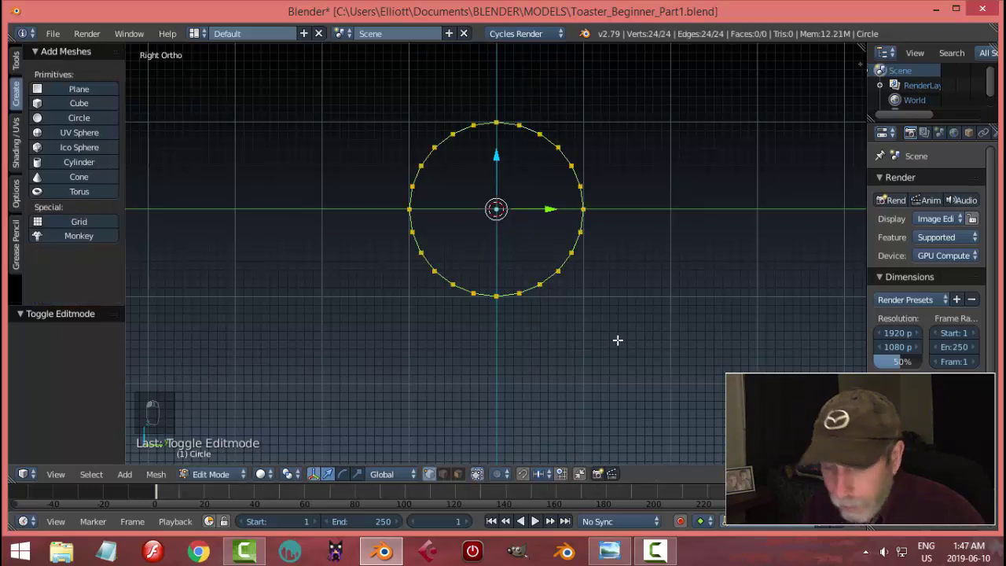
{"action": "key", "text": "a"}
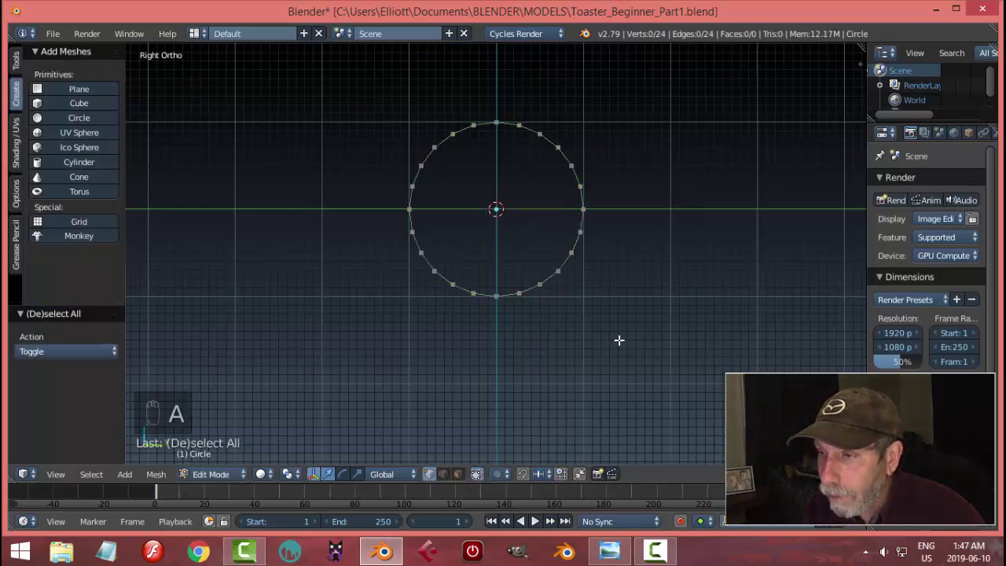
{"action": "left_click_drag", "start_coordinate": [615, 336], "coordinate": [399, 256]}
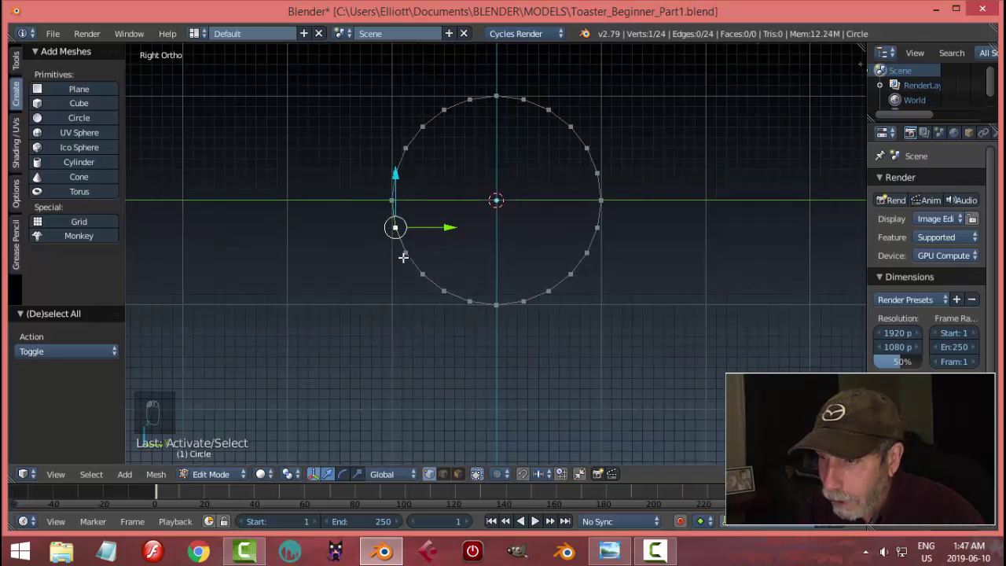
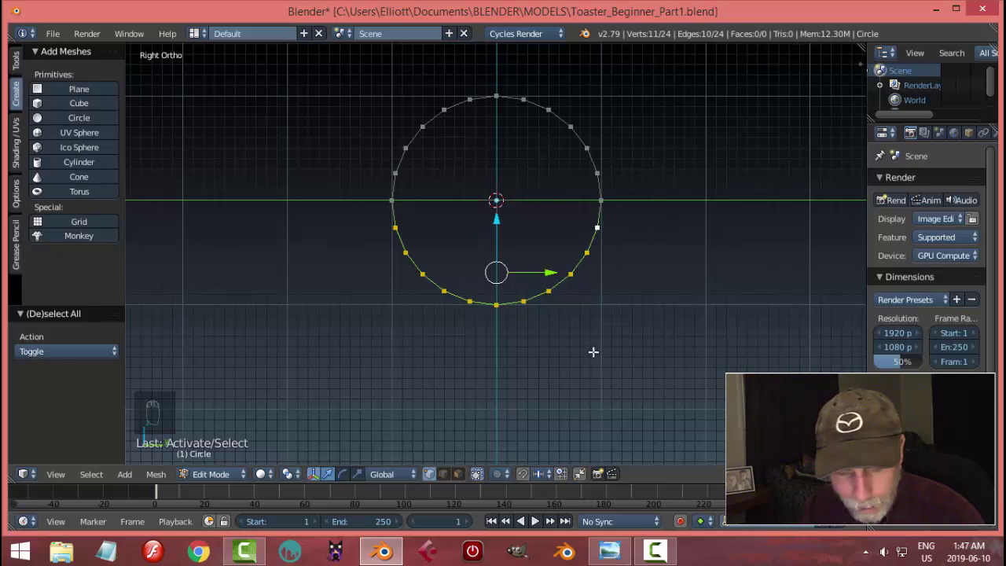
{"action": "key", "text": "a"}
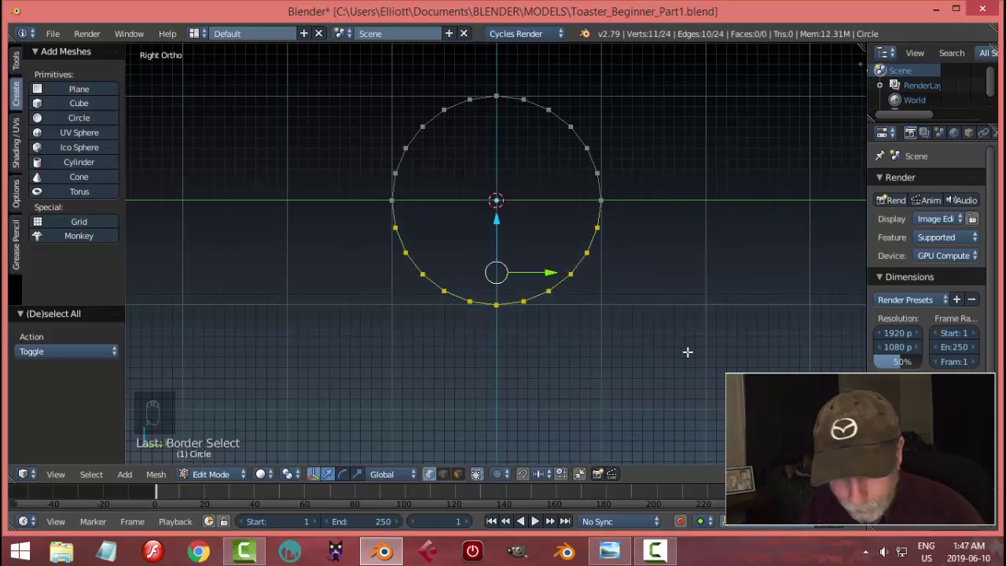
{"action": "key", "text": "x"}
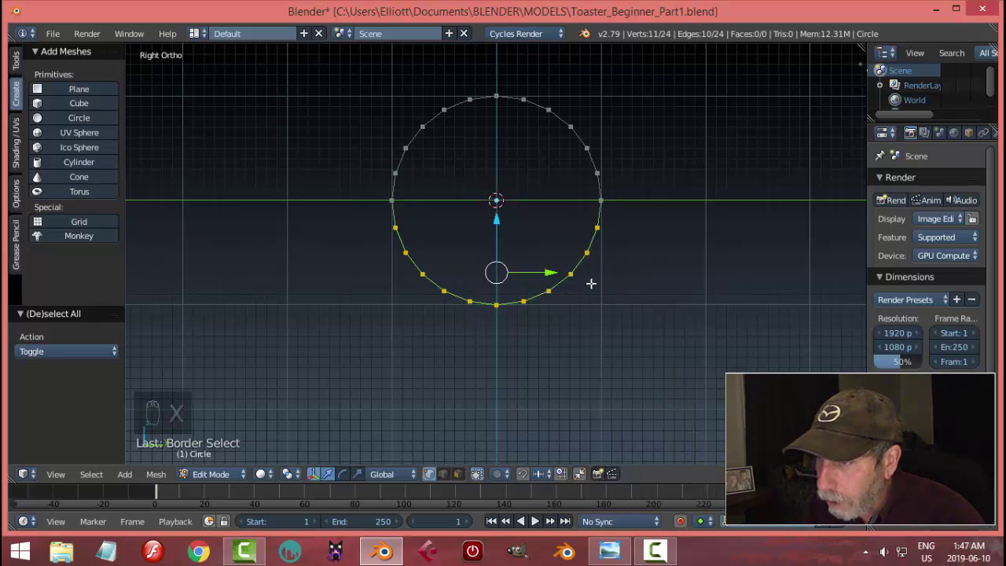
{"action": "key", "text": "x"}
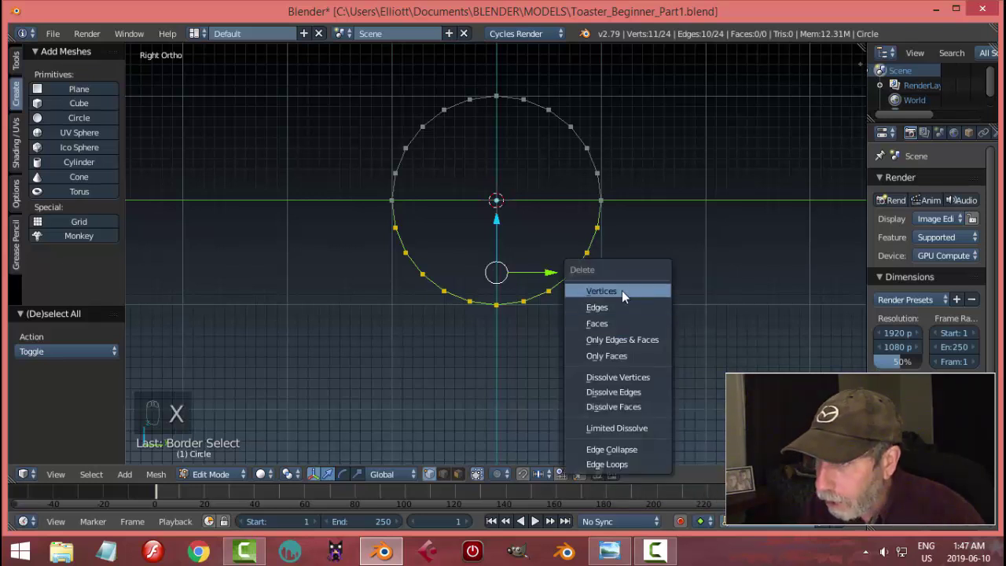
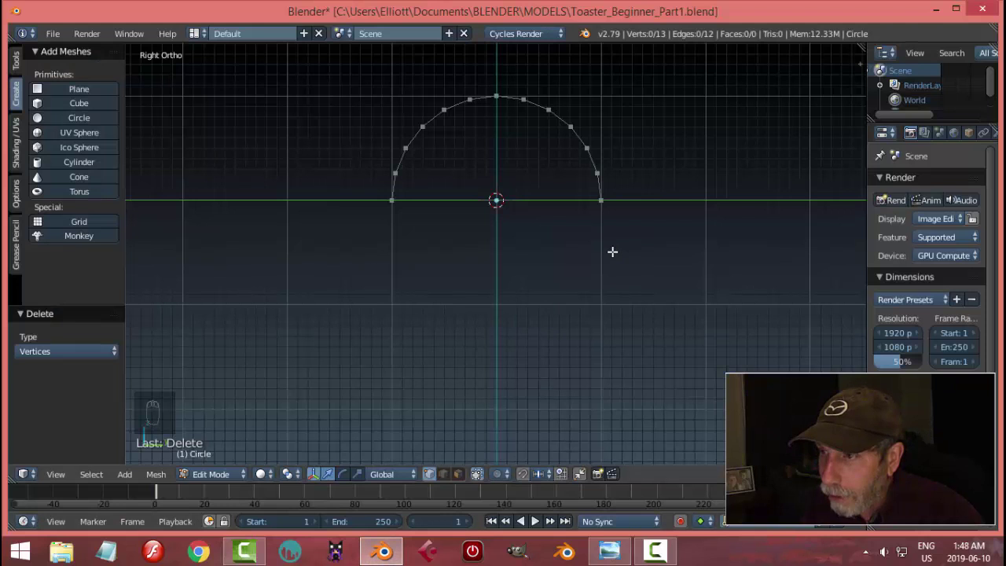
- Select the whole arc for extruding downward, then deselect the finished 12-face profile
{"action": "key", "text": "a"}
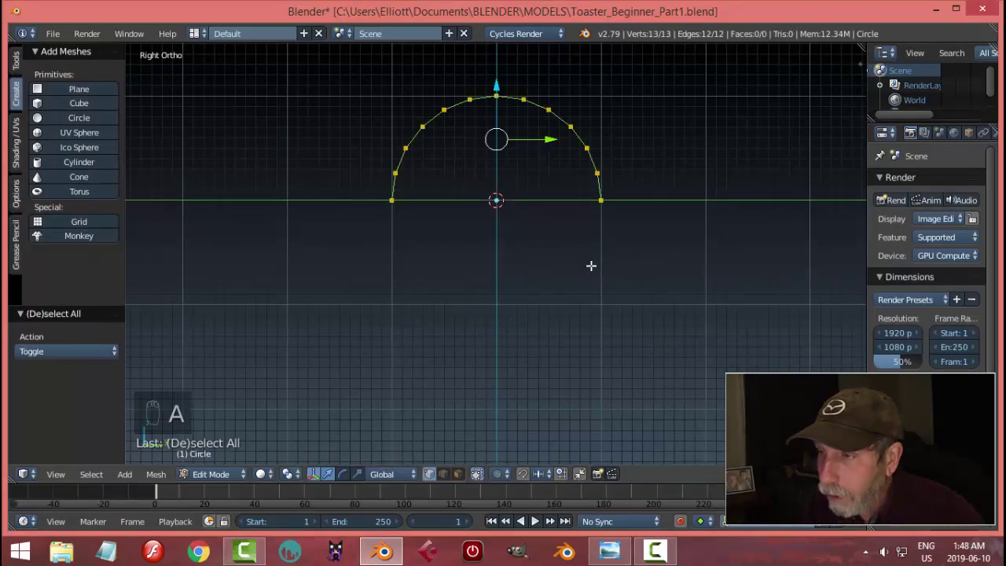
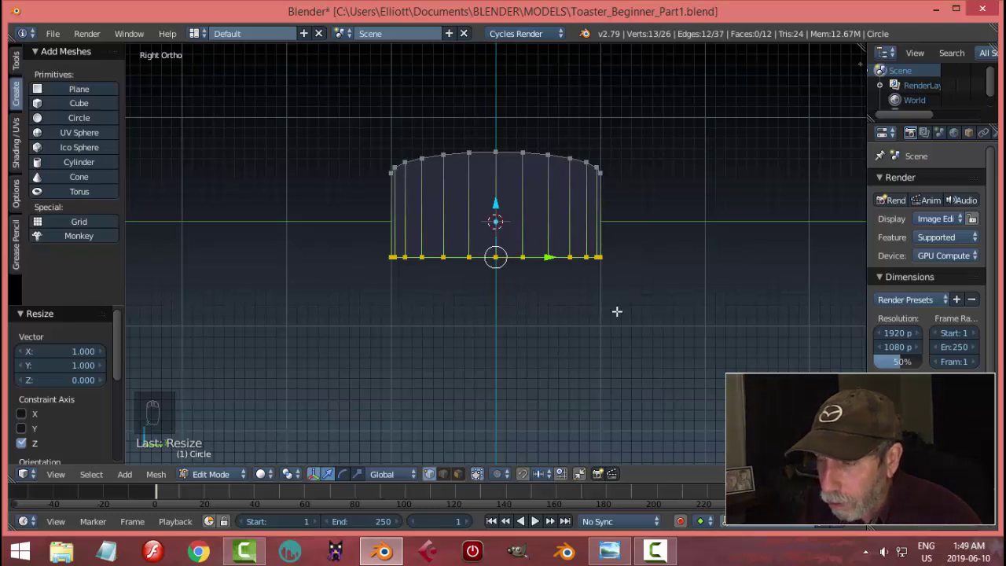
{"action": "key", "text": "a"}
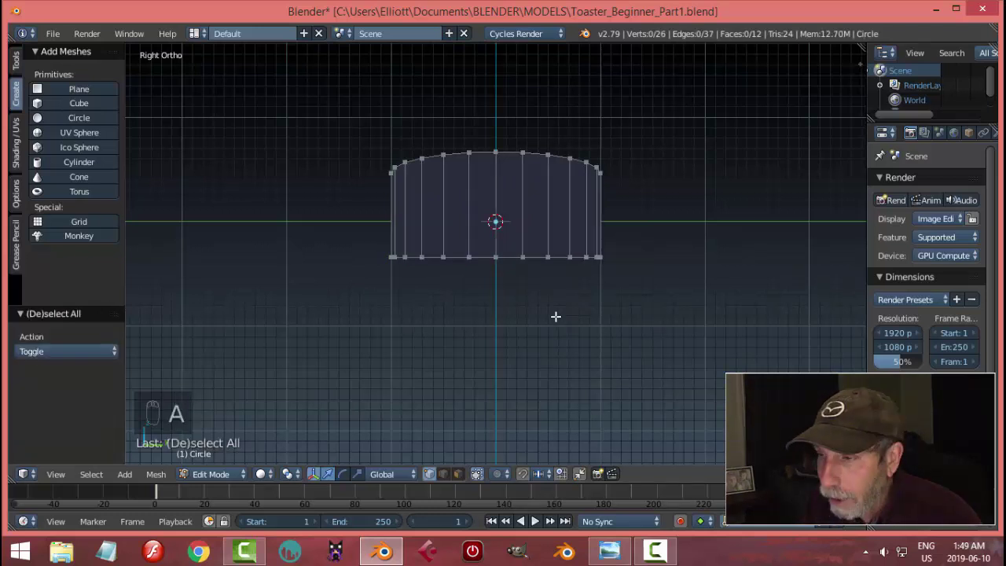
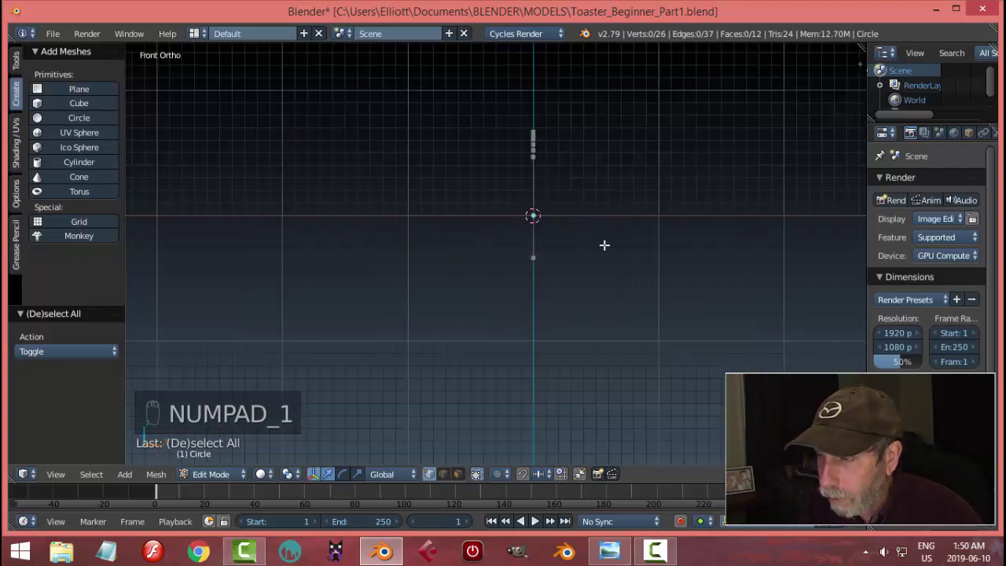
- Select all 26 vertices of the arch panel in front view, ready to move along X
{"action": "key", "text": "a"}
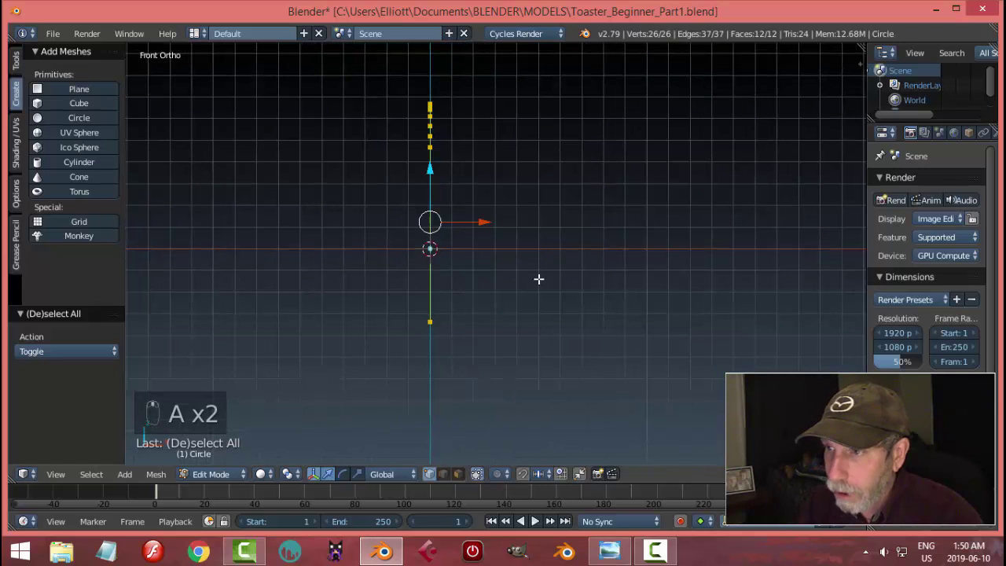
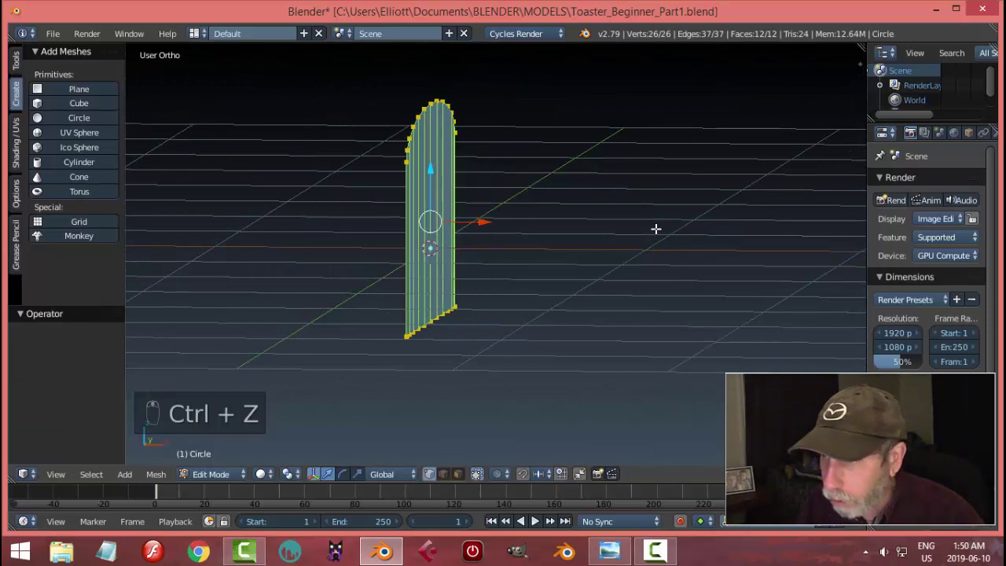
{"action": "key", "text": "KP_1"}
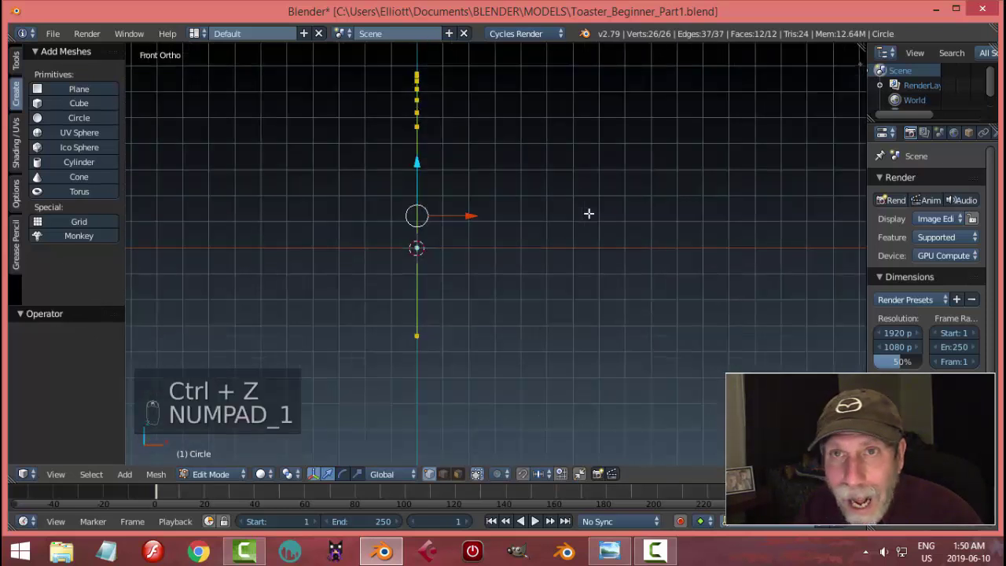
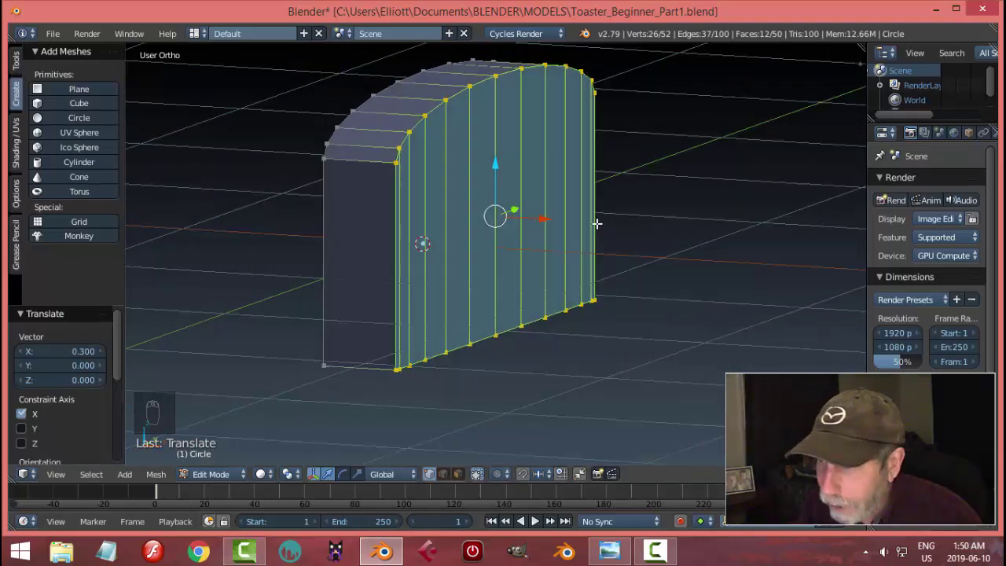
- Deselect the shell after extruding the panel along X to 52 vertices and 50 faces
{"action": "key", "text": "a"}
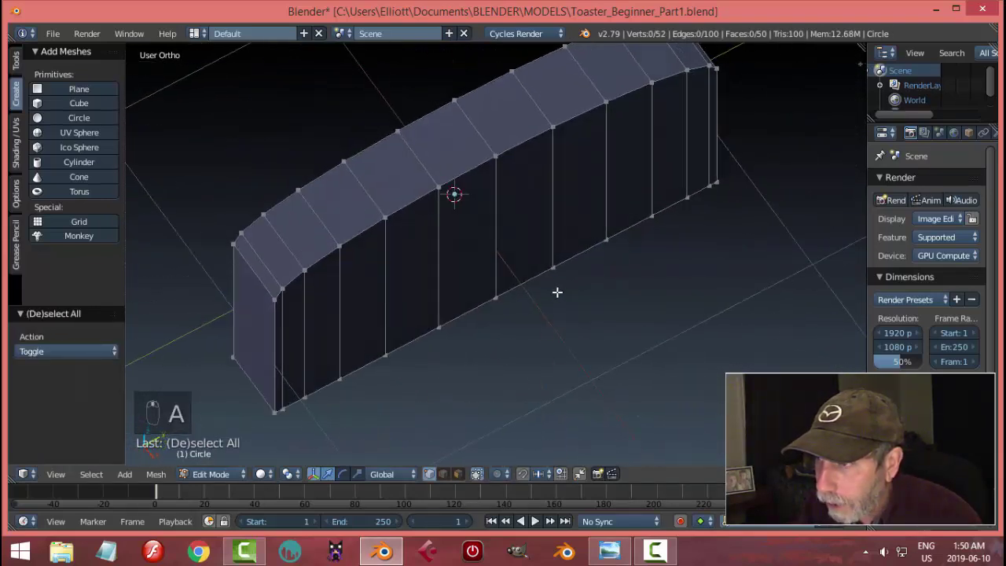
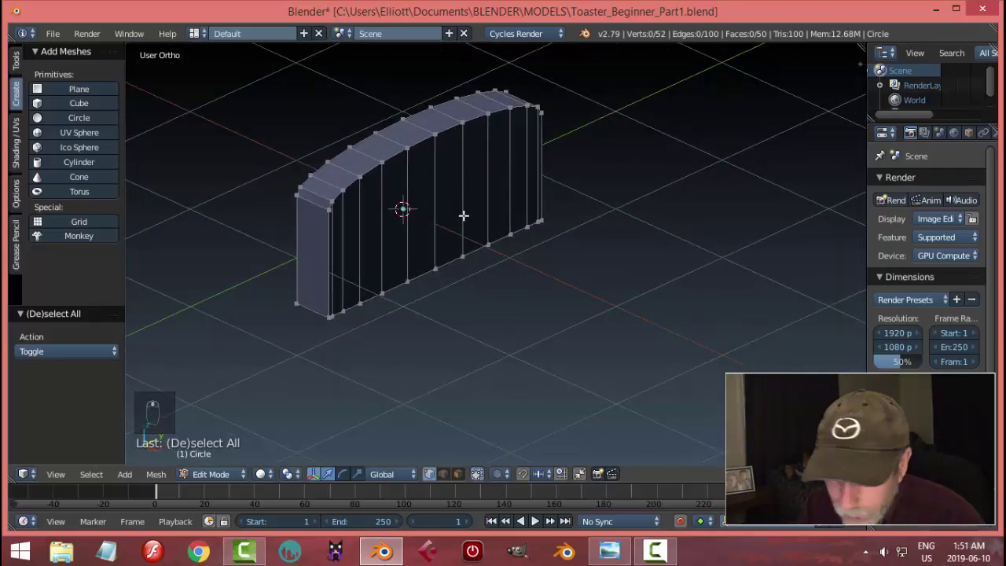
- Recalculate the whole shell's normals to point outward, then clear the selection
{"action": "key", "text": "a"}
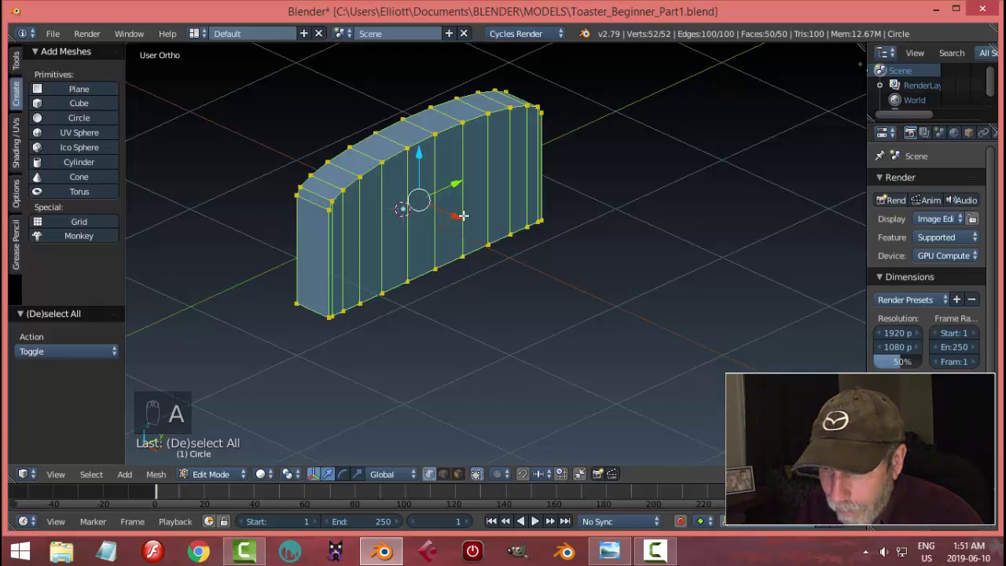
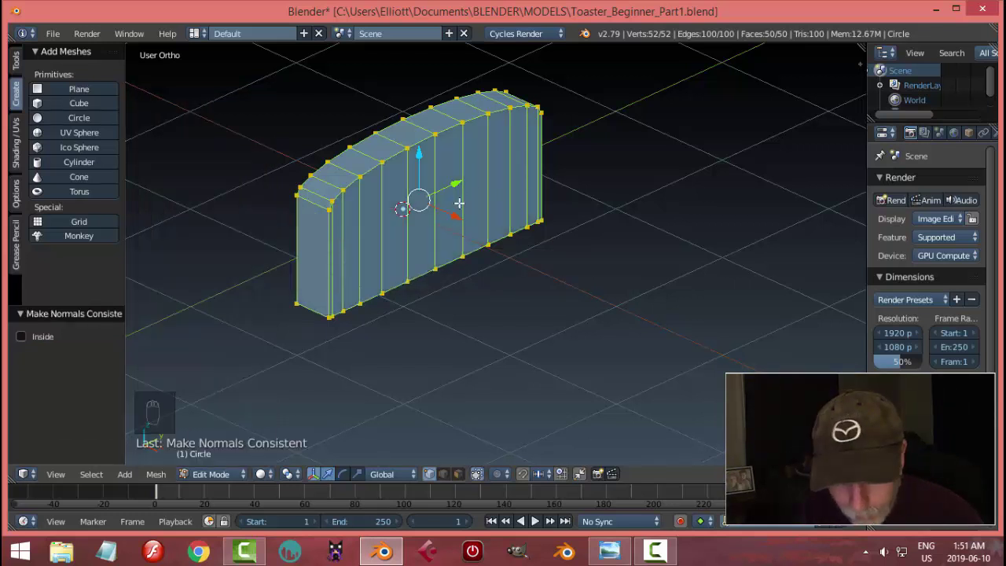
{"action": "key", "text": "a"}
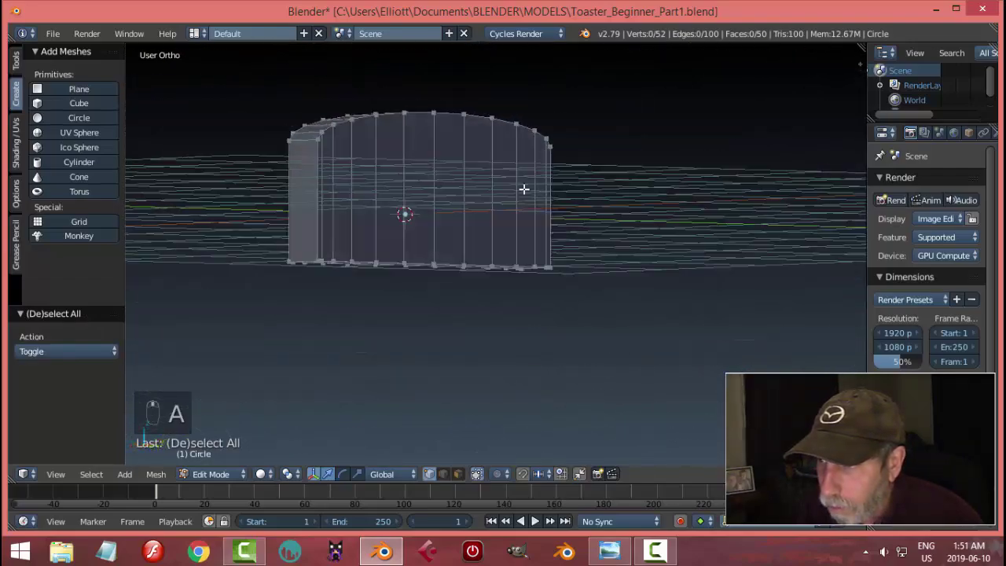
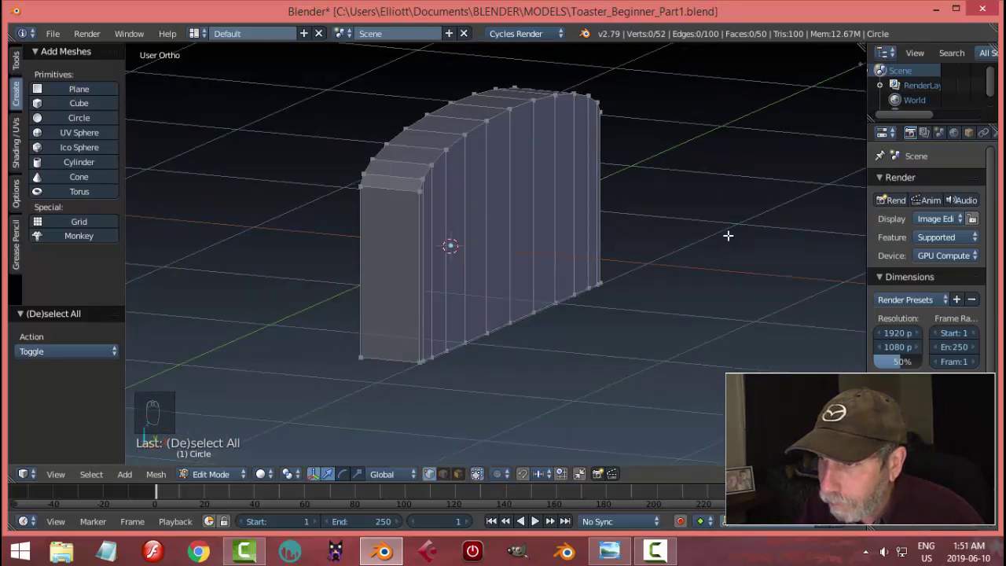
{"action": "key", "text": "KP_1"}
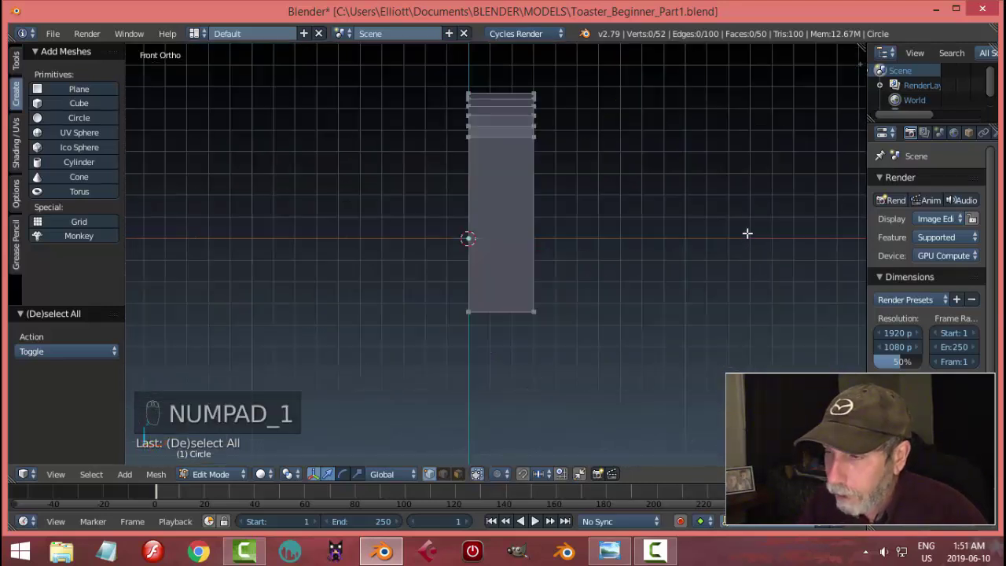
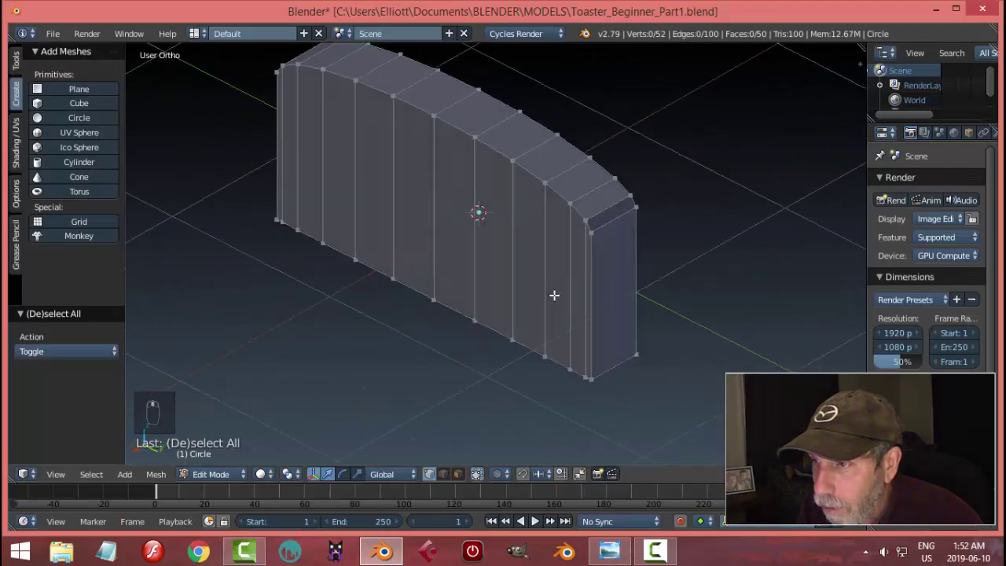
- From the right side view, select the 12 faces of one side wall in Face select mode
{"action": "key", "text": "KP_3"}
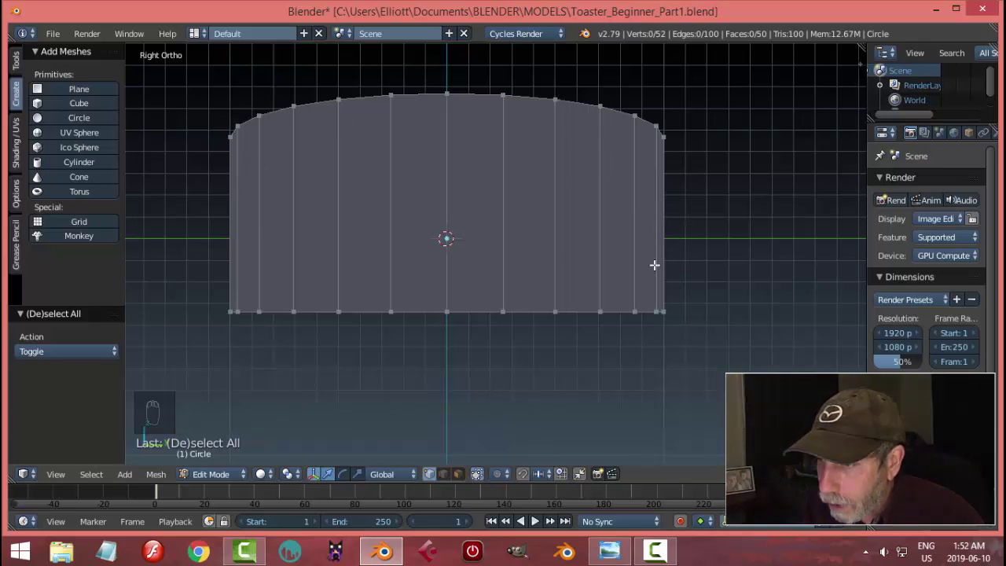
{"action": "left_click_drag", "start_coordinate": [465, 479], "coordinate": [644, 329]}
{"action": "key", "text": "a"}
{"action": "key", "text": "a"}
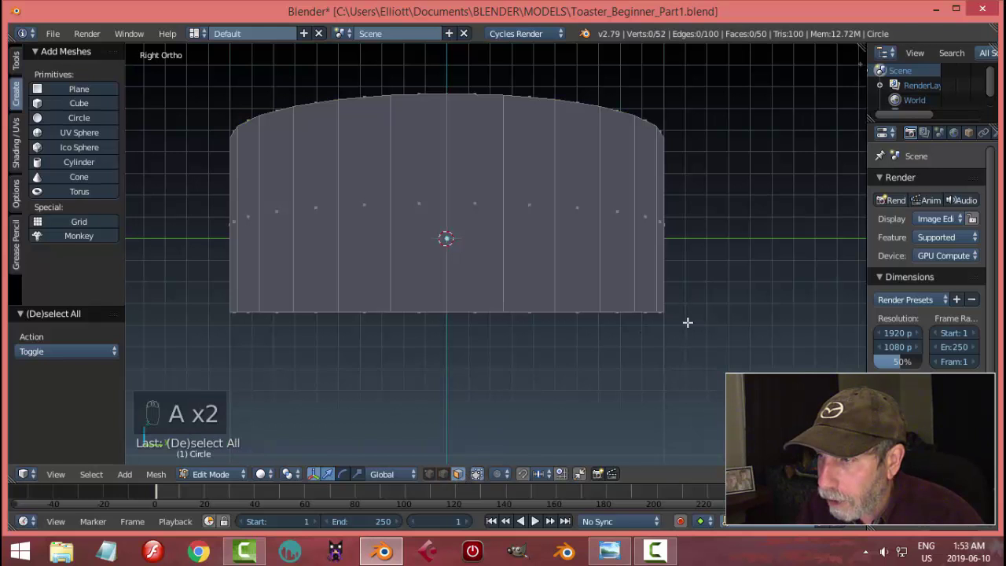
{"action": "key", "text": "c"}
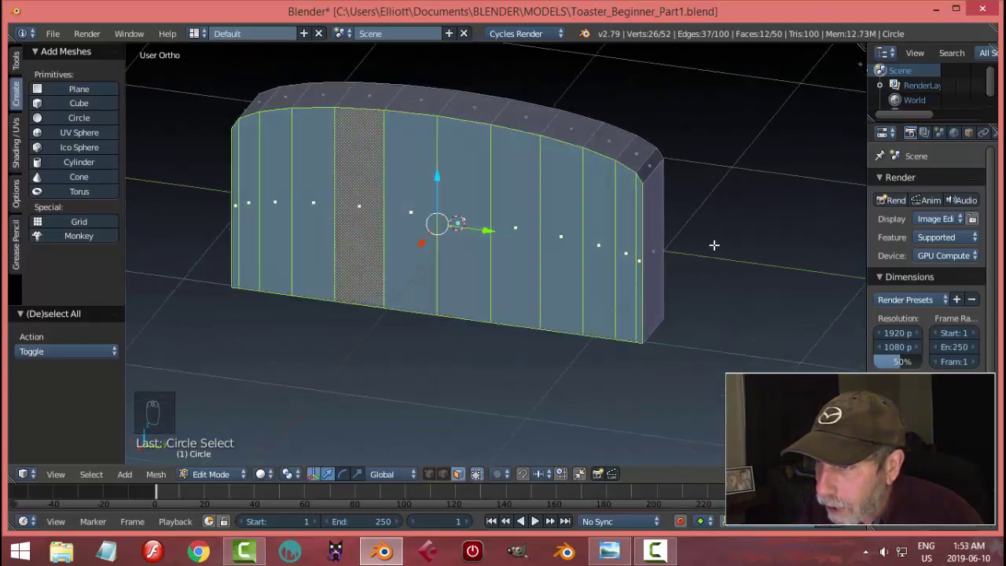
- Reselect the inner wall faces and extrude them in place, raising the mesh to 78 vertices
{"action": "key", "text": "a"}
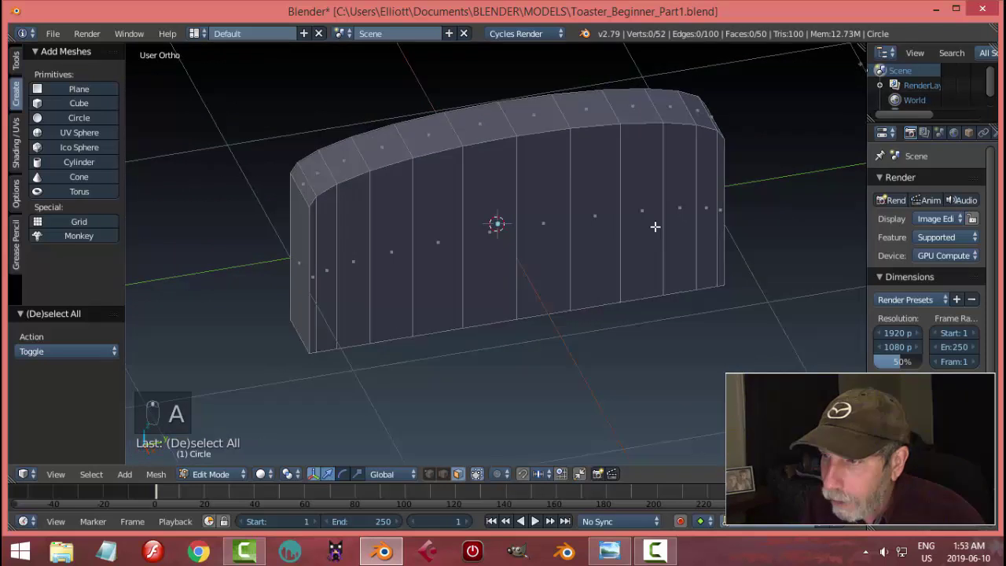
{"action": "key", "text": "c"}
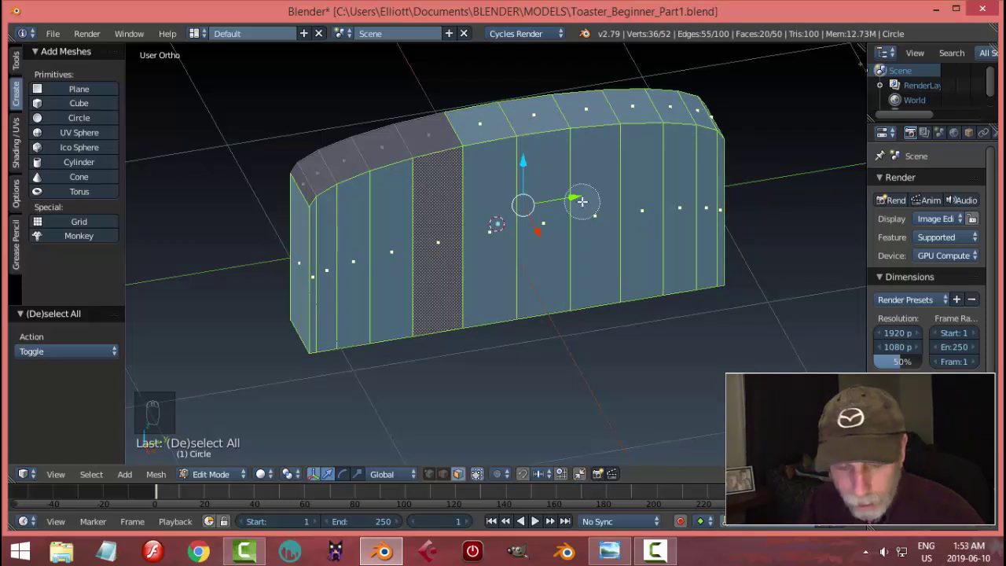
{"action": "key", "text": "a"}
{"action": "key", "text": "KP_3"}
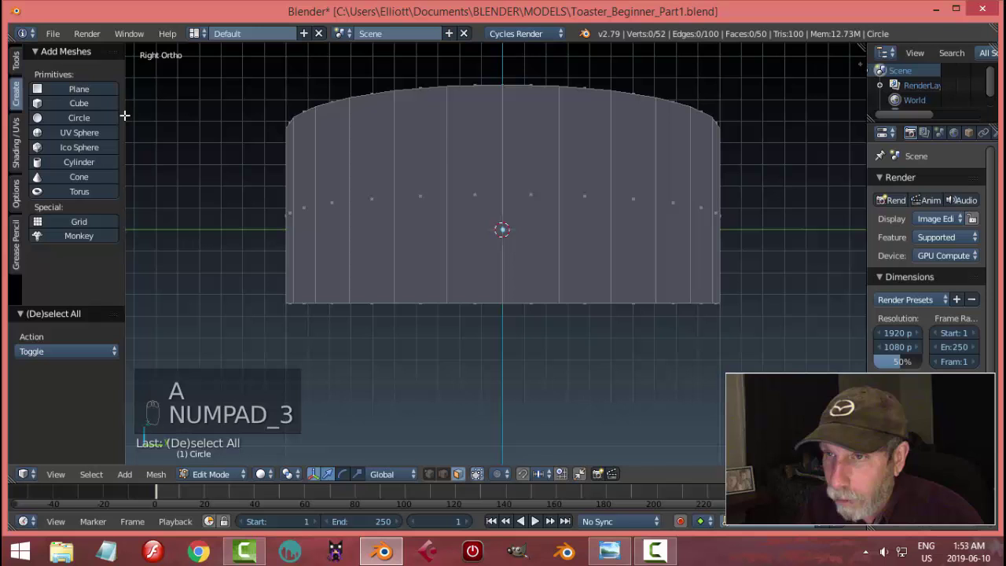
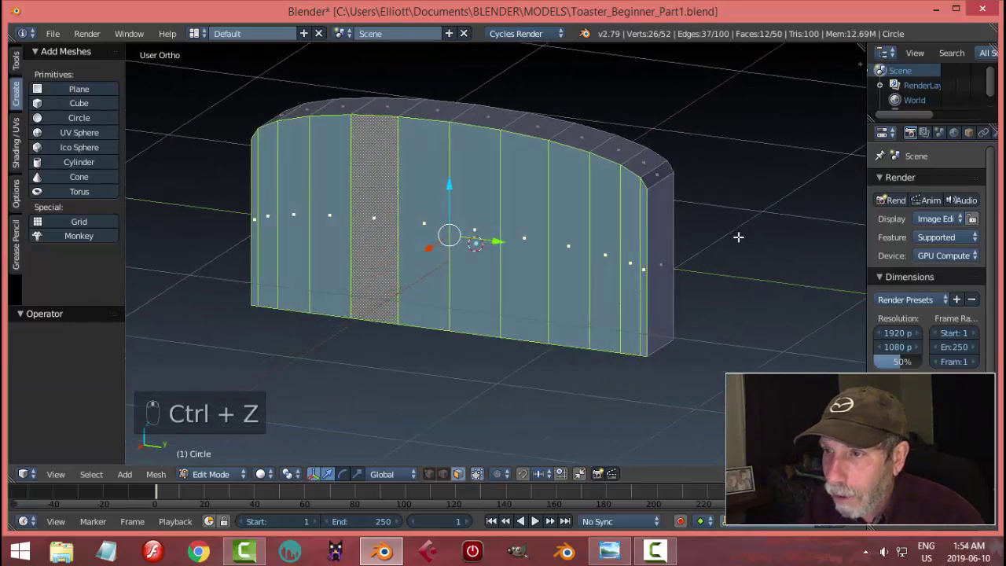
{"action": "left_click_drag", "start_coordinate": [738, 233], "coordinate": [749, 223]}
- Scale the extruded faces inward to leave a narrow inset rim border
{"action": "key", "text": "e"}
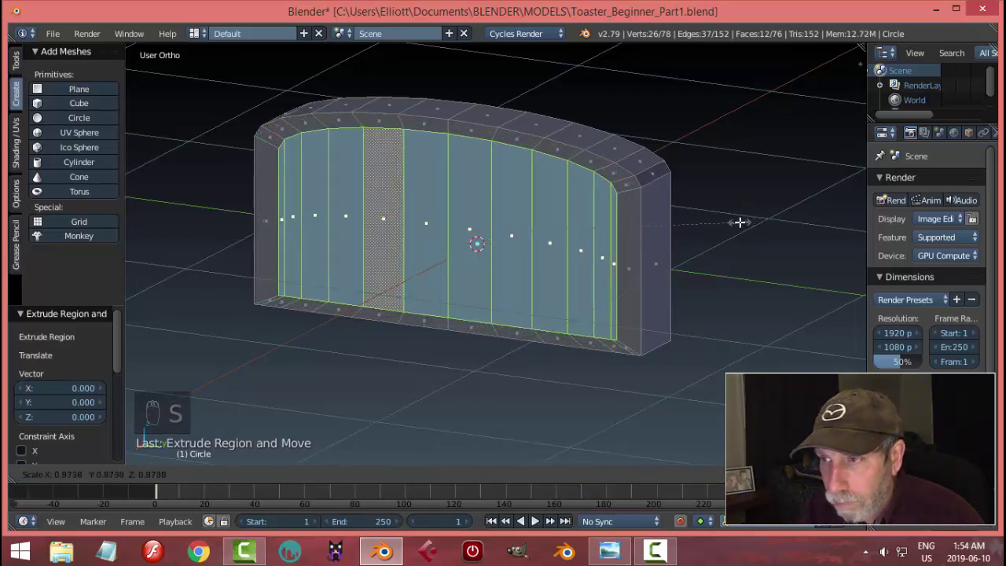
{"action": "key", "text": "s"}
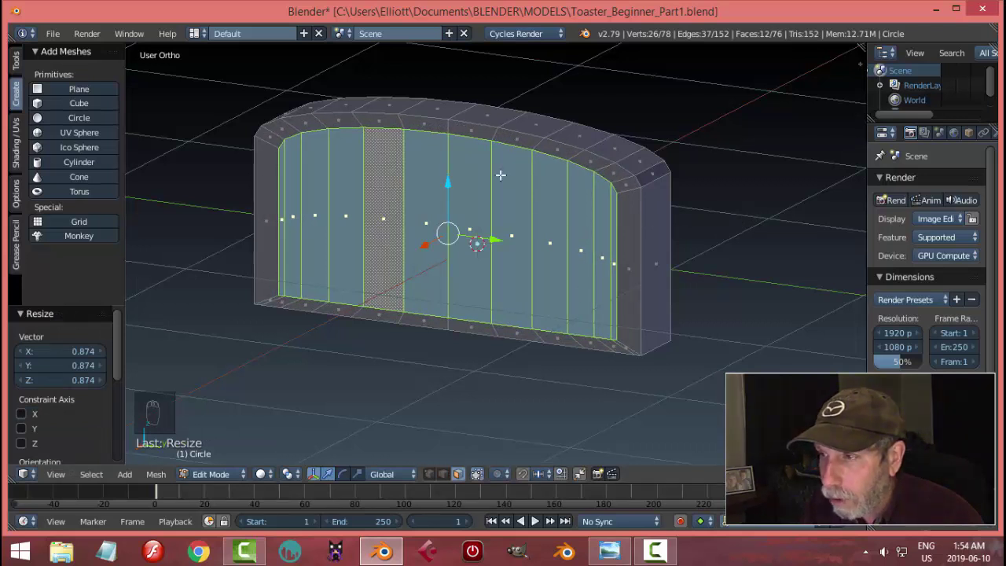
- Orbit to view the shell from its side while checking the toaster_video2a reference photo
{"action": "left_click_drag", "start_coordinate": [605, 232], "coordinate": [613, 210]}
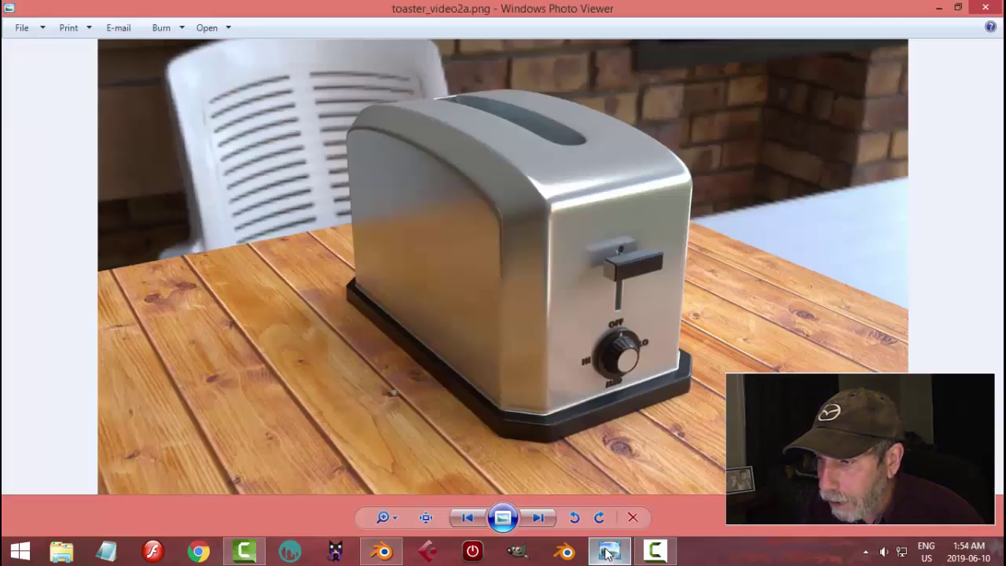
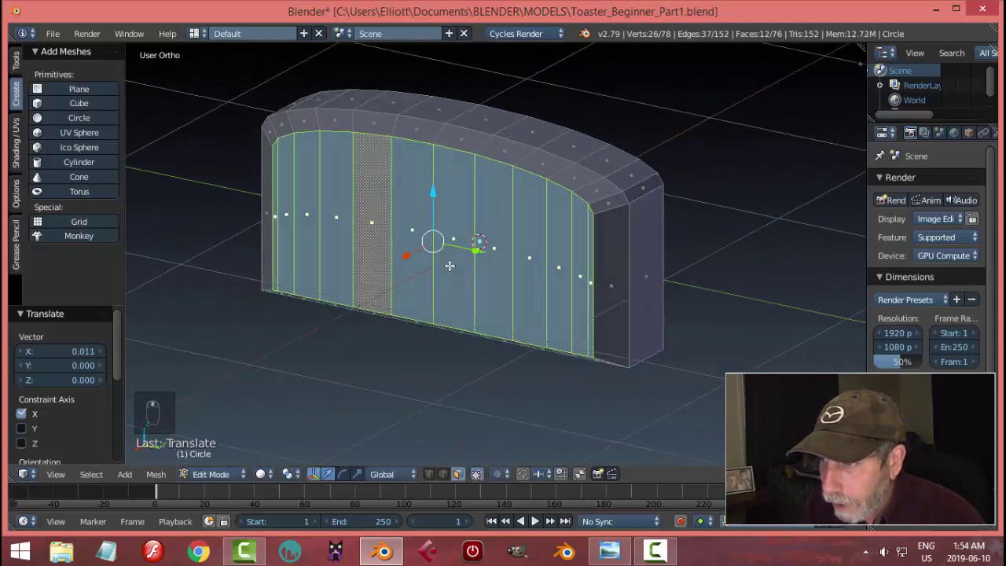
- Clear the selection and box-select the inset faces from the straight front view
{"action": "key", "text": "a"}
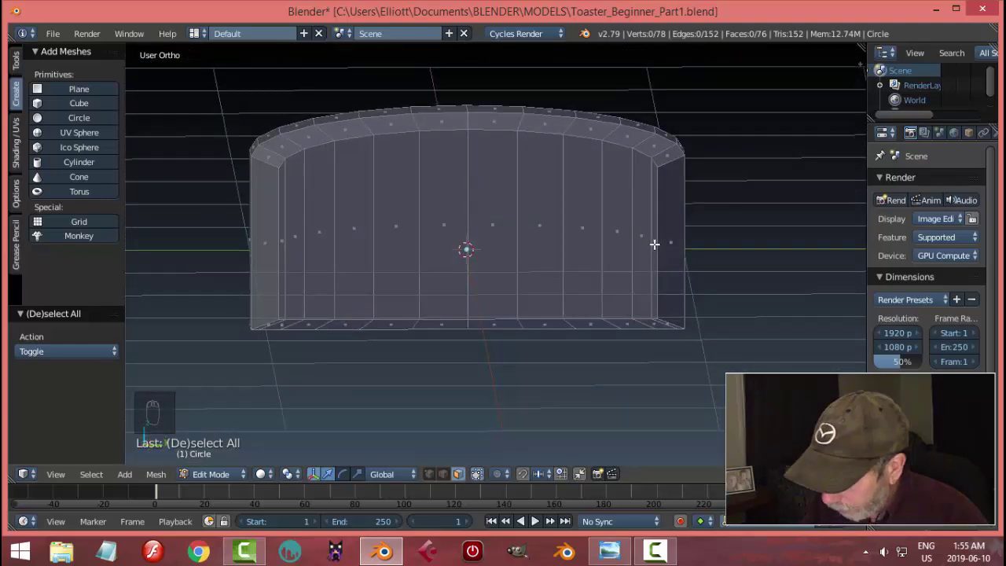
{"action": "key", "text": "KP_1"}
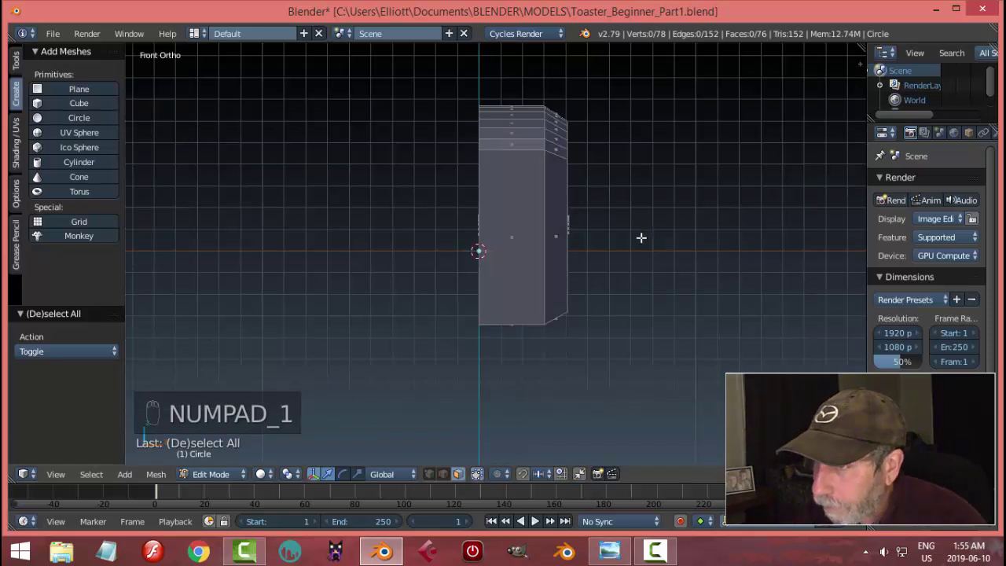
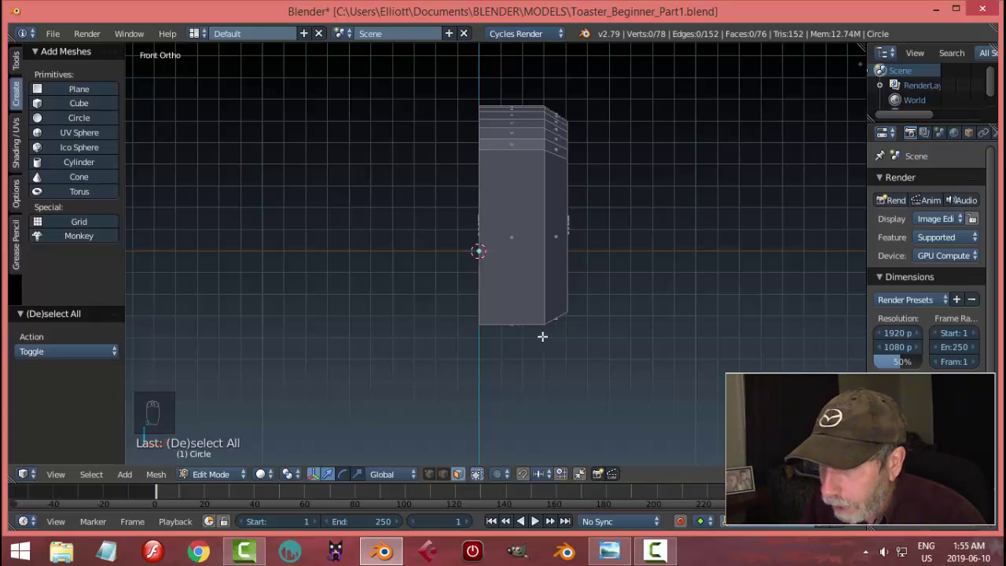
{"action": "key", "text": "b"}
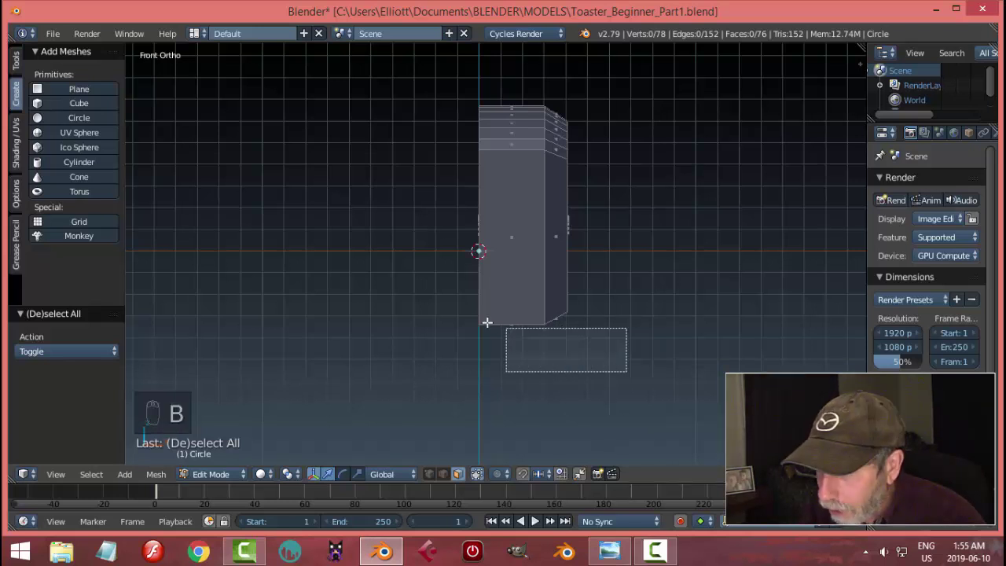
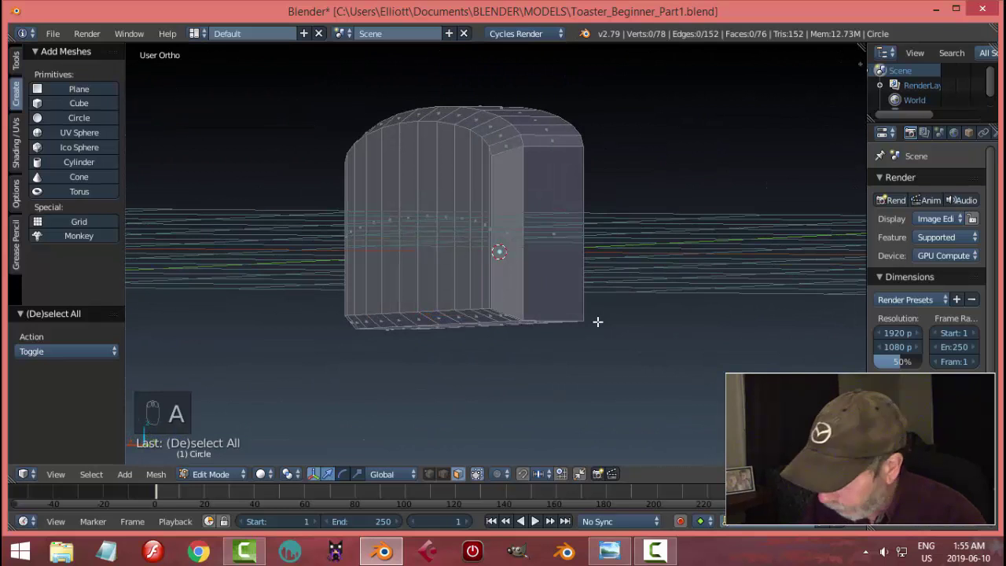
{"action": "key", "text": "KP_1"}
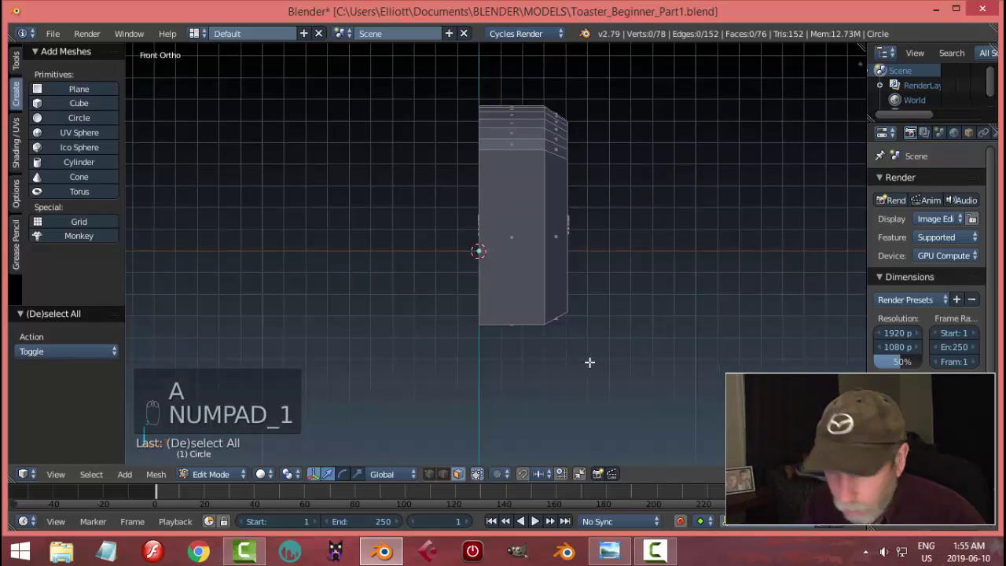
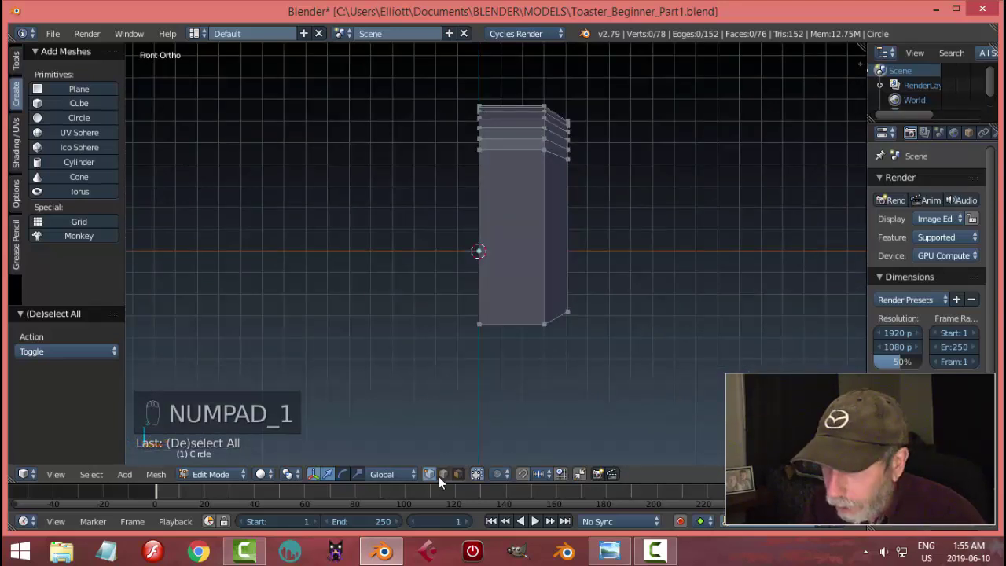
{"action": "left_click_drag", "start_coordinate": [442, 481], "coordinate": [552, 339]}
- Deselect again in front view and switch the viewport shading to Wireframe
{"action": "middle_click", "coordinate": [552, 338]}
{"action": "key", "text": "a"}
{"action": "key", "text": "KP_1"}
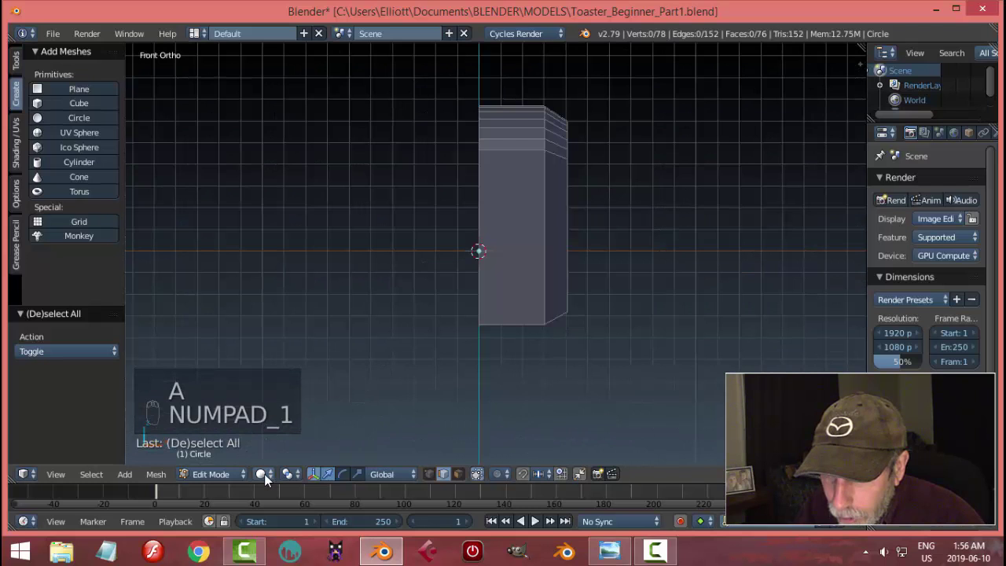
{"action": "left_click_drag", "start_coordinate": [273, 477], "coordinate": [293, 438]}
{"action": "key", "text": "z"}
{"action": "key", "text": "z"}
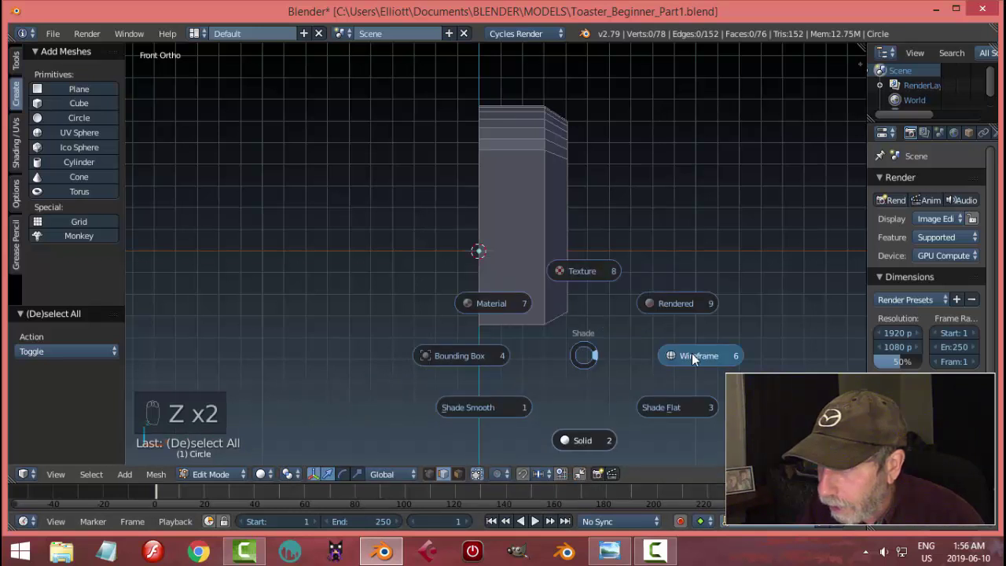
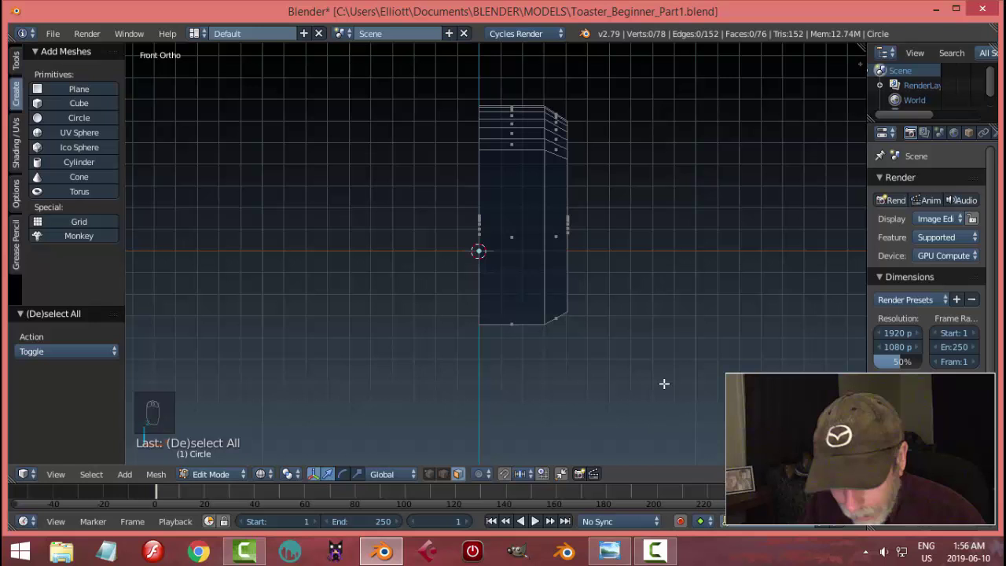
- Box-select the bottom vertices and scale them to zero along Z so the base sits level, then deselect
{"action": "key", "text": "b"}
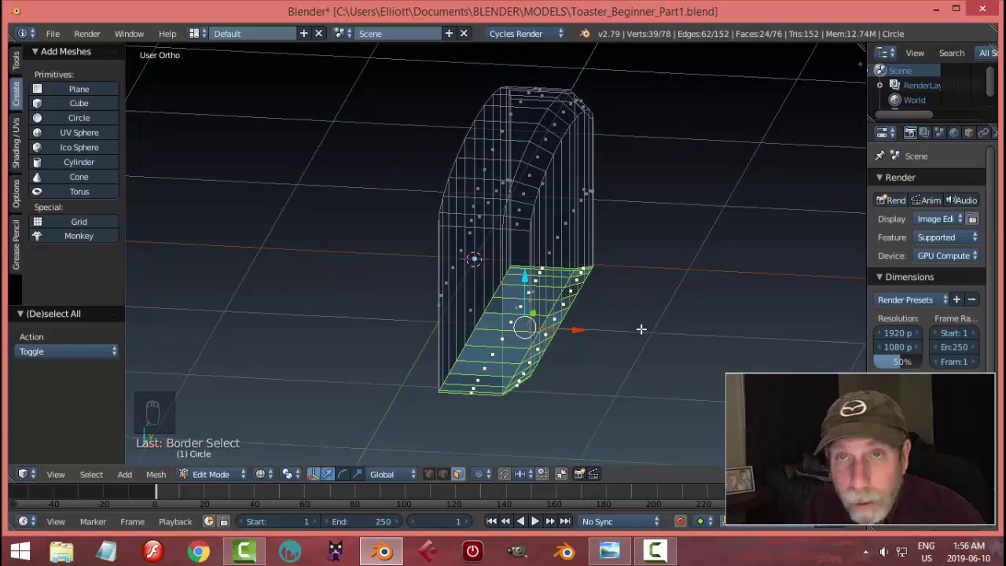
{"action": "key", "text": "KP_1"}
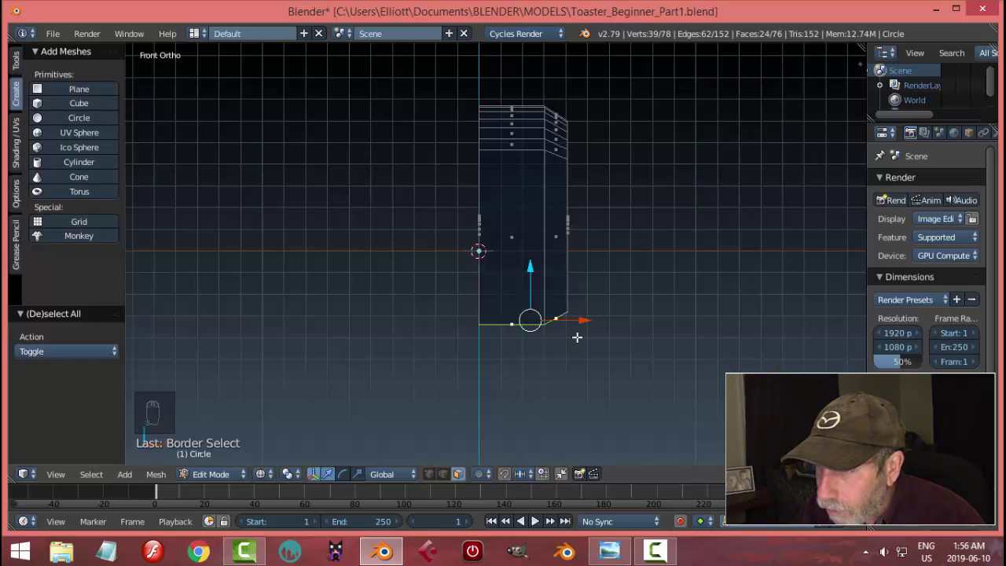
{"action": "key", "text": "s"}
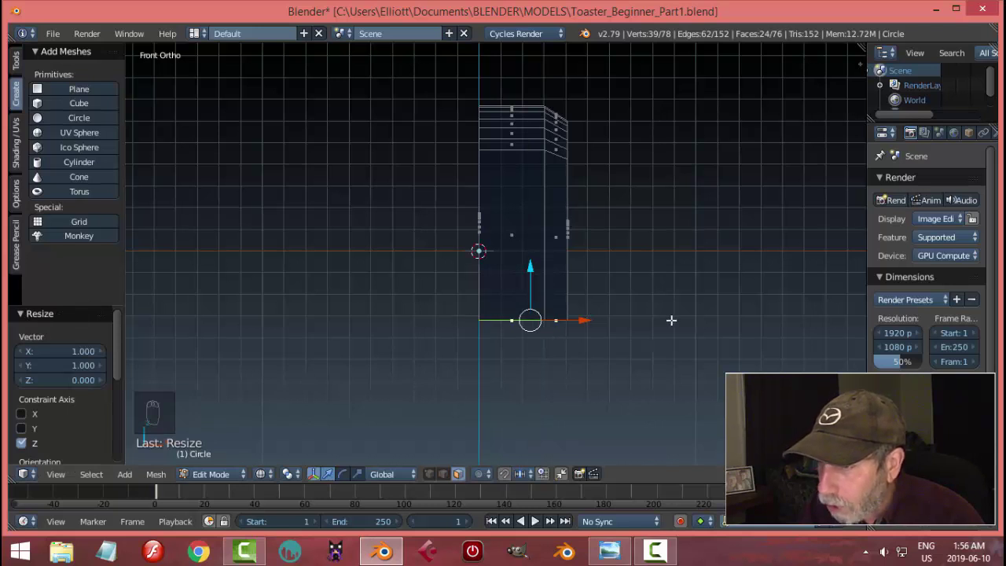
{"action": "key", "text": "a"}
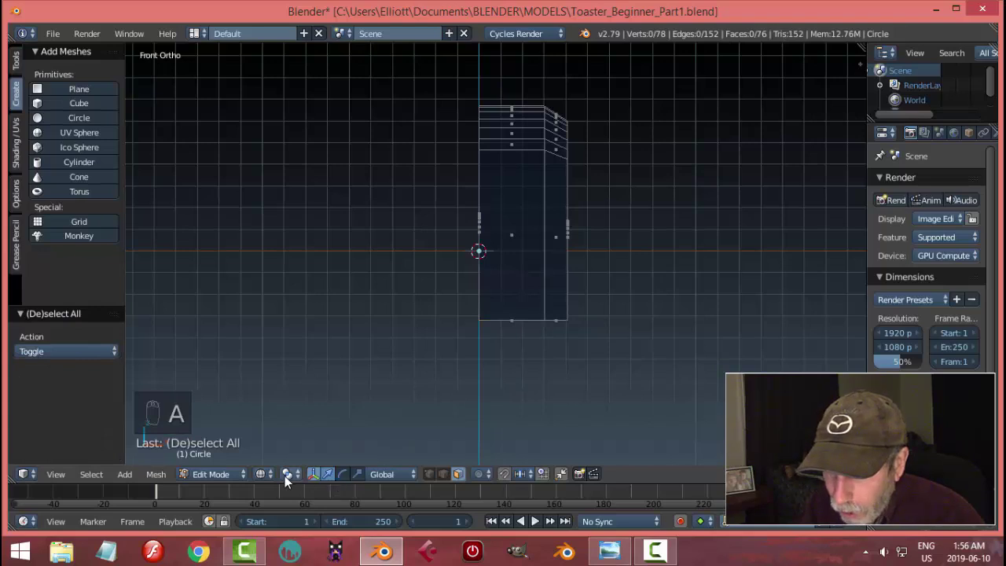
{"action": "left_click_drag", "start_coordinate": [261, 475], "coordinate": [413, 356]}
{"action": "middle_click", "coordinate": [620, 347]}
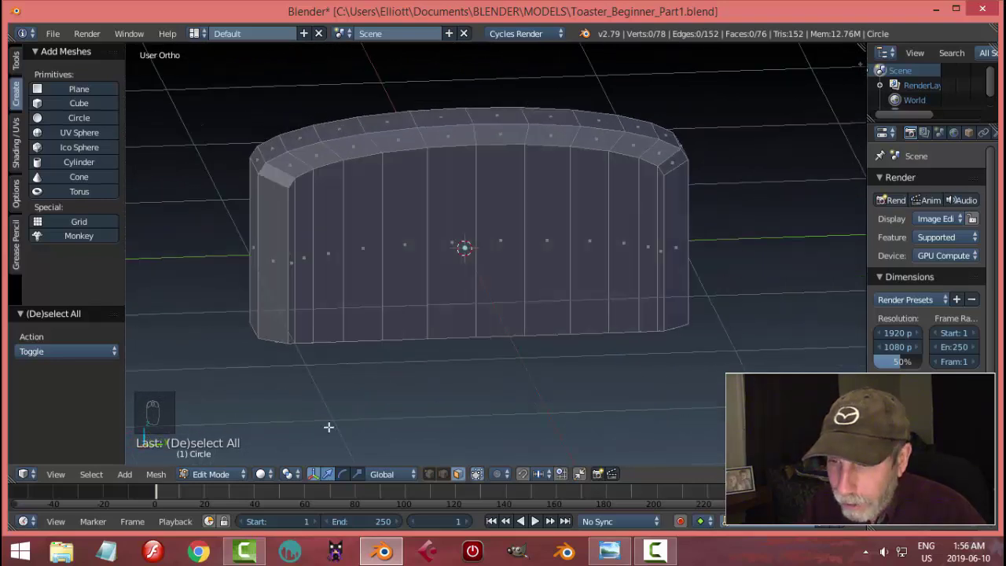
- Select the entire shell, scale it down from the right view, and return to Object Mode
{"action": "left_click_drag", "start_coordinate": [202, 478], "coordinate": [327, 338]}
{"action": "left_click_drag", "start_coordinate": [365, 335], "coordinate": [549, 238]}
{"action": "key", "text": "KP_3"}
{"action": "key", "text": "Tab"}
{"action": "key", "text": "a"}
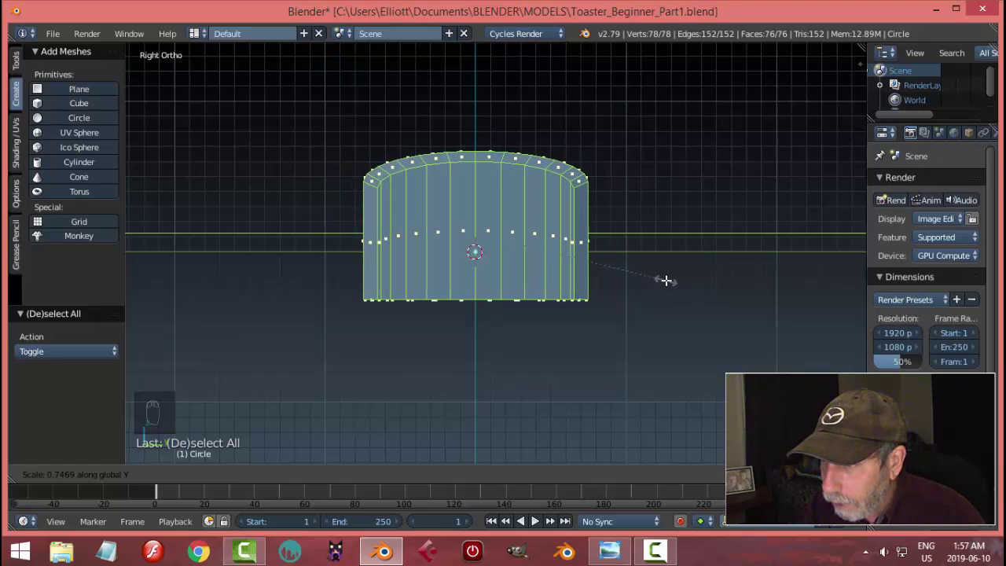
{"action": "key", "text": "a"}
- Add a Subdivision Surface modifier at view level 2 with smooth shading, rounding the shell
{"action": "left_click_drag", "start_coordinate": [459, 329], "coordinate": [720, 257]}
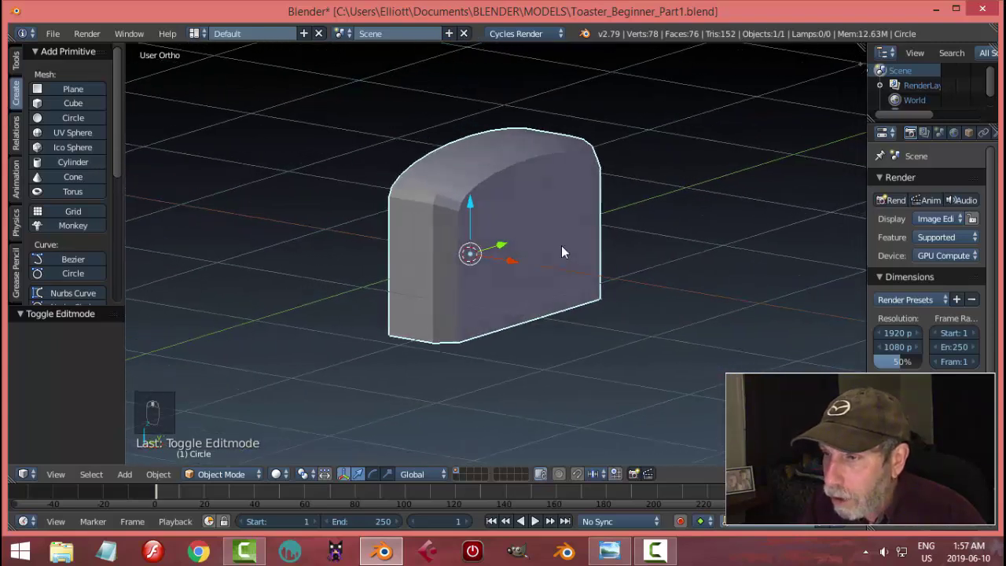
{"action": "left_click_drag", "start_coordinate": [577, 261], "coordinate": [914, 141]}
{"action": "left_click_drag", "start_coordinate": [913, 140], "coordinate": [723, 432]}
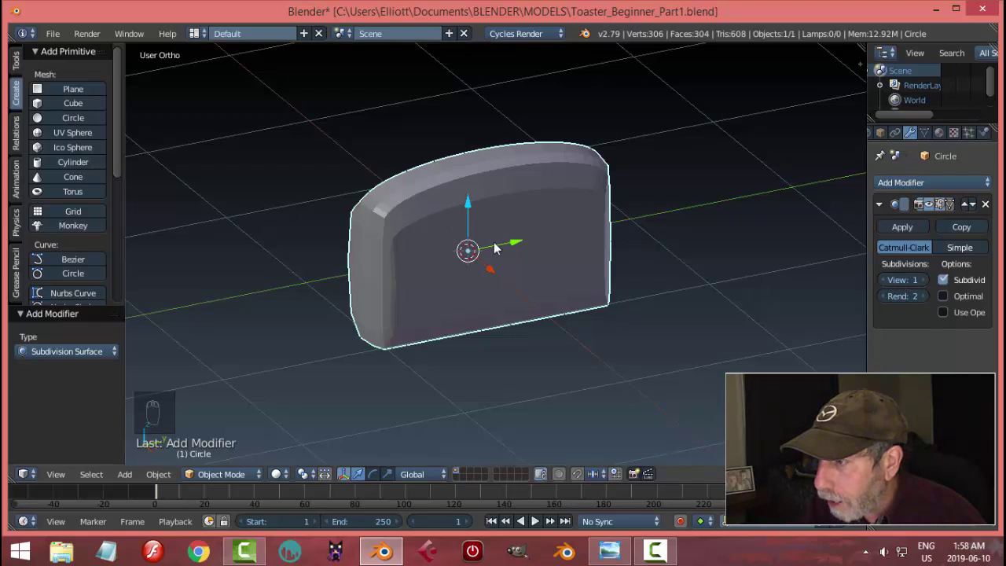
{"action": "left_click_drag", "start_coordinate": [930, 283], "coordinate": [878, 273]}
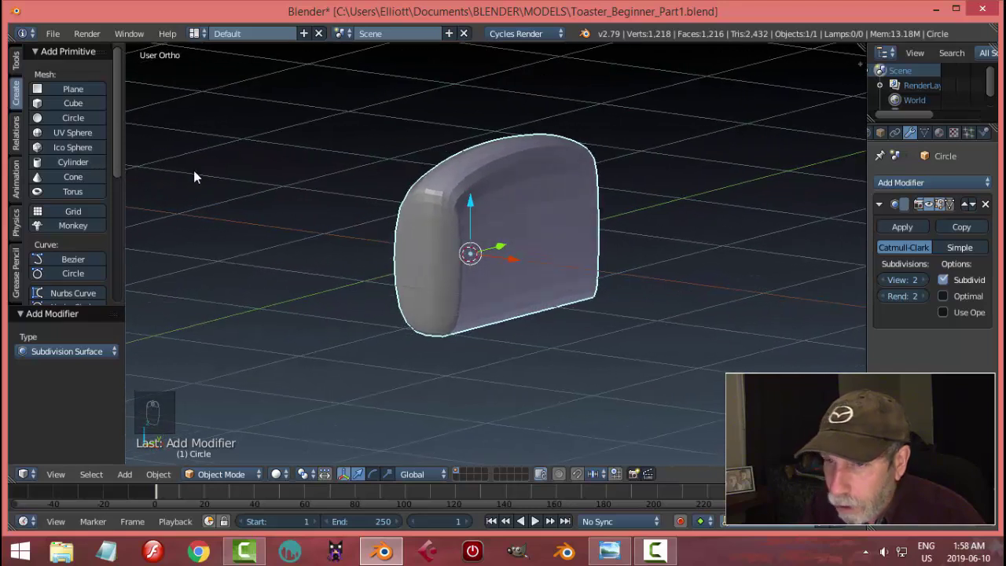
{"action": "left_click_drag", "start_coordinate": [17, 69], "coordinate": [421, 210]}
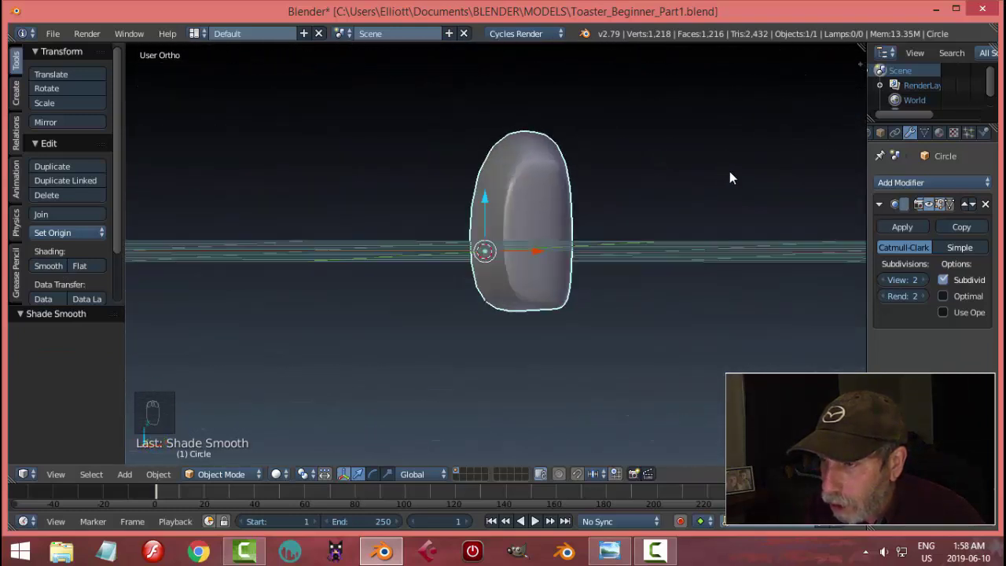
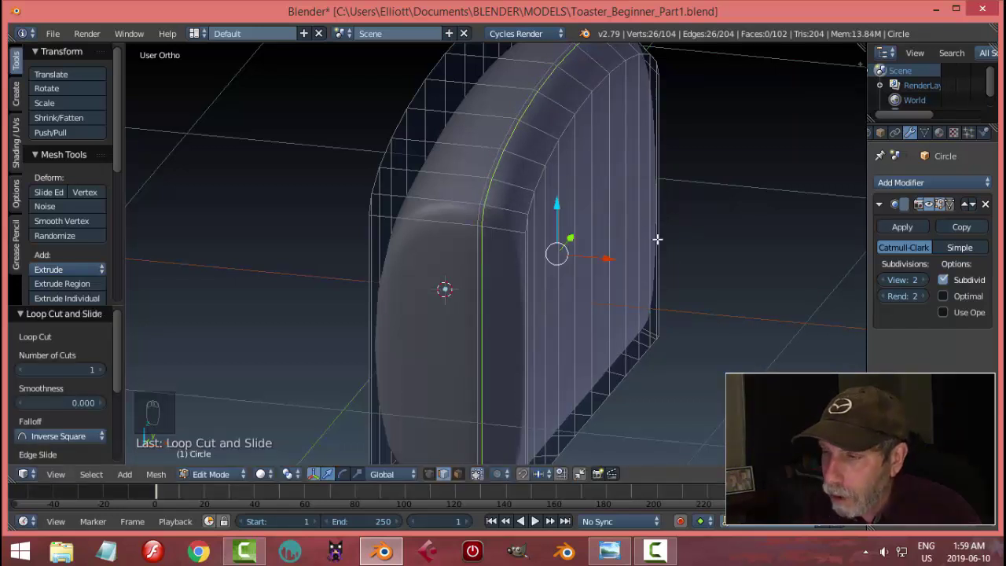
- Add an edge loop next to the front rim with Ctrl+R and preview it subdivided in Object Mode
{"action": "left_click_drag", "start_coordinate": [226, 481], "coordinate": [587, 250]}
{"action": "left_click_drag", "start_coordinate": [619, 236], "coordinate": [589, 246]}
{"action": "left_click_drag", "start_coordinate": [582, 248], "coordinate": [562, 269]}
{"action": "left_click_drag", "start_coordinate": [594, 253], "coordinate": [631, 253]}
{"action": "left_click_drag", "start_coordinate": [588, 239], "coordinate": [664, 308]}
{"action": "key", "text": "Tab"}
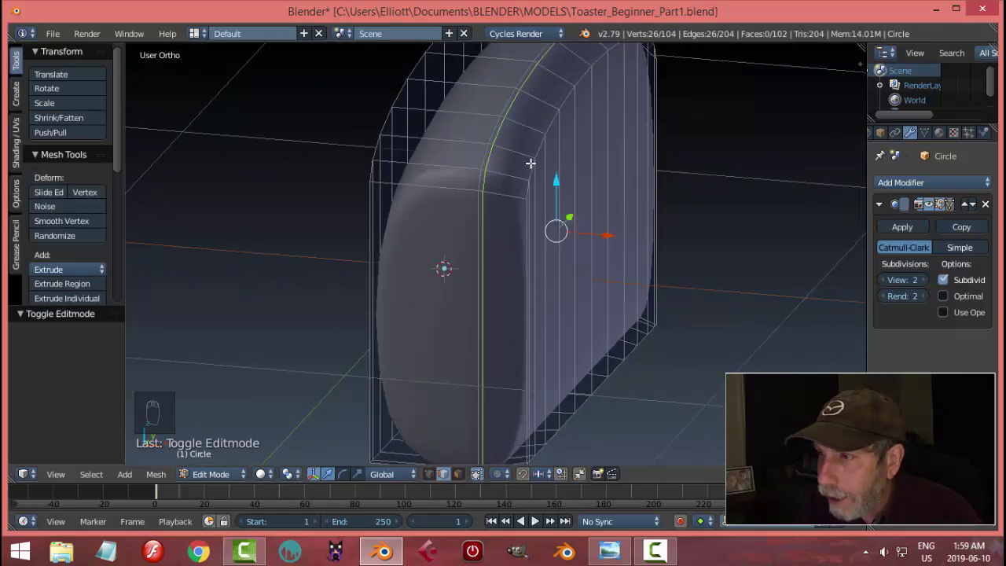
{"action": "key", "text": "ctrl+r"}
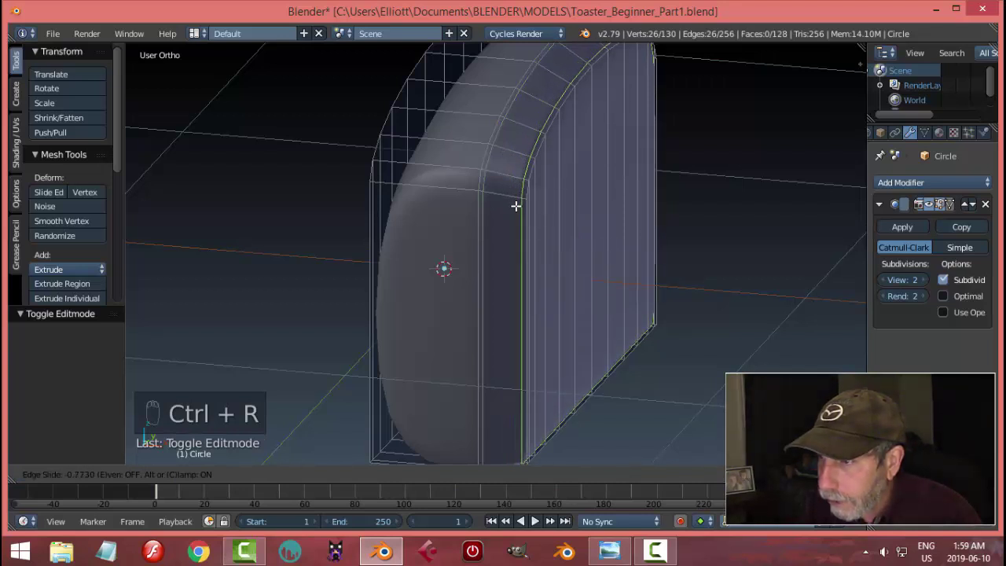
{"action": "key", "text": "Tab"}
- Add a second edge loop tight against the rim, sharpening the smoothed corner to 156 vertices
{"action": "middle_click", "coordinate": [633, 207]}
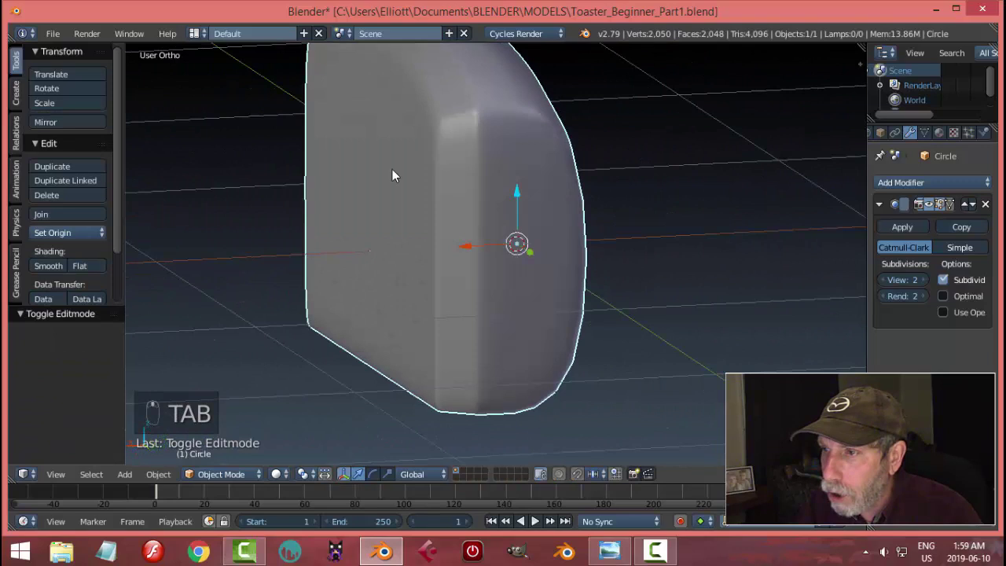
{"action": "left_click_drag", "start_coordinate": [539, 185], "coordinate": [649, 297]}
{"action": "key", "text": "Tab"}
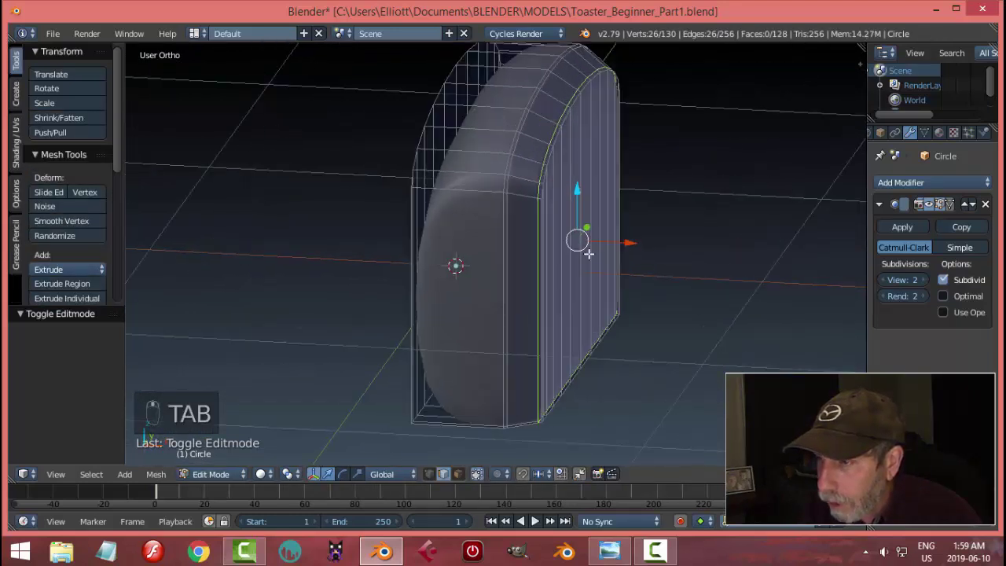
{"action": "key", "text": "ctrl+r"}
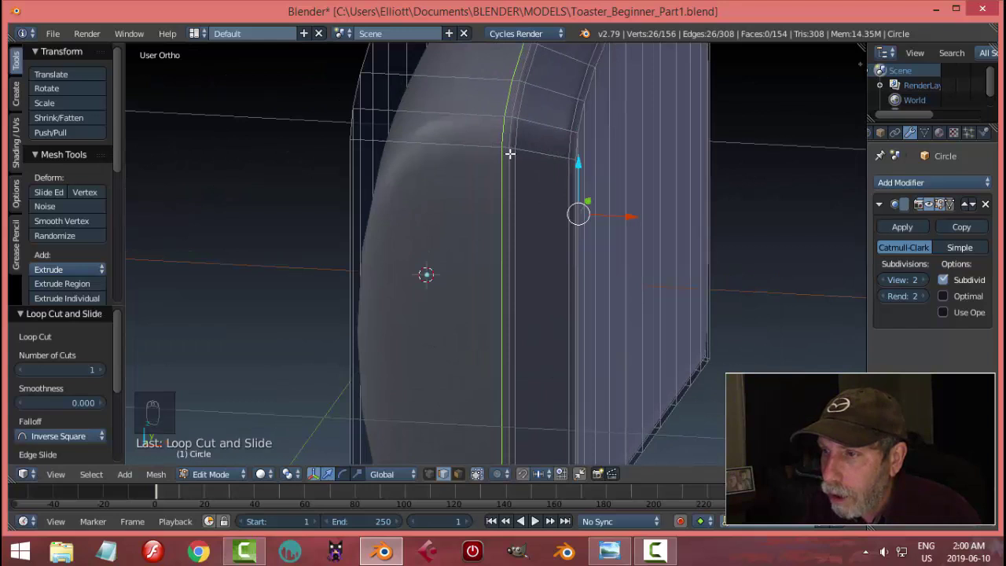
{"action": "key", "text": "Tab"}
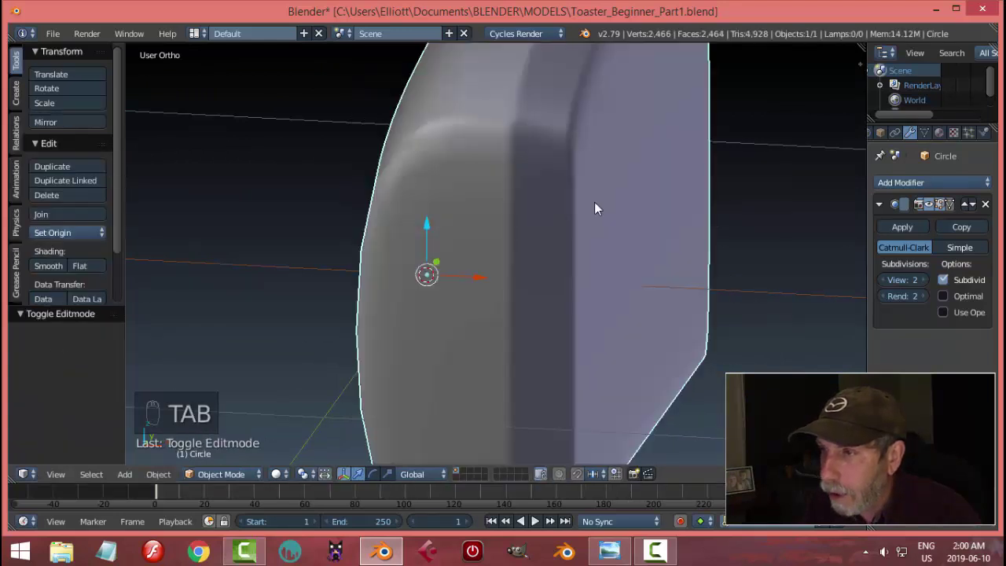
- Orbit the view to inspect the sharpened rim from another side
{"action": "middle_click", "coordinate": [590, 220]}
{"action": "left_click_drag", "start_coordinate": [566, 227], "coordinate": [476, 354]}
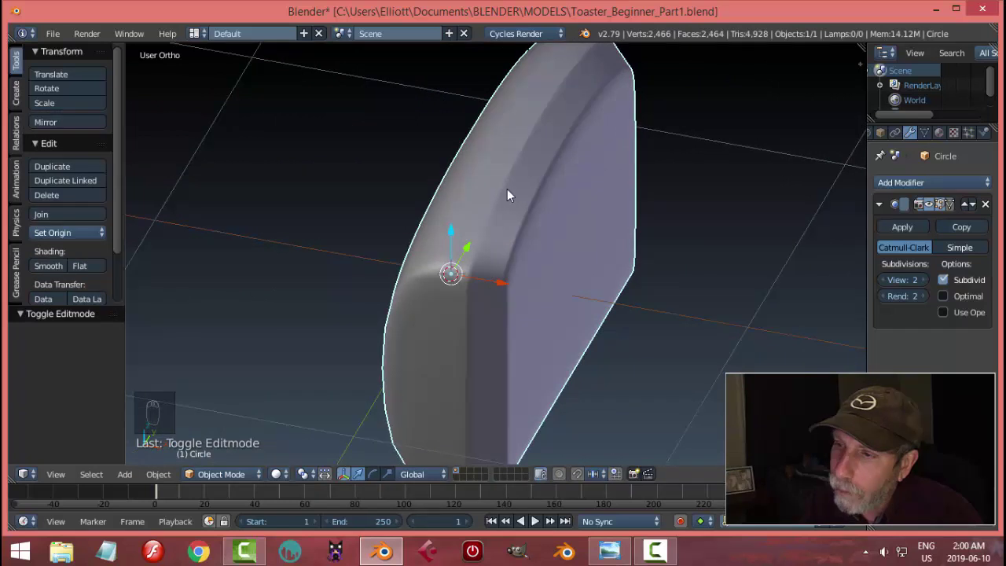
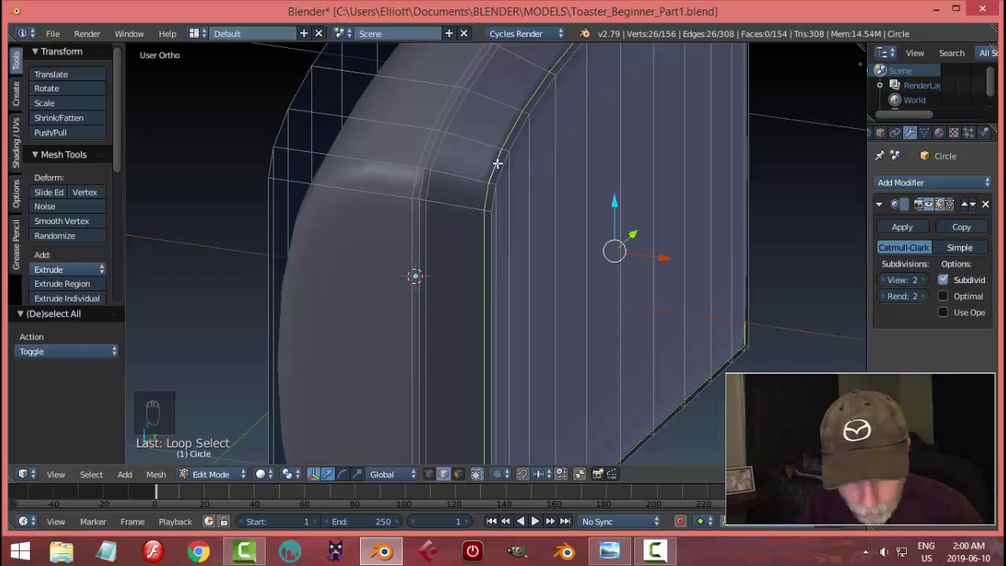
- Deselect everything and insert a loop cut tight against the rounded top rim
{"action": "key", "text": "a"}
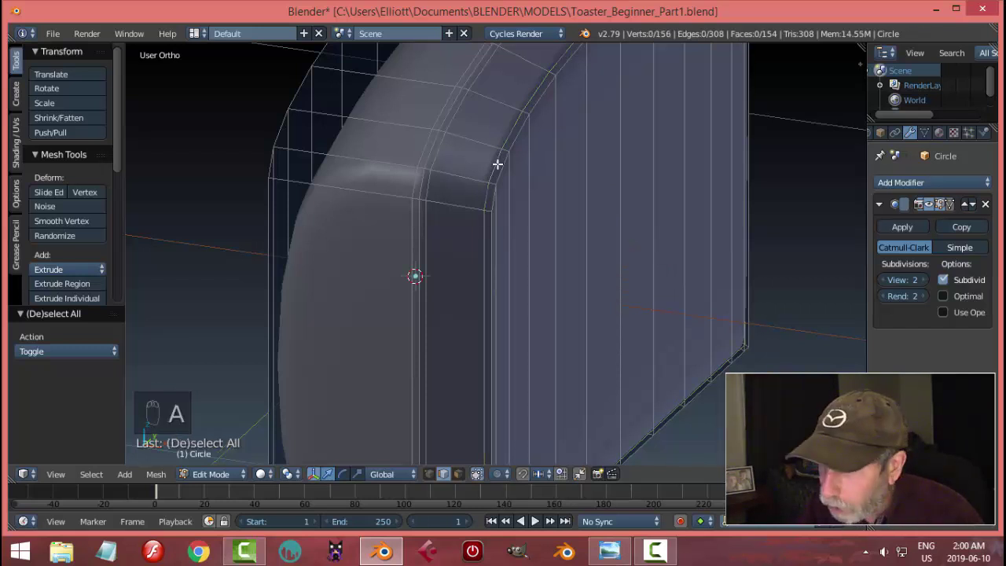
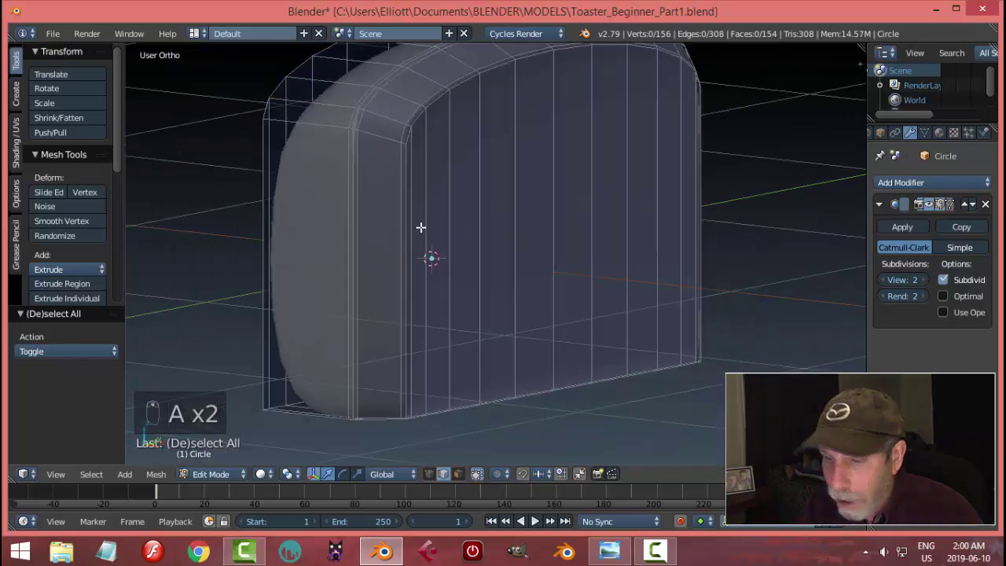
{"action": "key", "text": "ctrl+r"}
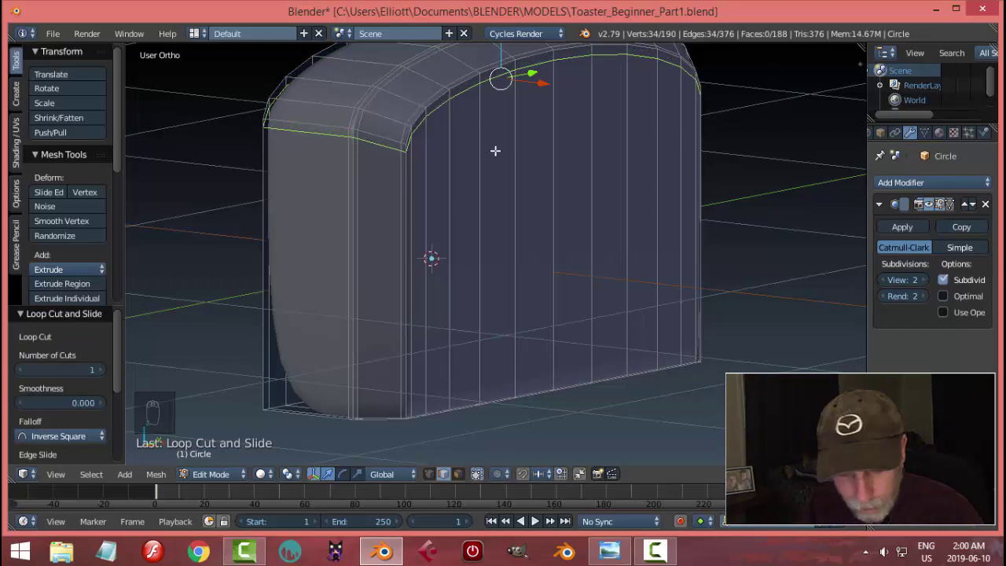
- Check the smoothed shell in Object Mode from several angles, then return to Edit Mode
{"action": "key", "text": "Tab"}
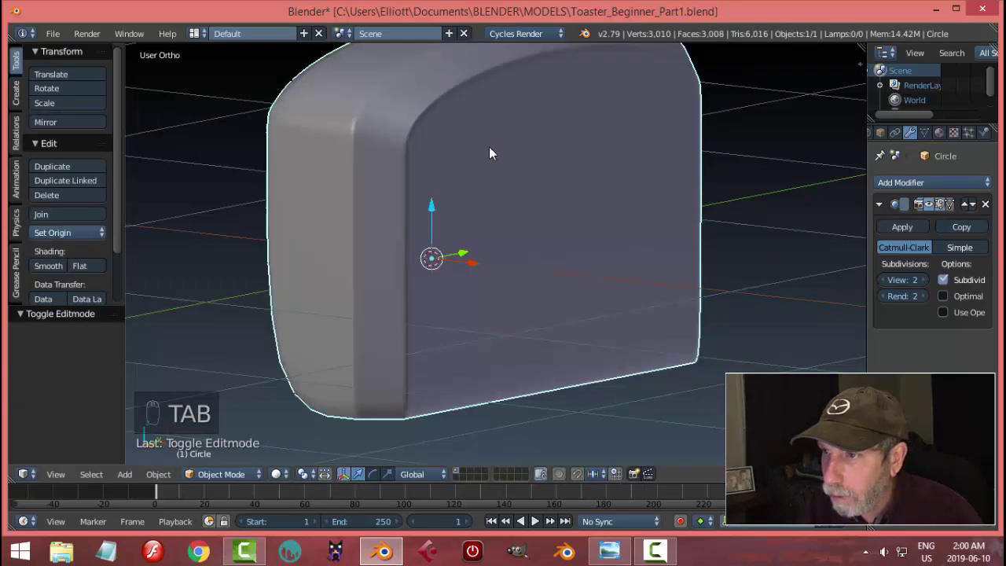
{"action": "left_click_drag", "start_coordinate": [476, 174], "coordinate": [463, 183]}
{"action": "middle_click", "coordinate": [448, 190]}
{"action": "middle_click", "coordinate": [419, 160]}
{"action": "middle_click", "coordinate": [417, 146]}
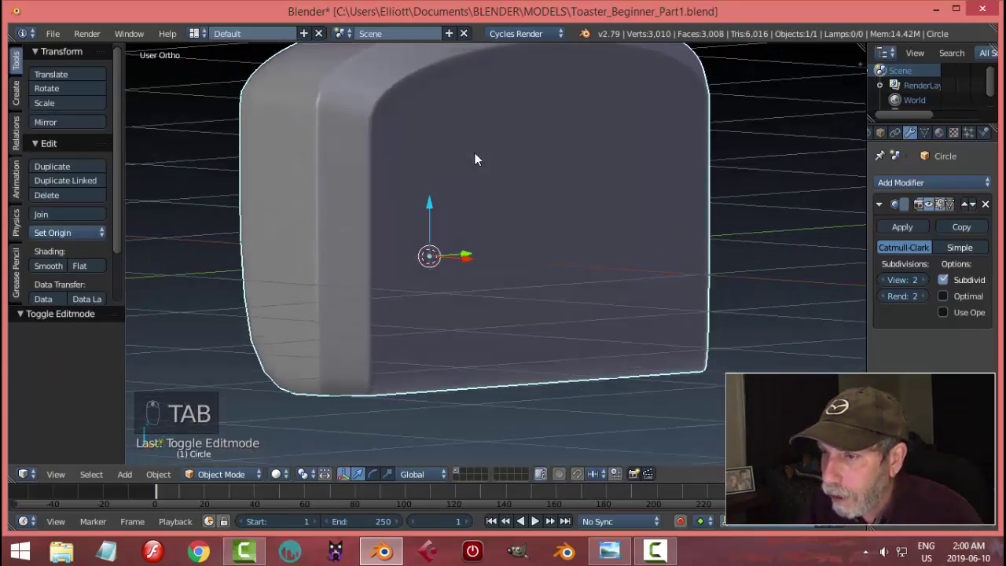
{"action": "left_click_drag", "start_coordinate": [480, 350], "coordinate": [524, 248]}
{"action": "key", "text": "Tab"}
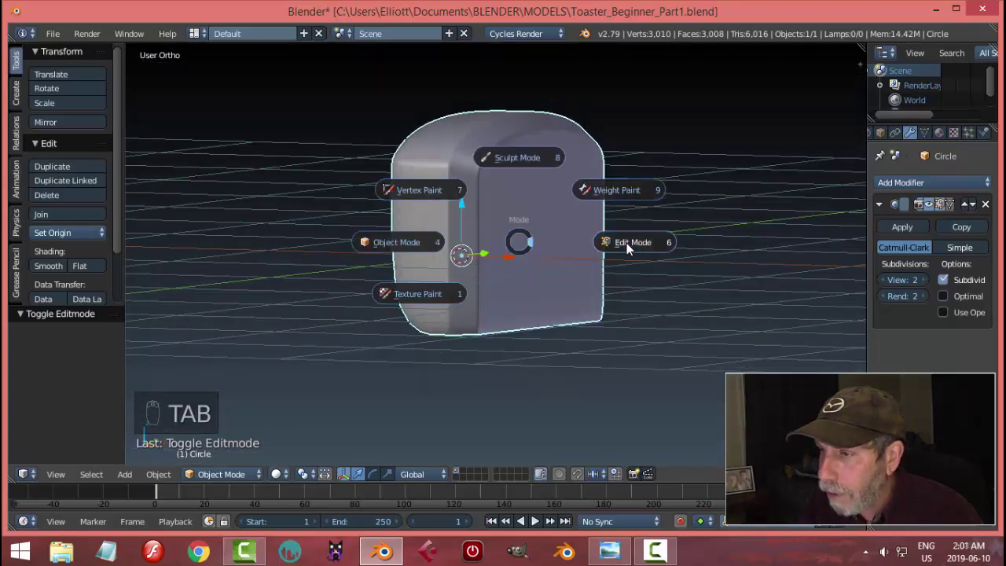
- Insert a loop cut along the bottom rim, deselect, and view the crisper smoothed base
{"action": "key", "text": "ctrl+r"}
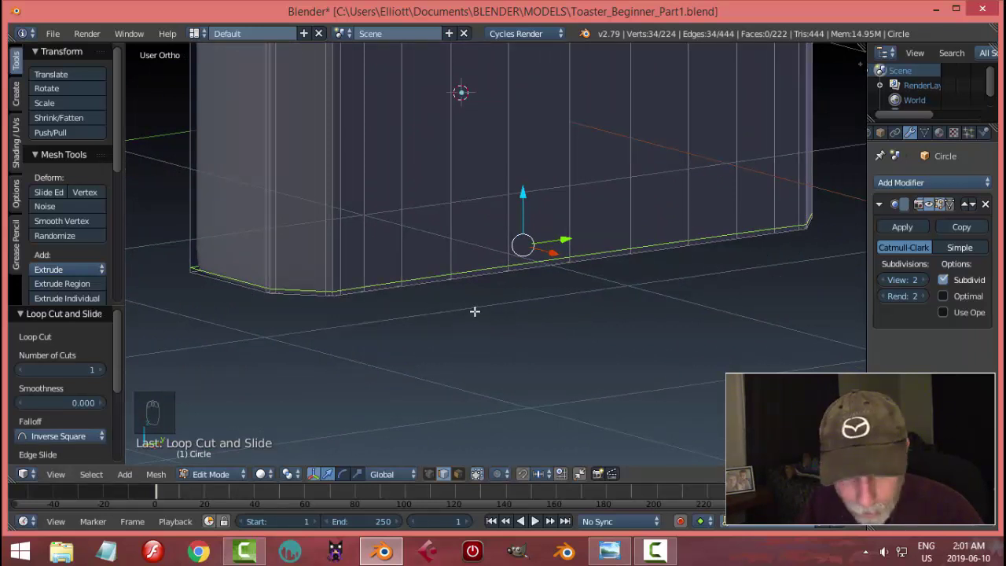
{"action": "key", "text": "a"}
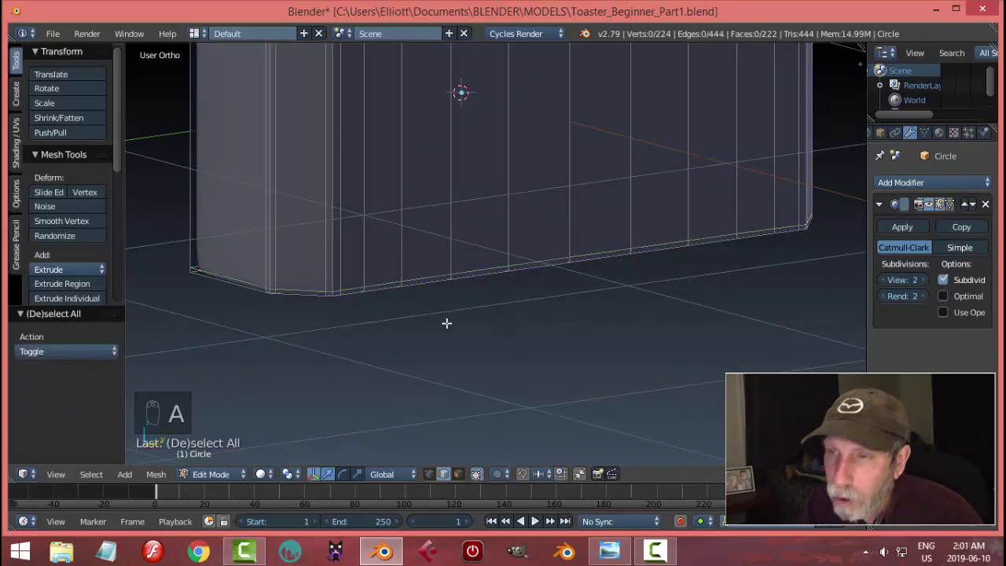
{"action": "key", "text": "Tab"}
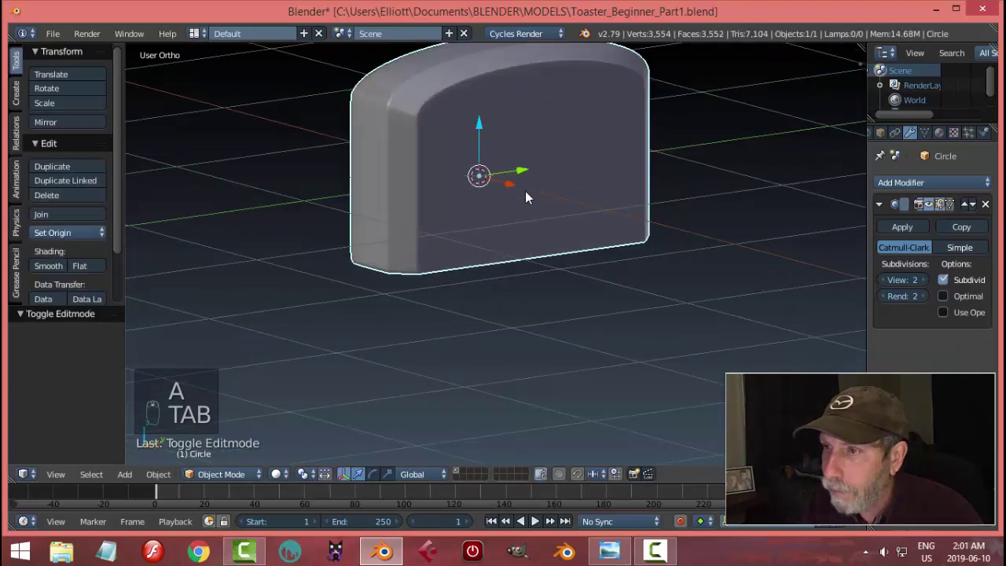
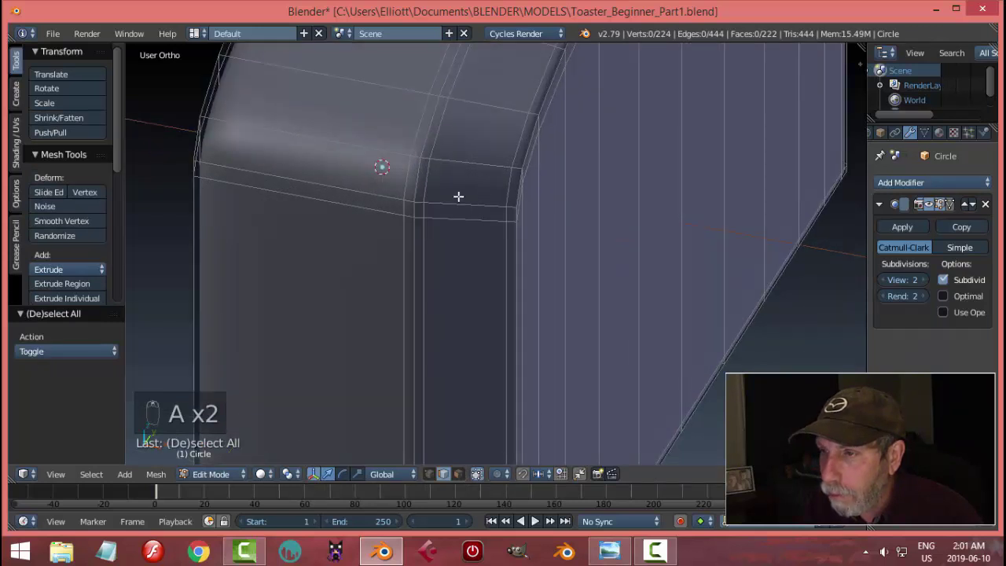
{"action": "key", "text": "ctrl+r"}
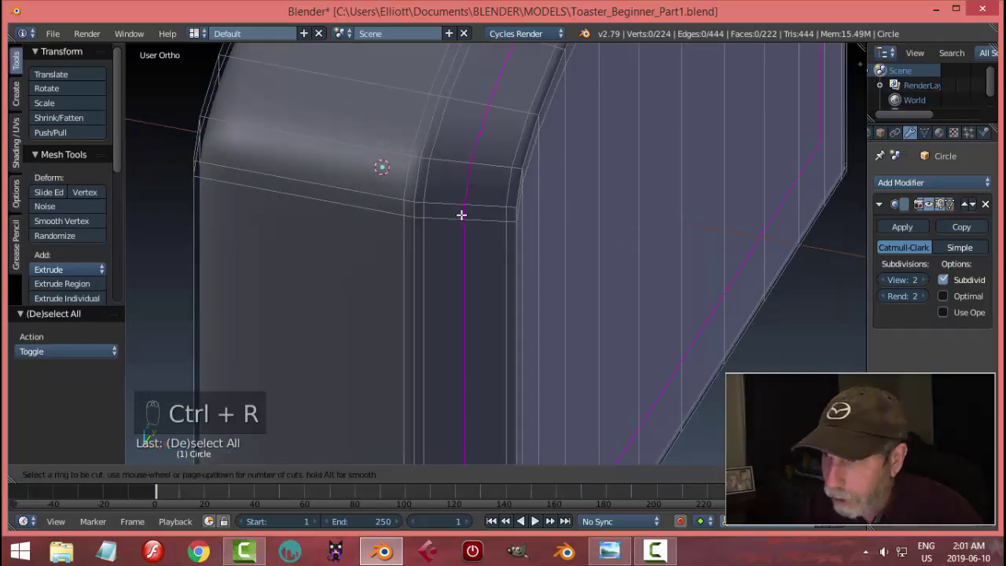
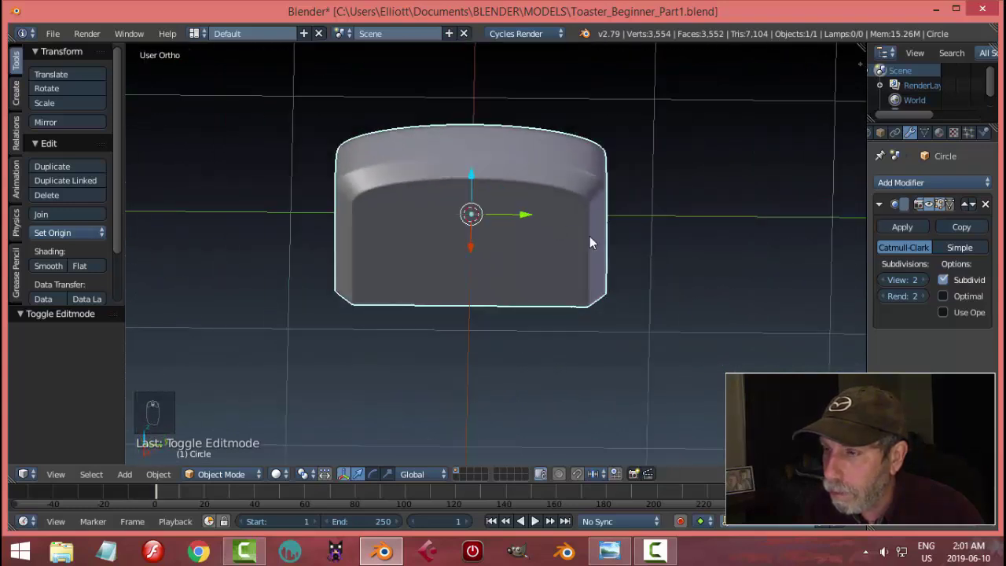
{"action": "left_click_drag", "start_coordinate": [698, 174], "coordinate": [541, 192]}
{"action": "left_click_drag", "start_coordinate": [541, 192], "coordinate": [860, 206]}
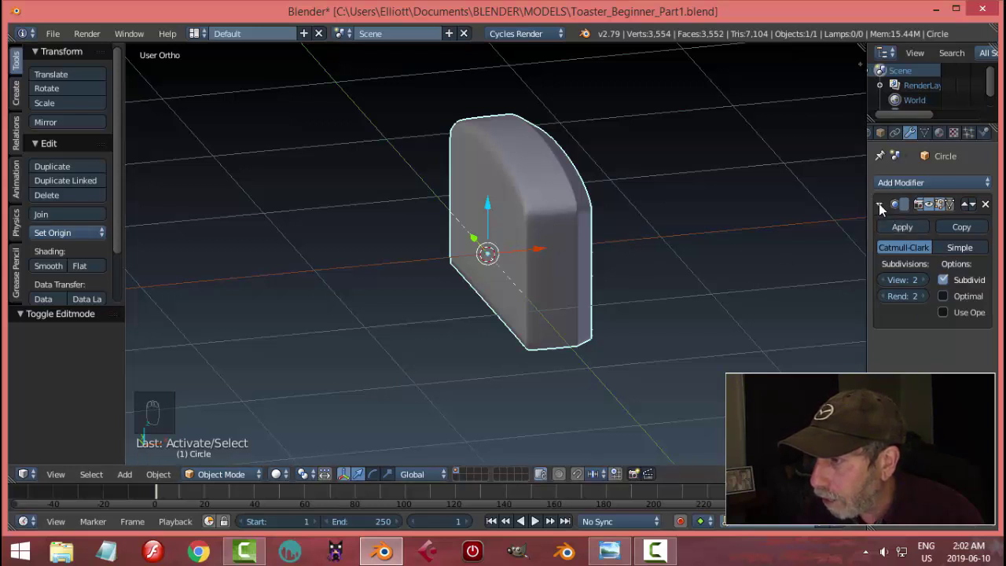
- Add a Mirror modifier on X with Merge kept on and Clipping enabled, checking the middle seam
{"action": "left_click_drag", "start_coordinate": [883, 210], "coordinate": [938, 219]}
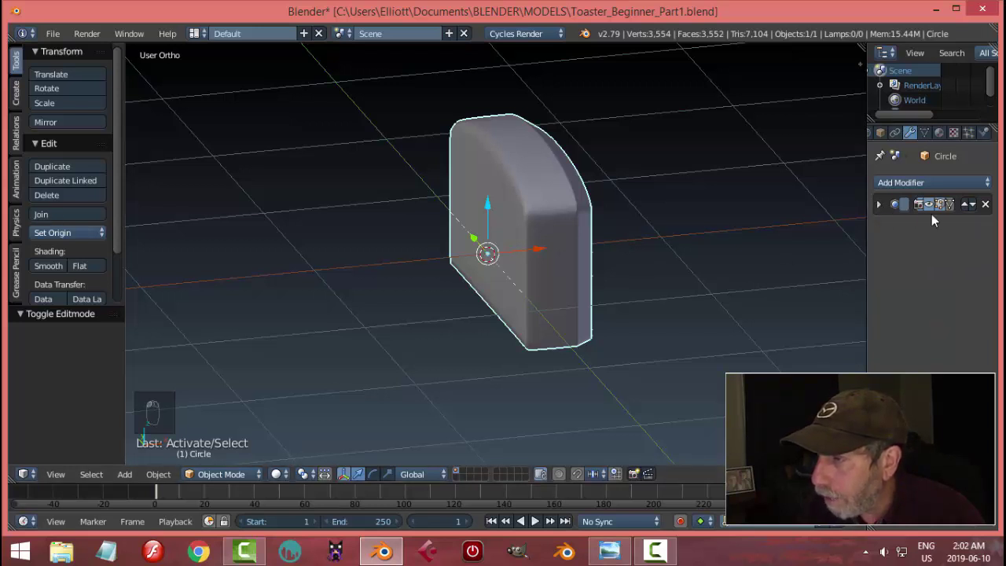
{"action": "left_click", "coordinate": [935, 209]}
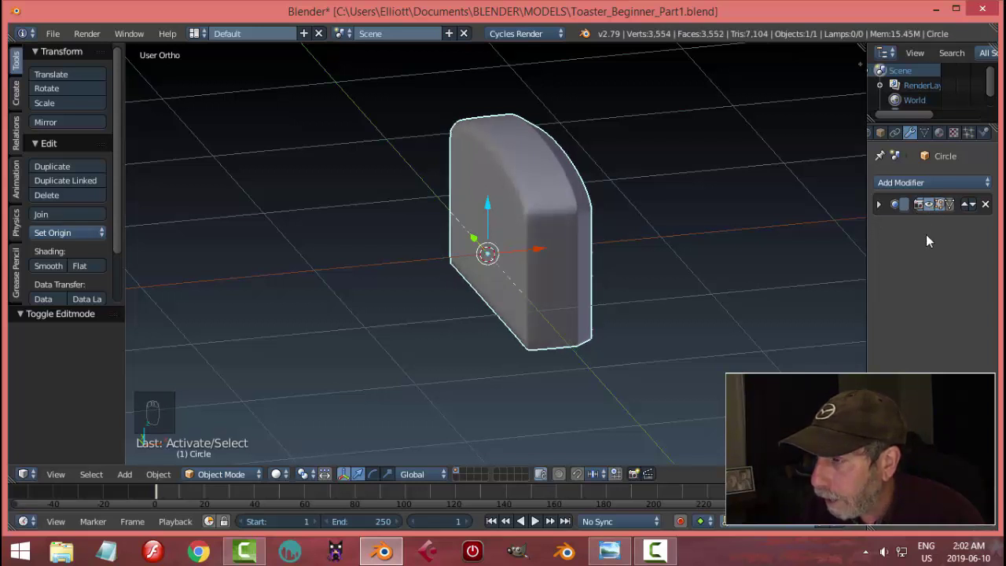
{"action": "left_click_drag", "start_coordinate": [920, 188], "coordinate": [722, 309]}
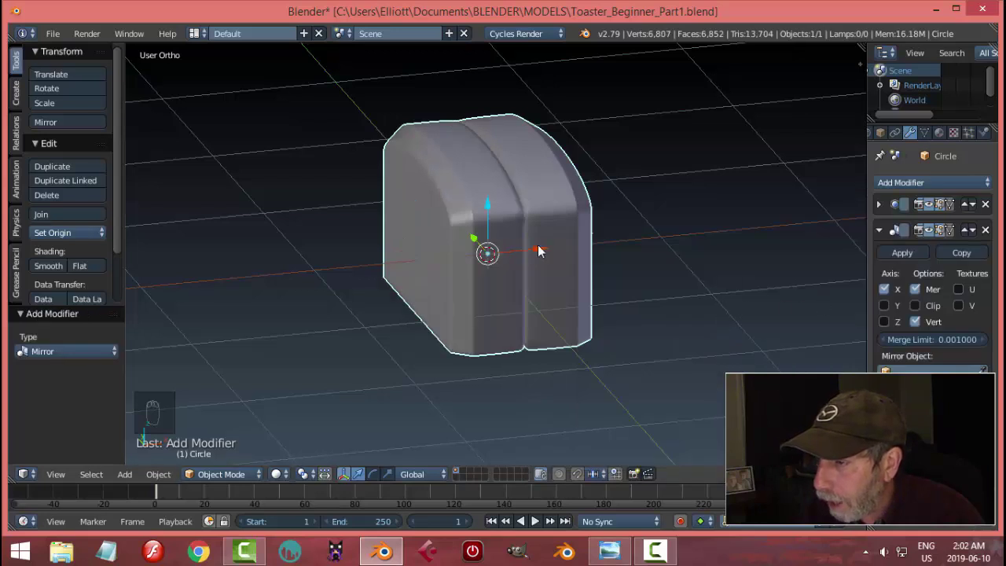
{"action": "left_click_drag", "start_coordinate": [527, 290], "coordinate": [921, 310]}
{"action": "left_click_drag", "start_coordinate": [922, 311], "coordinate": [510, 223]}
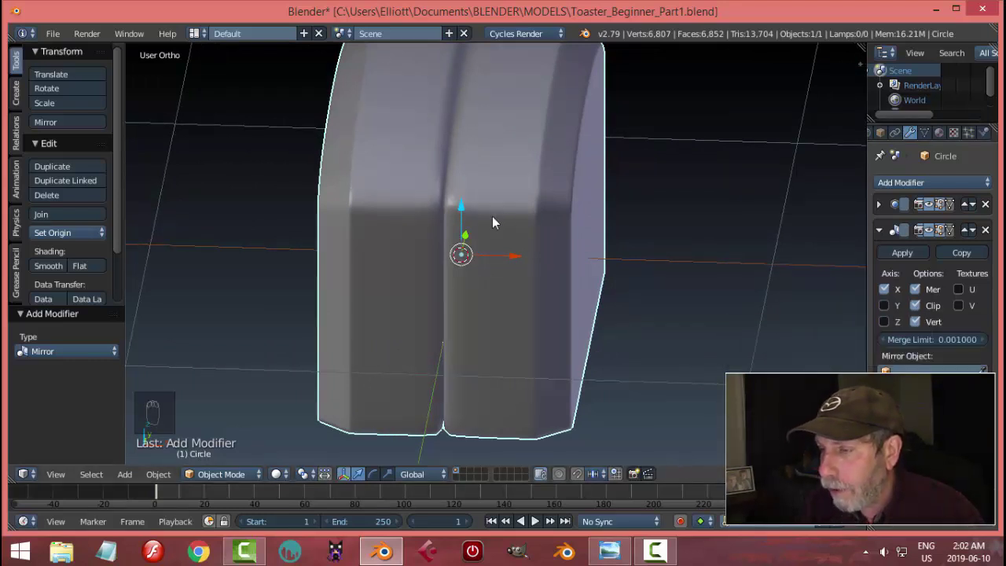
- In Edit Mode wireframe, zoom to the flat side panel and select its faces near the seam
{"action": "key", "text": "Tab"}
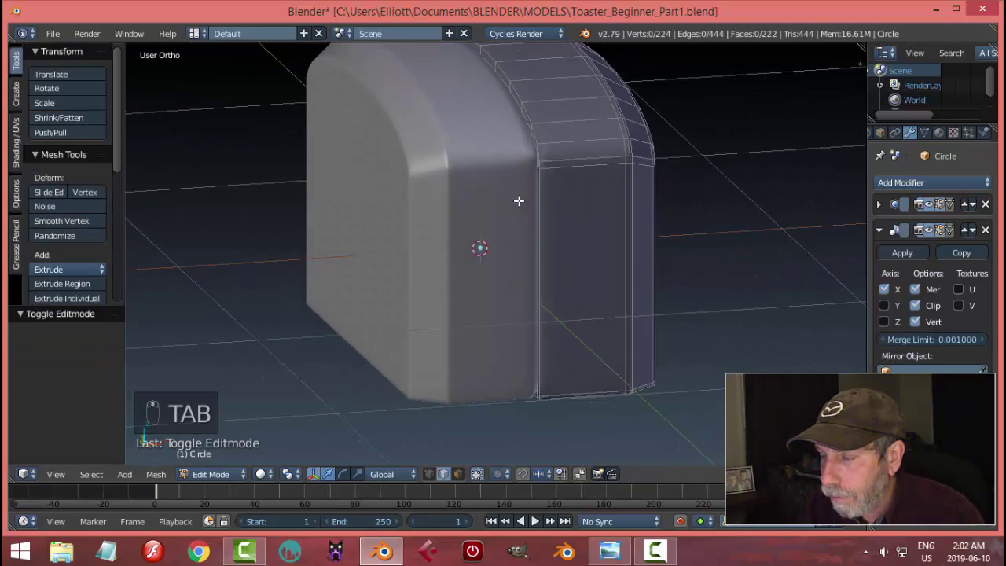
{"action": "key", "text": "z"}
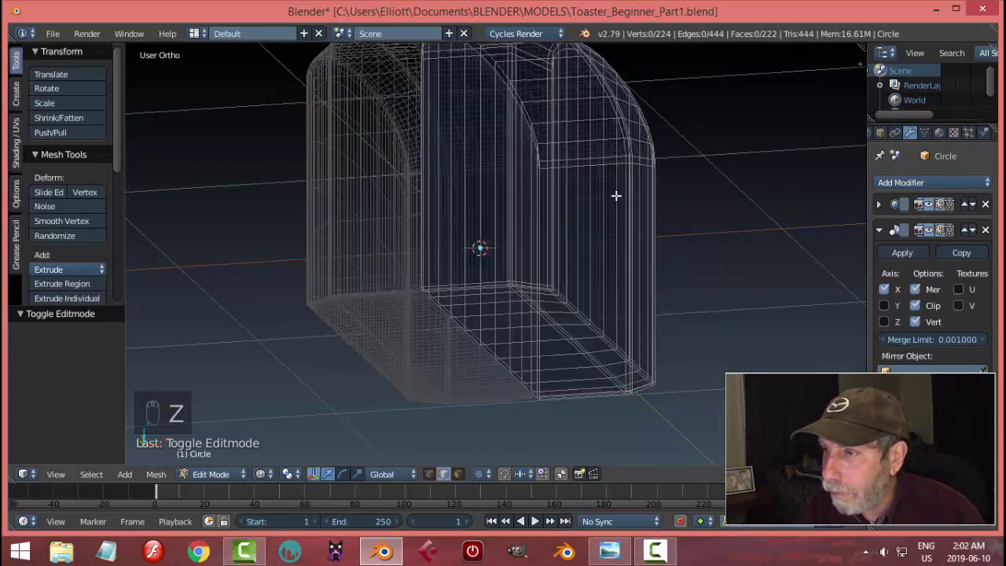
{"action": "left_click_drag", "start_coordinate": [466, 476], "coordinate": [563, 219]}
{"action": "left_click_drag", "start_coordinate": [562, 221], "coordinate": [309, 246]}
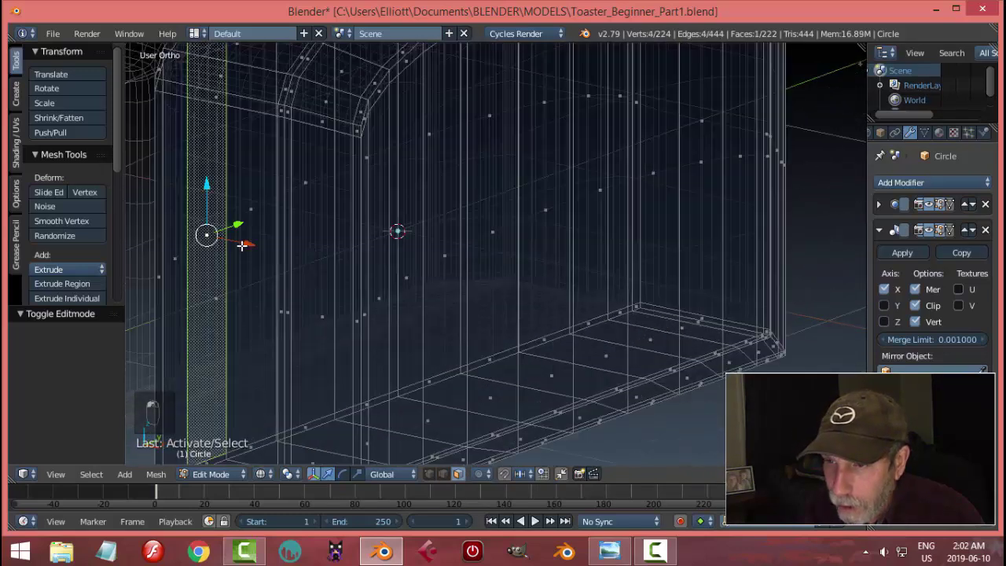
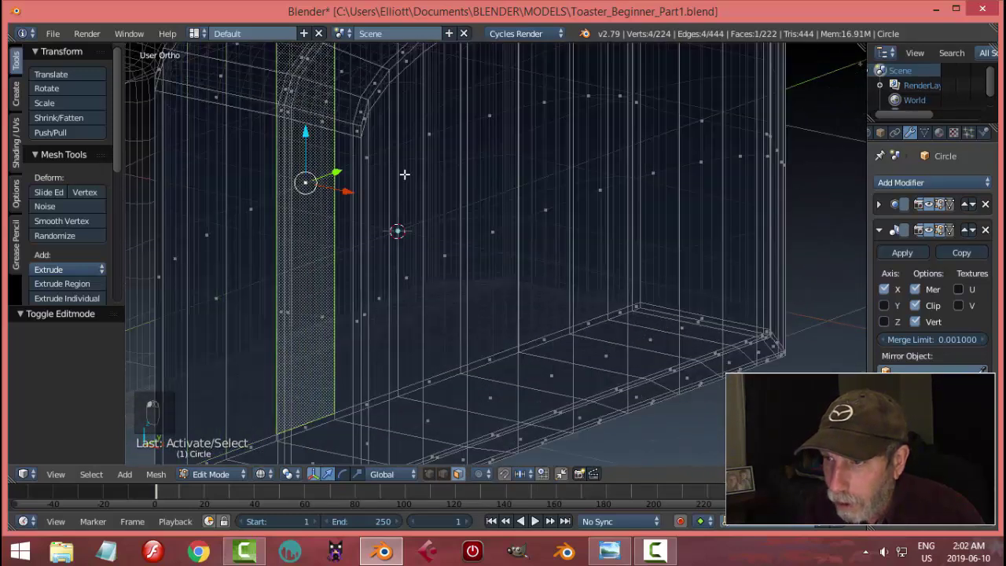
{"action": "middle_click", "coordinate": [304, 219]}
{"action": "left_click", "coordinate": [367, 214]}
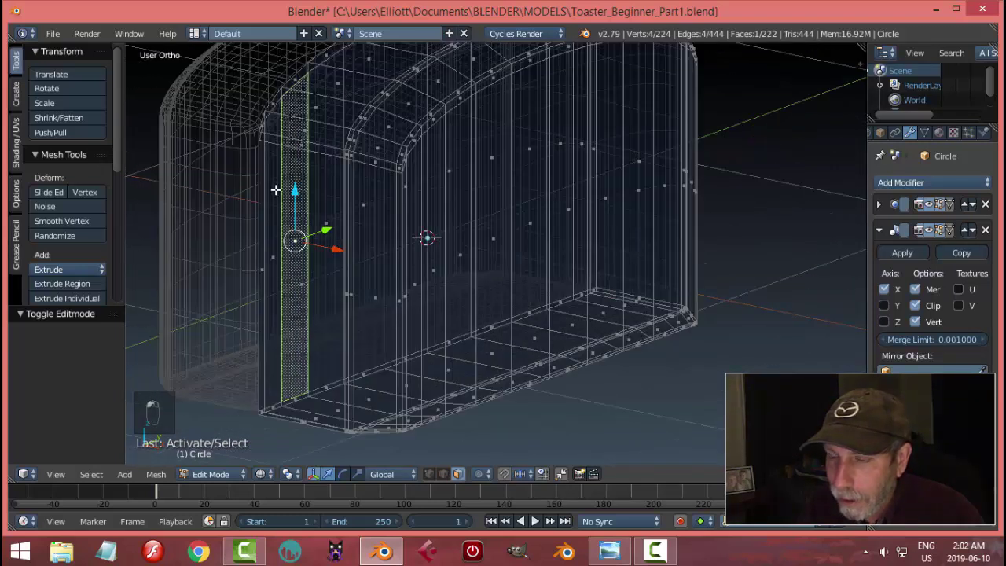
{"action": "key", "text": "a"}
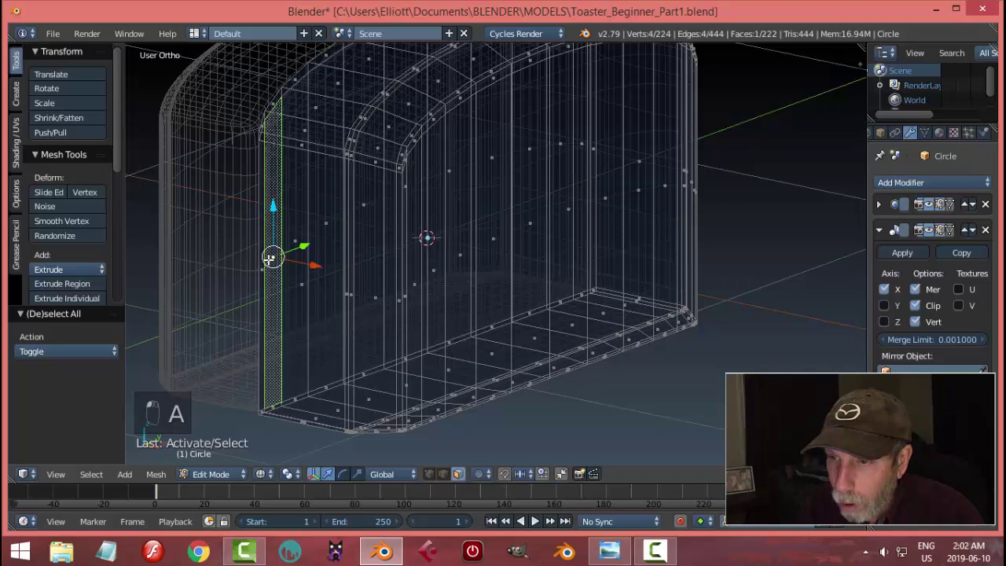
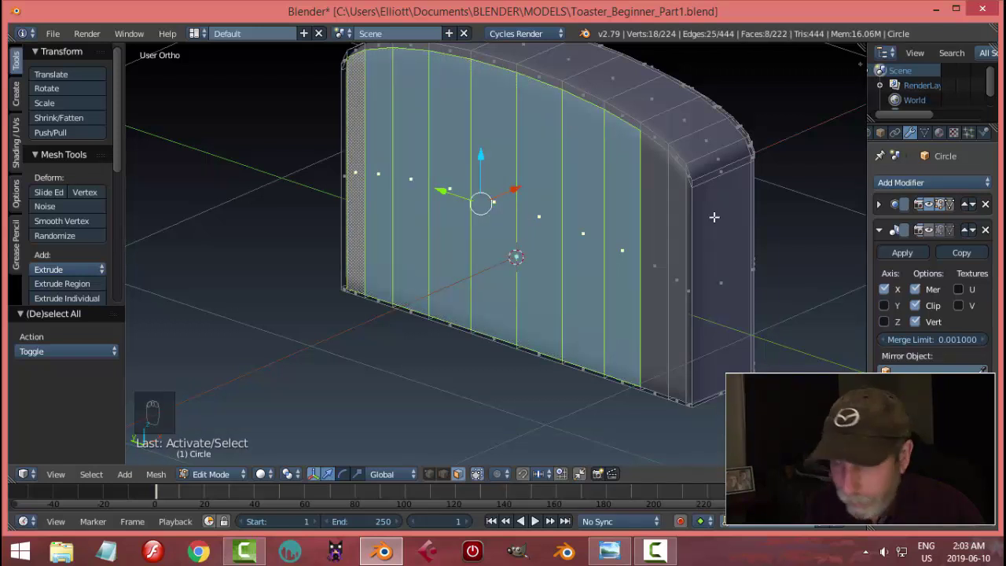
- Check Right and Left views, select the flat end faces and delete them, leaving that side open
{"action": "key", "text": "a"}
{"action": "key", "text": "KP_3"}
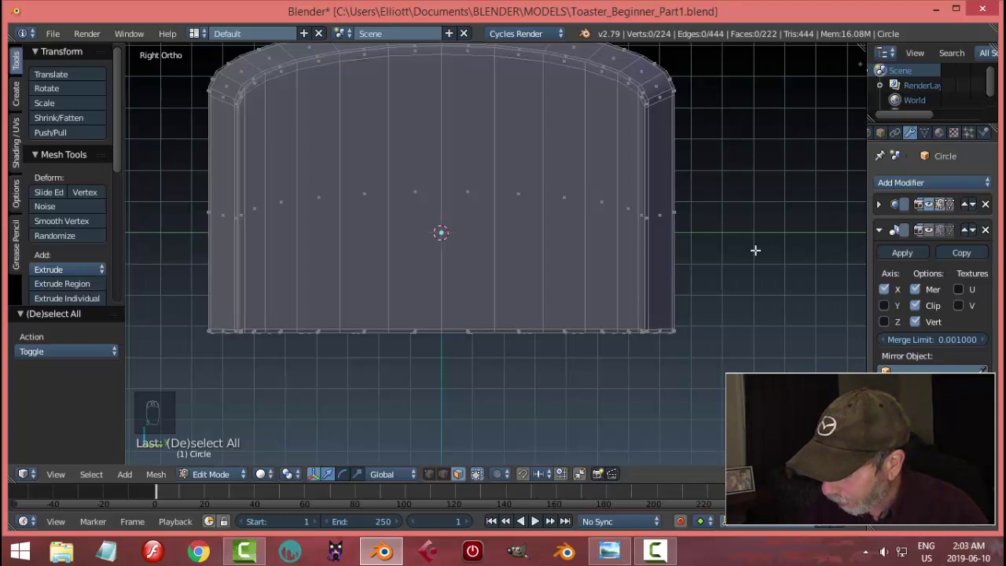
{"action": "key", "text": "ctrl+KP_3"}
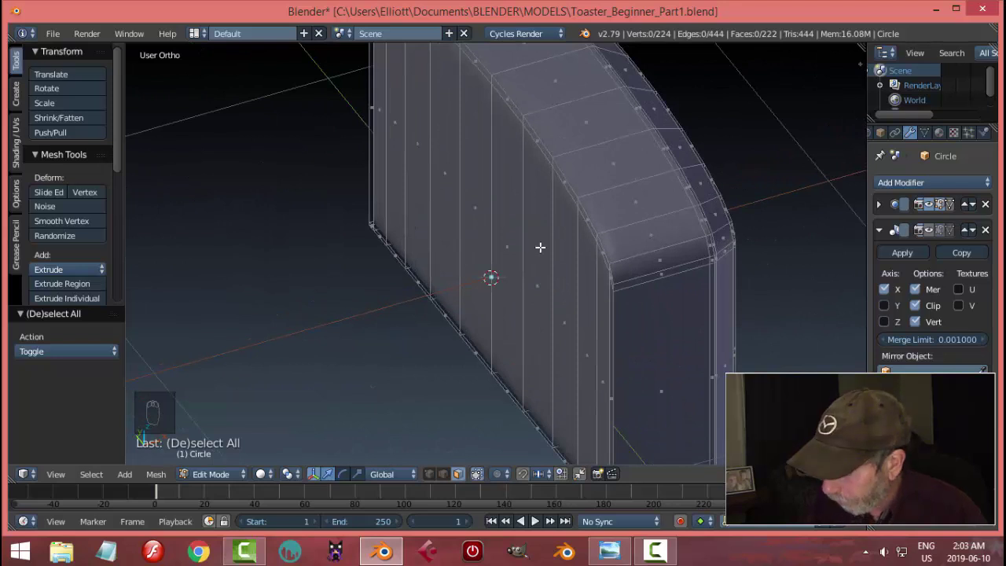
{"action": "key", "text": "ctrl+KP_3"}
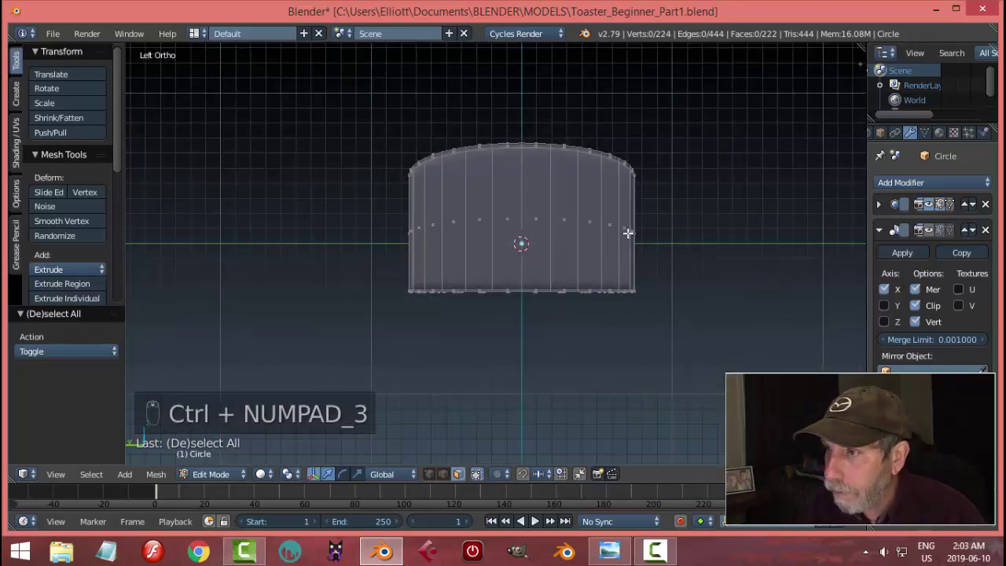
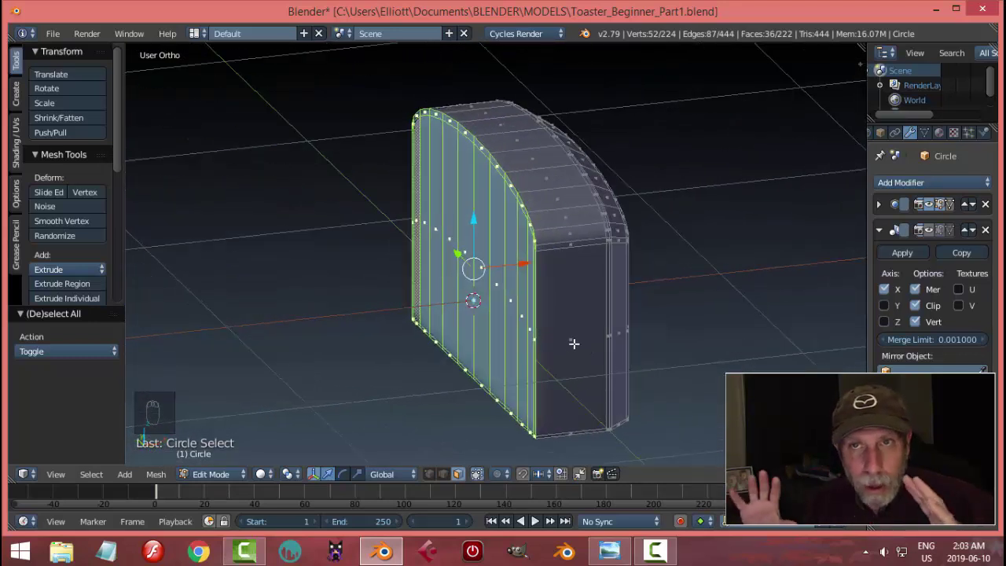
{"action": "key", "text": "x"}
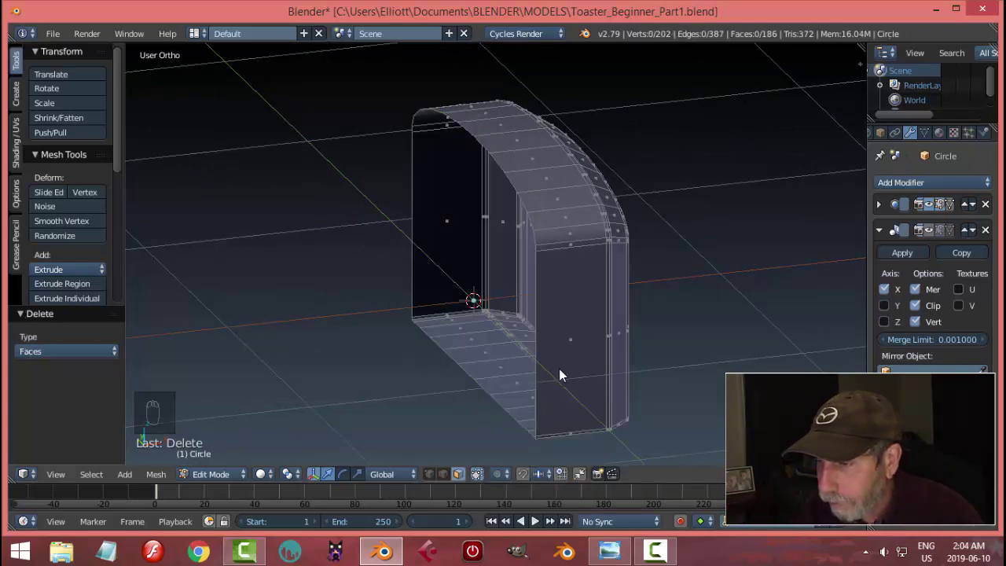
- In Object Mode, apply the Mirror modifier so both halves become one real mesh
{"action": "key", "text": "Tab"}
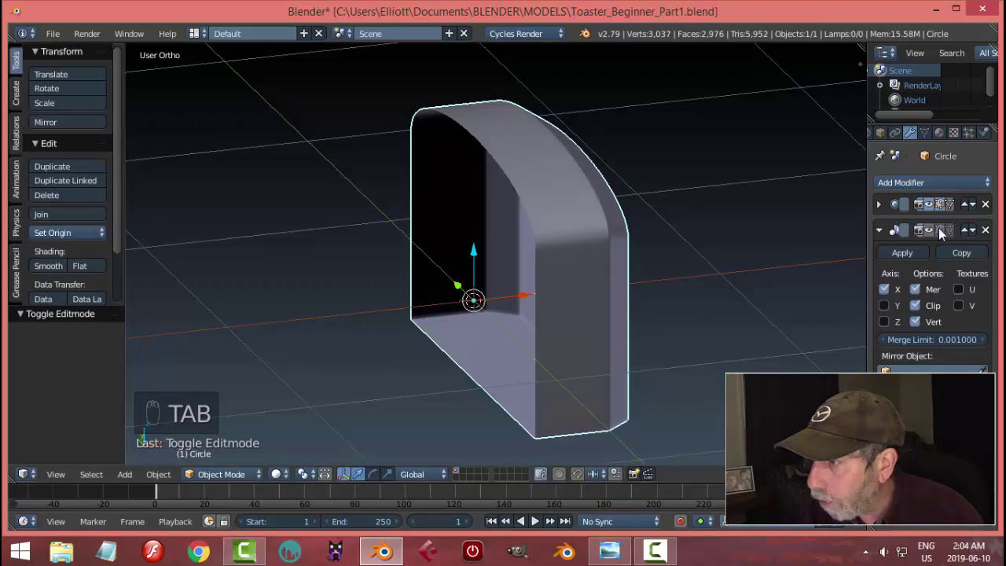
{"action": "left_click_drag", "start_coordinate": [940, 233], "coordinate": [519, 297]}
{"action": "left_click_drag", "start_coordinate": [518, 298], "coordinate": [431, 249]}
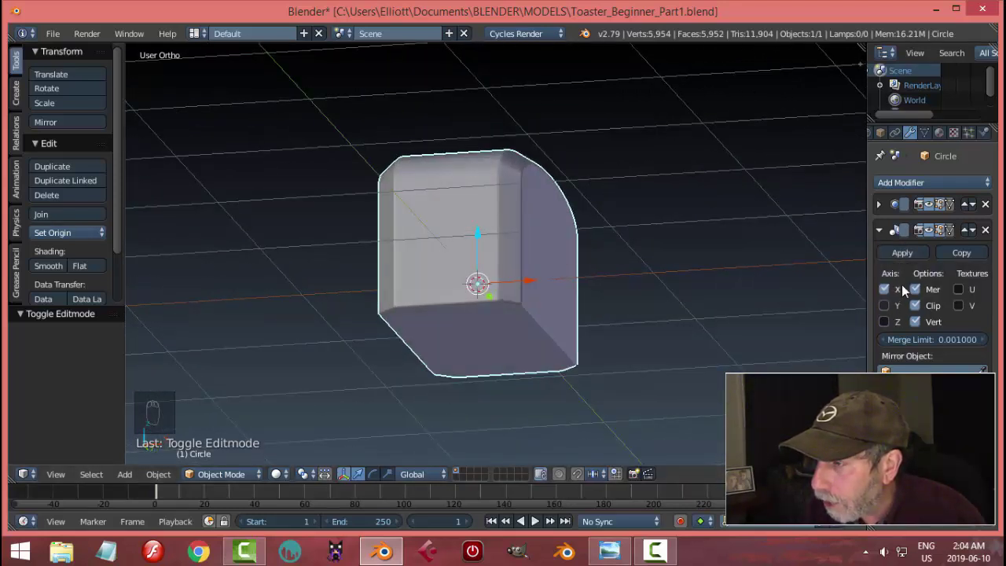
{"action": "left_click_drag", "start_coordinate": [902, 257], "coordinate": [730, 40]}
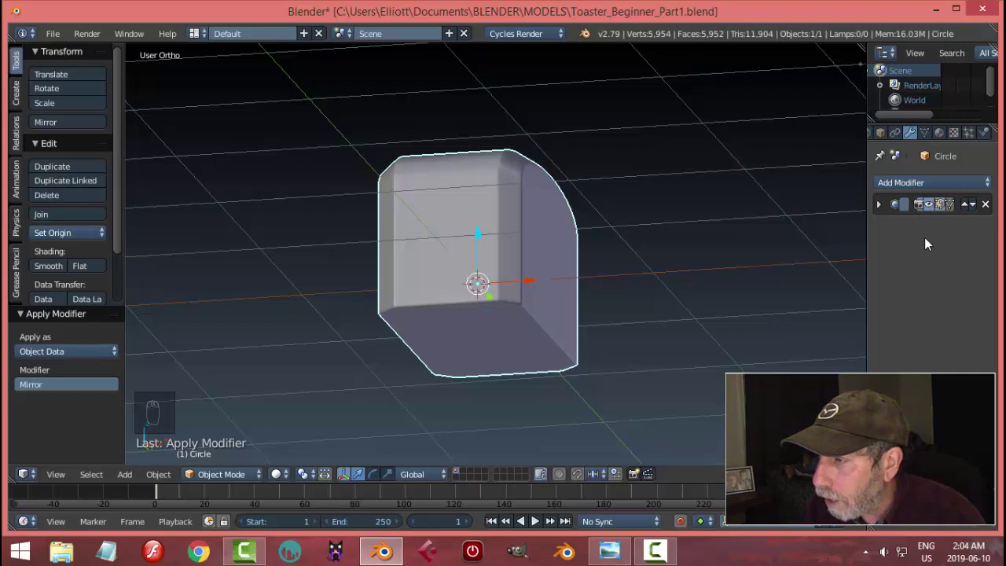
{"action": "left_click_drag", "start_coordinate": [644, 245], "coordinate": [626, 292]}
- Return to Edit Mode and select every vertex of the full shell
{"action": "key", "text": "Tab"}
{"action": "key", "text": "a"}
{"action": "key", "text": "a"}
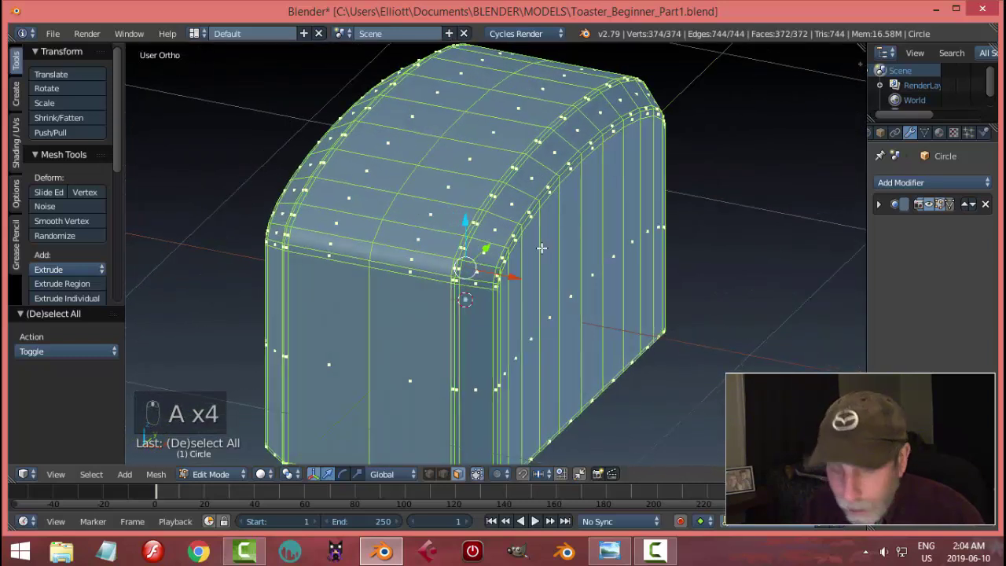
{"action": "key", "text": "w"}
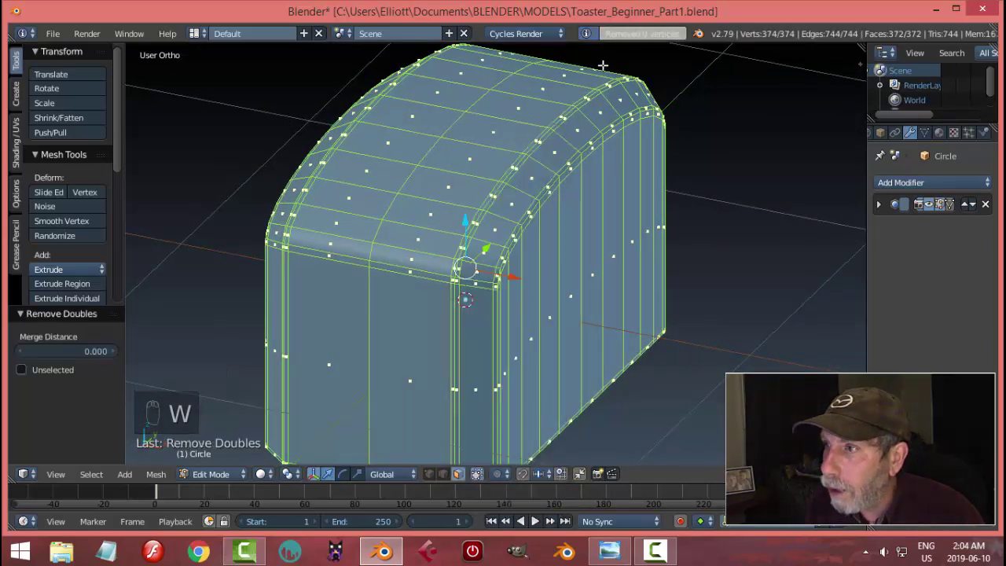
{"action": "key", "text": "a"}
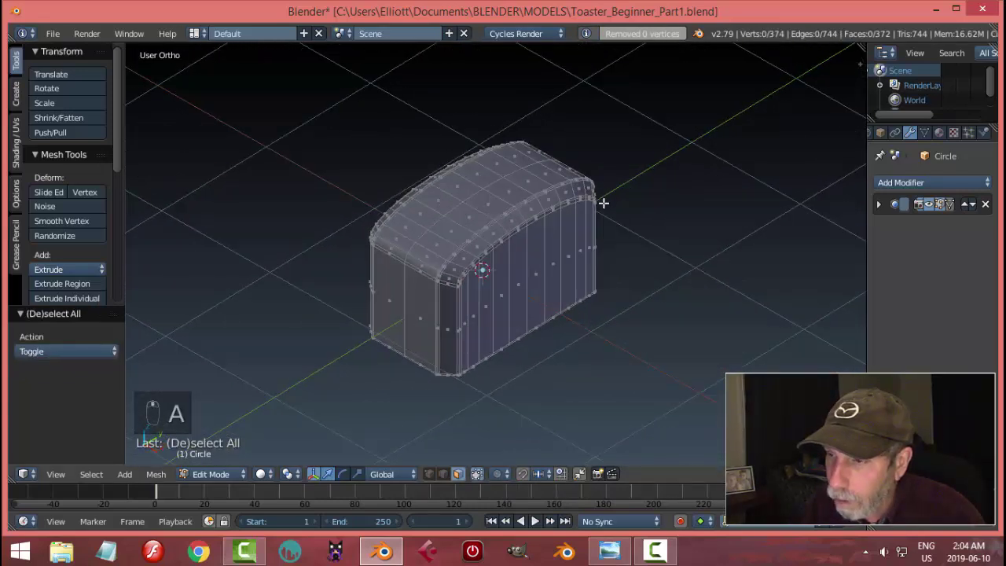
{"action": "left_click_drag", "start_coordinate": [552, 206], "coordinate": [475, 183]}
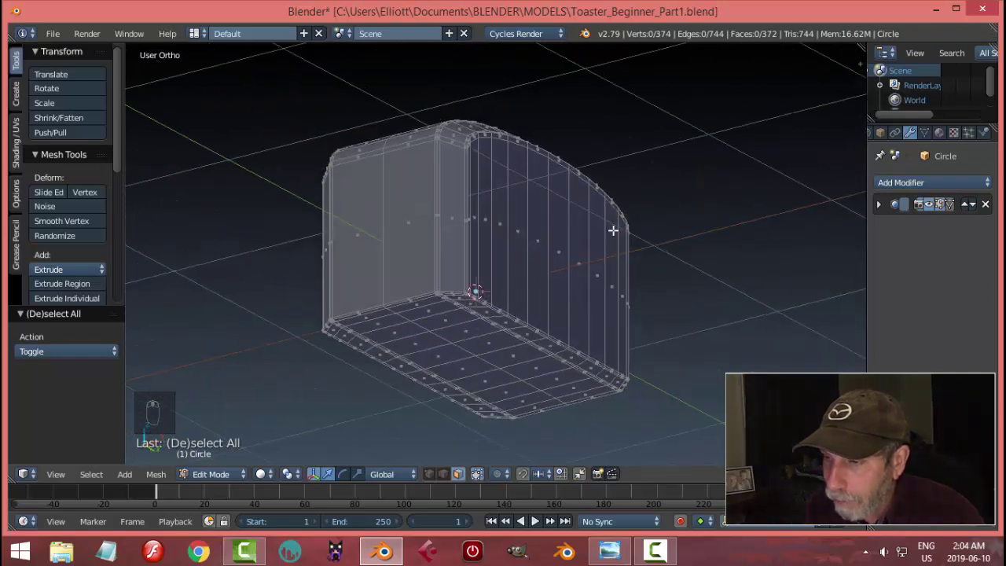
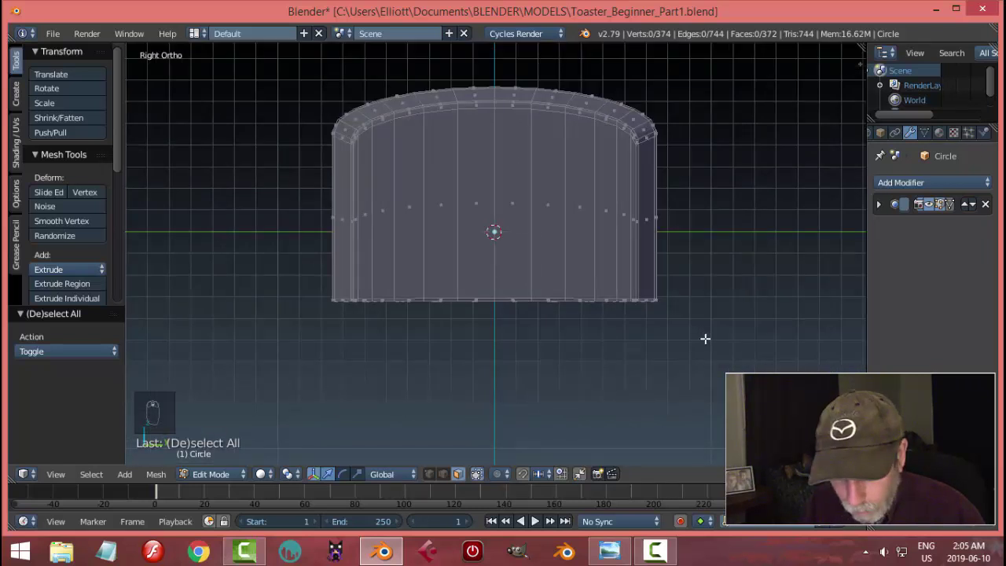
- Box-select the bottom rim vertices in wireframe, then return to solid shading
{"action": "key", "text": "b"}
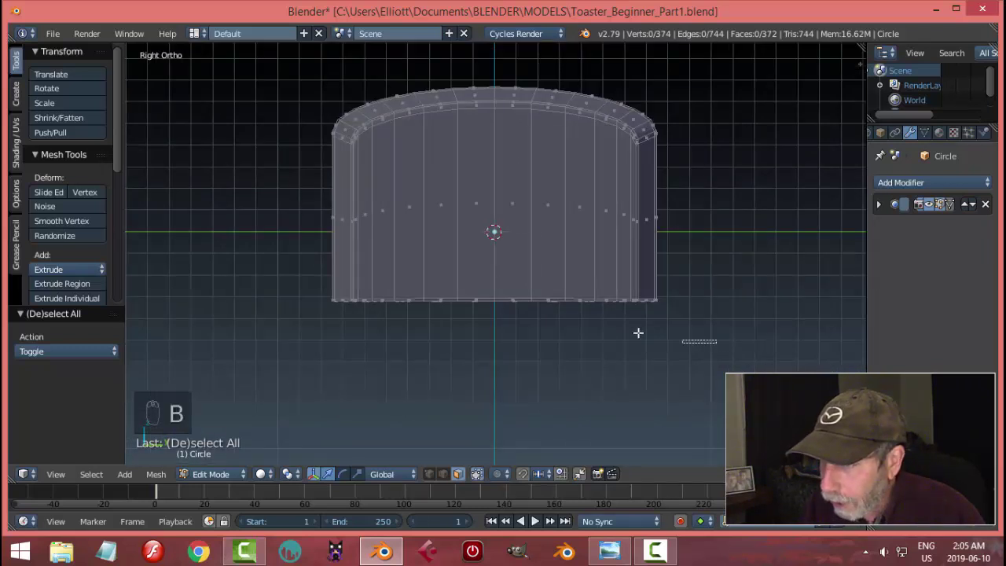
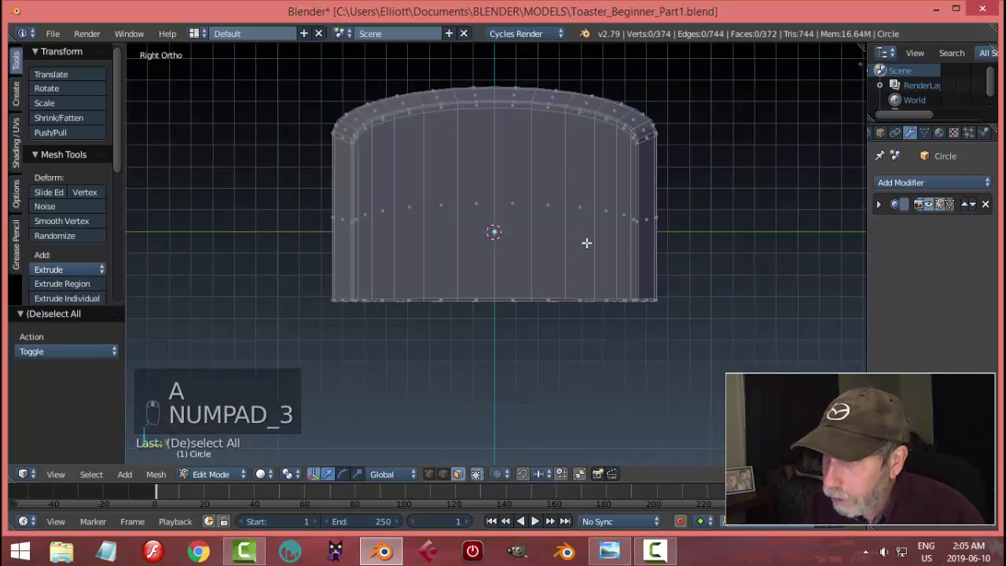
{"action": "key", "text": "z"}
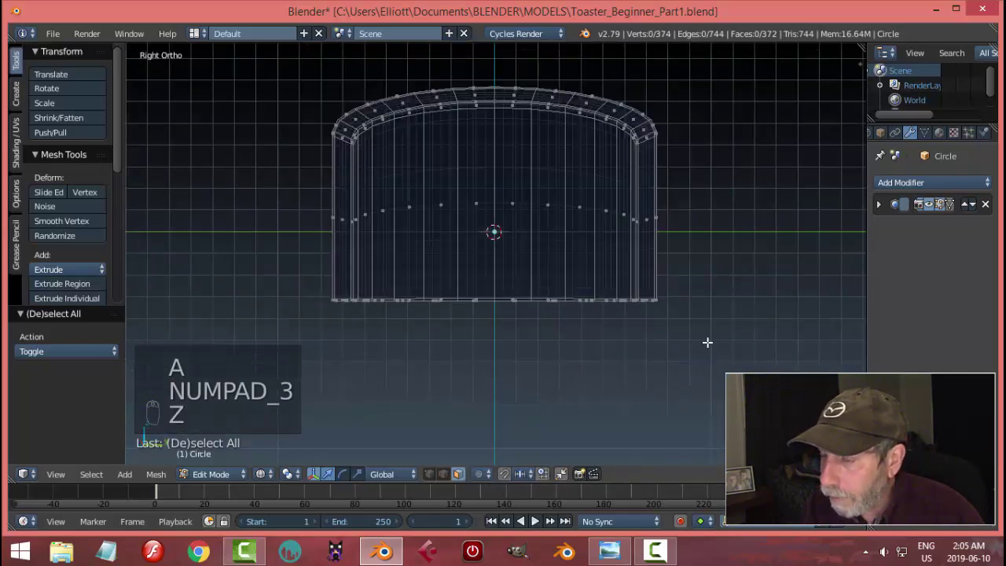
{"action": "key", "text": "b"}
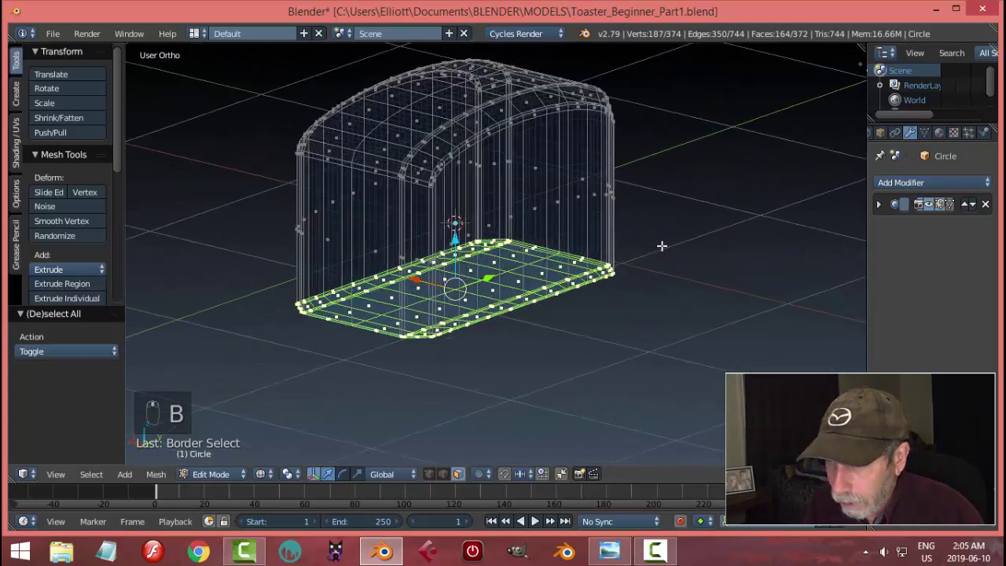
{"action": "key", "text": "z"}
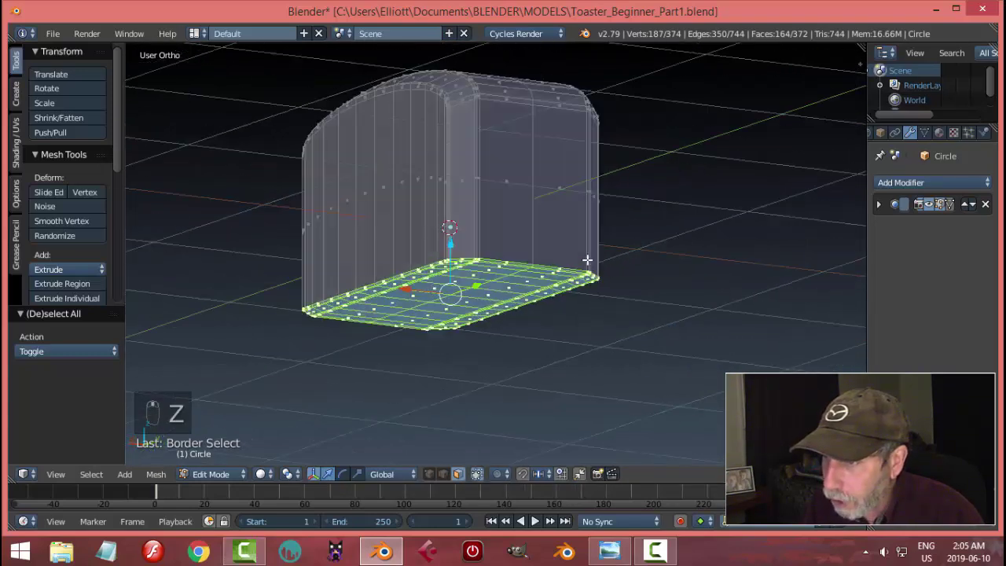
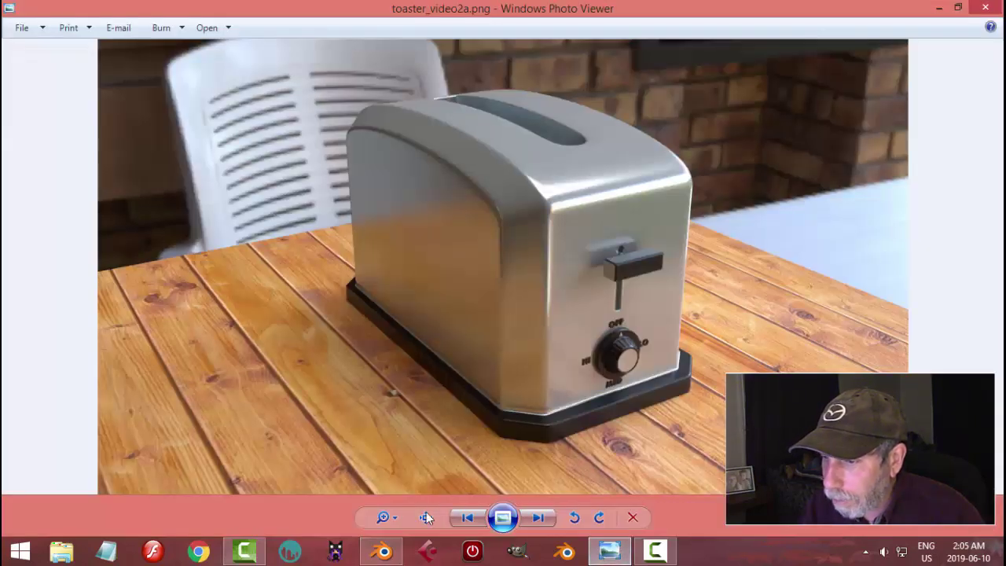
{"action": "left_click_drag", "start_coordinate": [606, 308], "coordinate": [600, 359]}
- Extrude the bottom edge loop, scale it outward to flare the rim, then extrude it again
{"action": "key", "text": "e"}
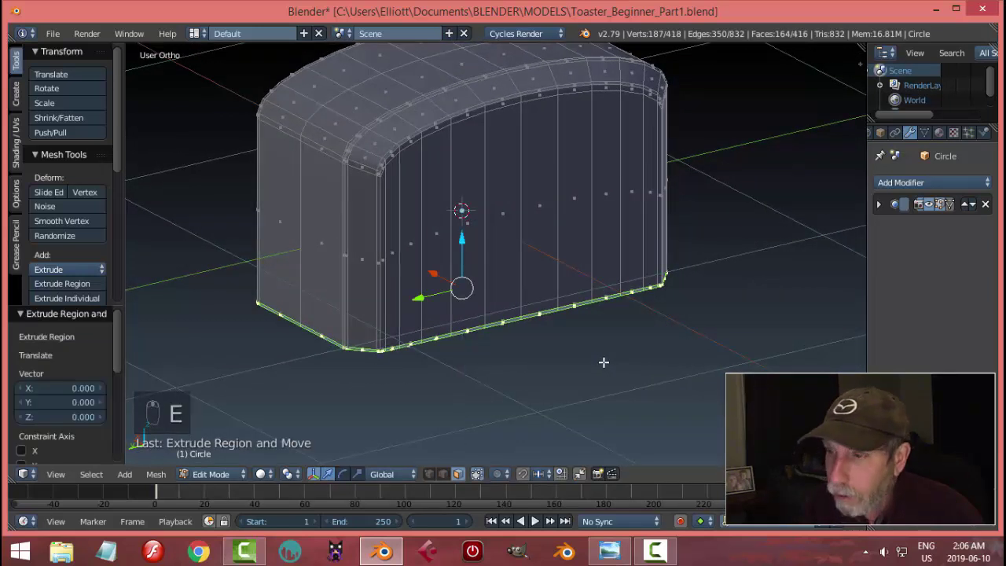
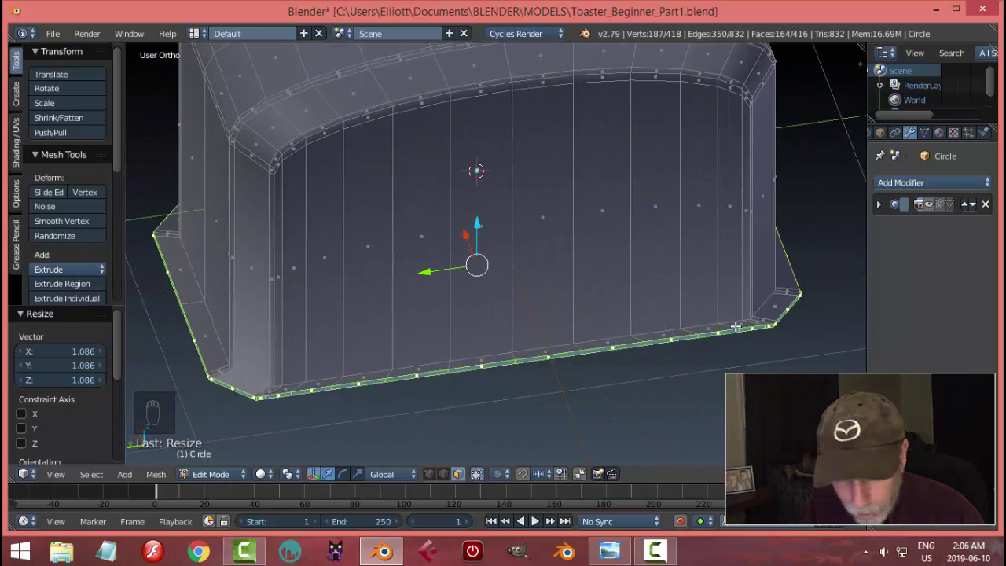
{"action": "key", "text": "s"}
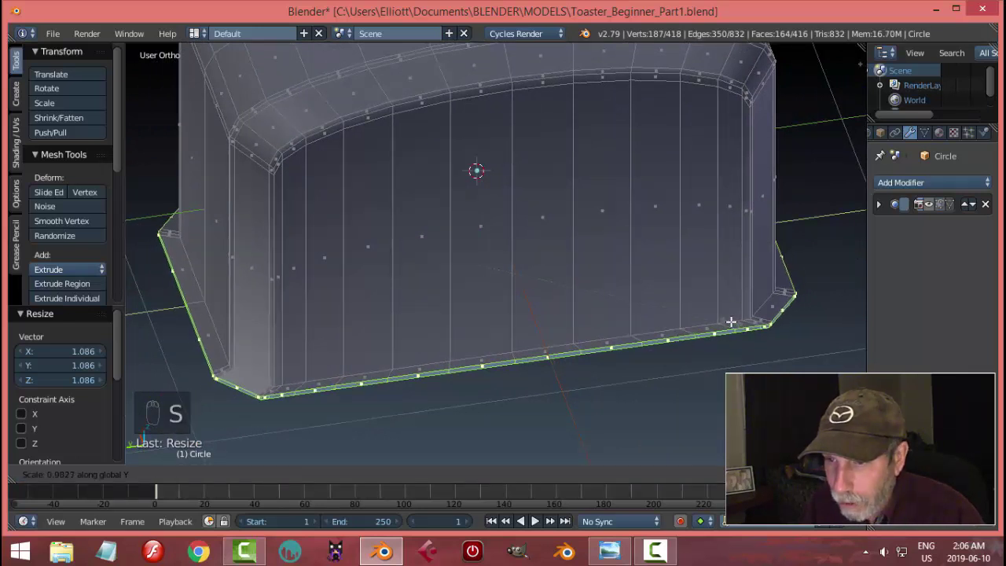
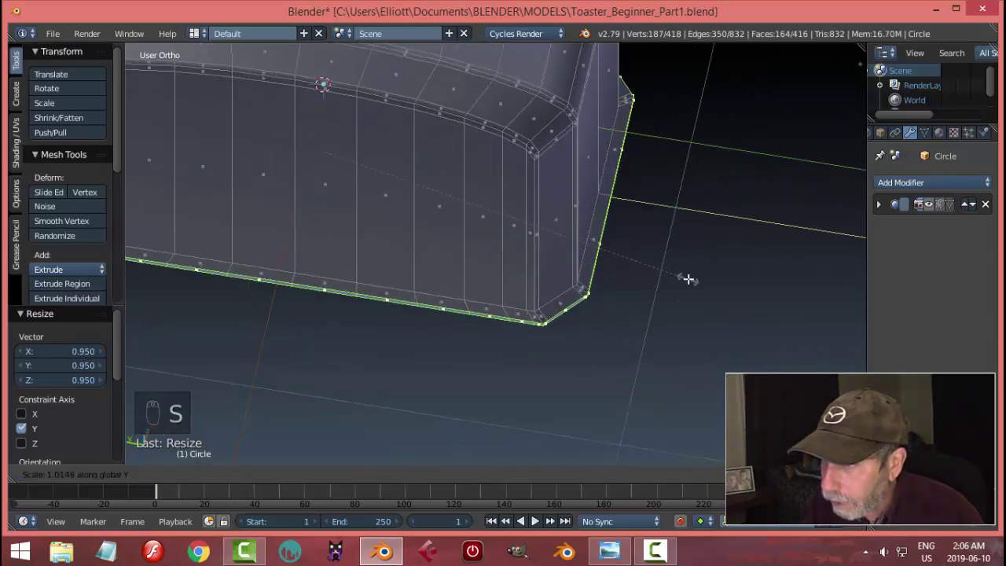
{"action": "left_click_drag", "start_coordinate": [672, 221], "coordinate": [638, 265]}
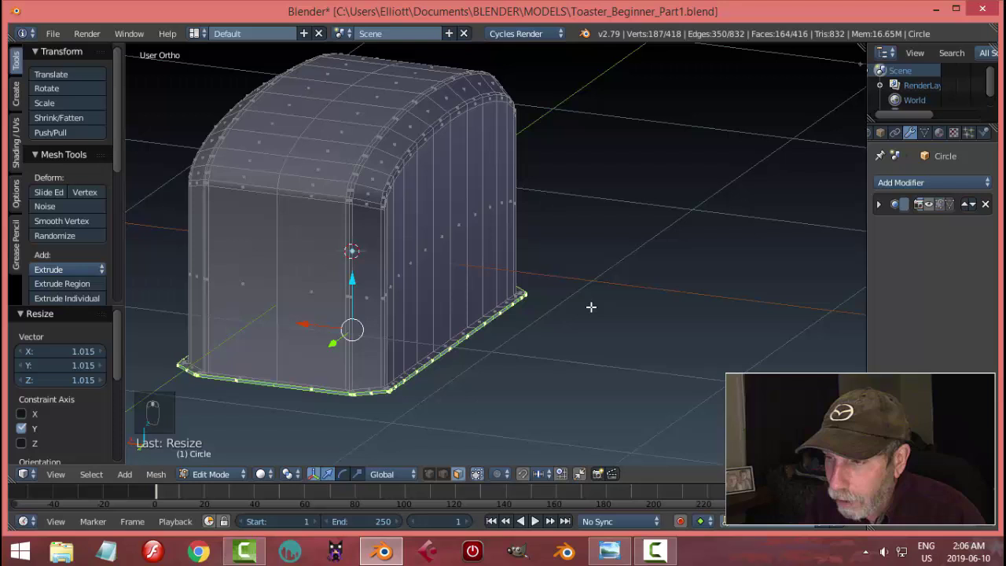
{"action": "left_click_drag", "start_coordinate": [579, 299], "coordinate": [560, 296]}
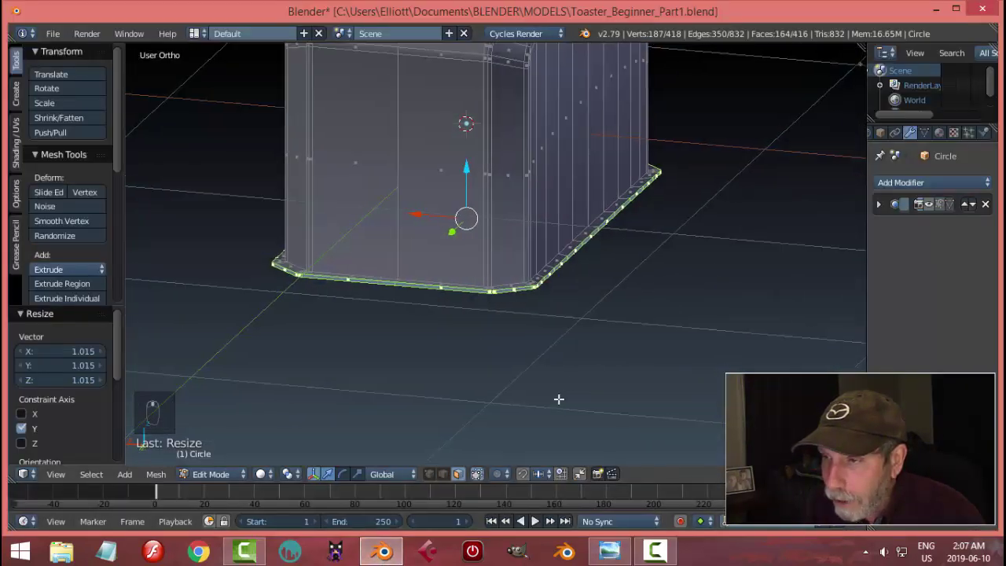
{"action": "key", "text": "e"}
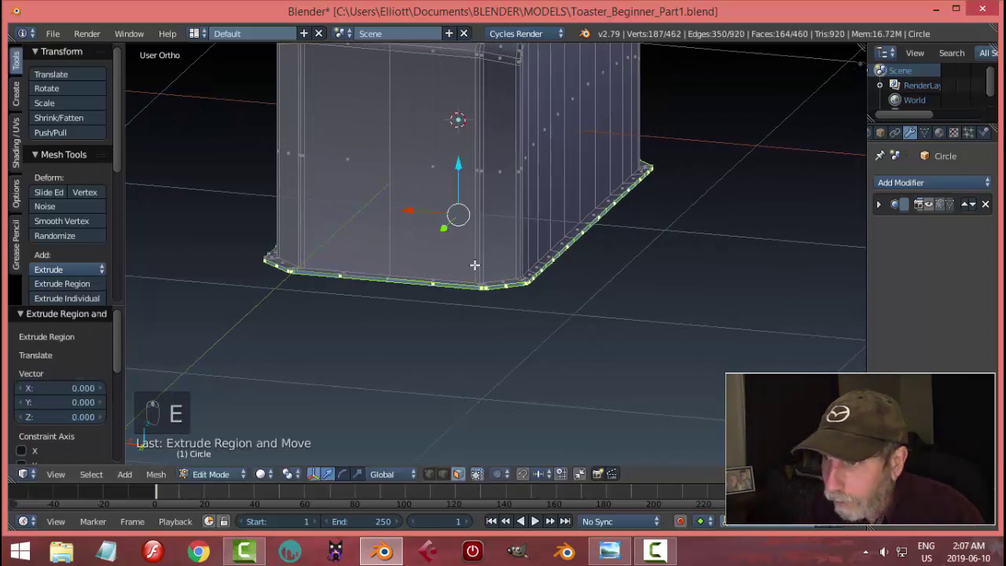
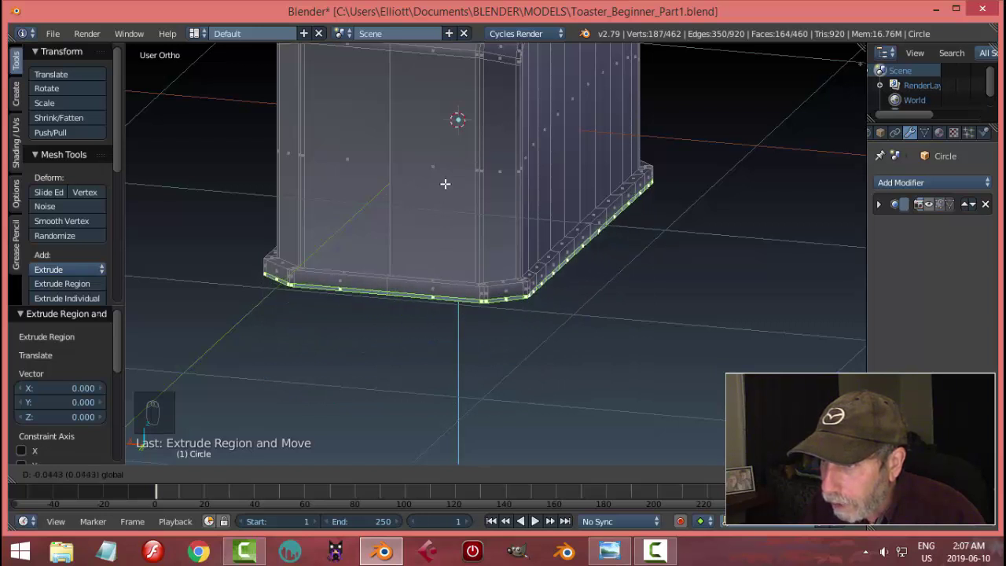
- Push the extruded rim down into a short lip, deselect, and orbit to inspect the flared base
{"action": "key", "text": "a"}
{"action": "left_click_drag", "start_coordinate": [272, 475], "coordinate": [254, 478]}
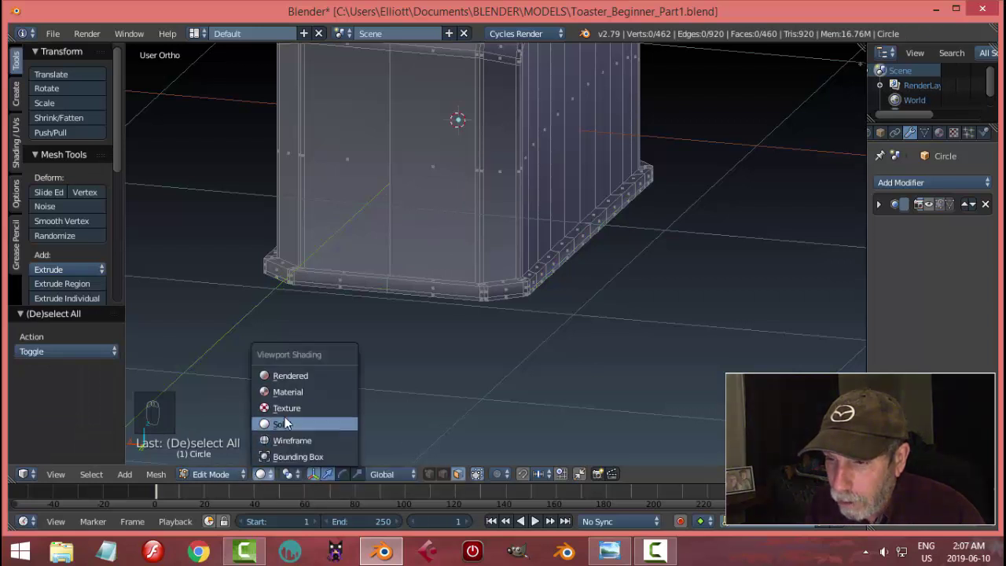
{"action": "left_click_drag", "start_coordinate": [428, 401], "coordinate": [223, 483]}
{"action": "left_click_drag", "start_coordinate": [223, 482], "coordinate": [911, 216]}
{"action": "left_click_drag", "start_coordinate": [667, 353], "coordinate": [937, 210]}
{"action": "left_click_drag", "start_coordinate": [937, 210], "coordinate": [556, 293]}
{"action": "left_click_drag", "start_coordinate": [937, 210], "coordinate": [590, 313]}
{"action": "middle_click", "coordinate": [586, 299]}
{"action": "left_click_drag", "start_coordinate": [590, 314], "coordinate": [471, 320]}
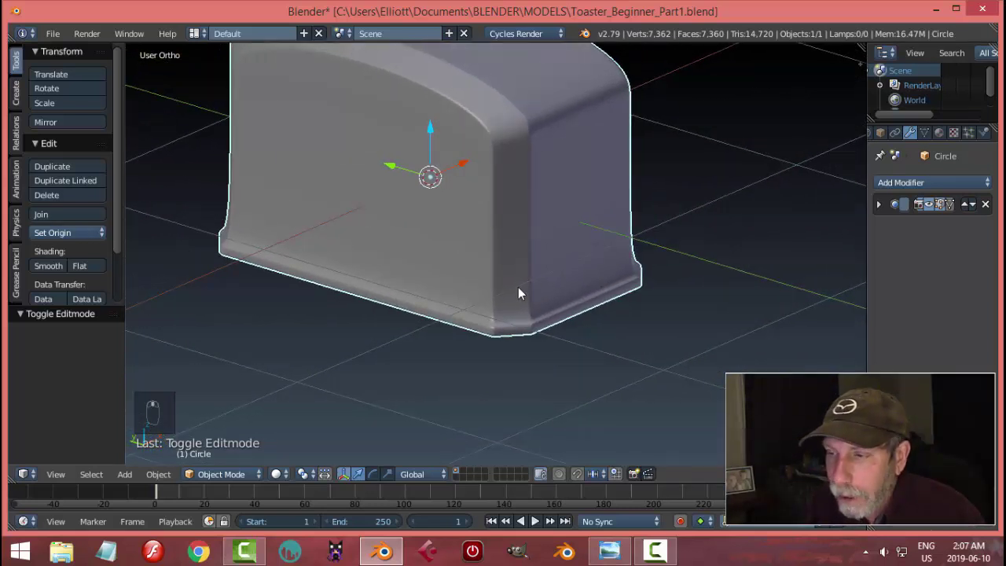
- Add a loop cut (Ctrl+R) near the flared base and slide it toward the rim edge
{"action": "left_click", "coordinate": [508, 272]}
{"action": "key", "text": "Tab"}
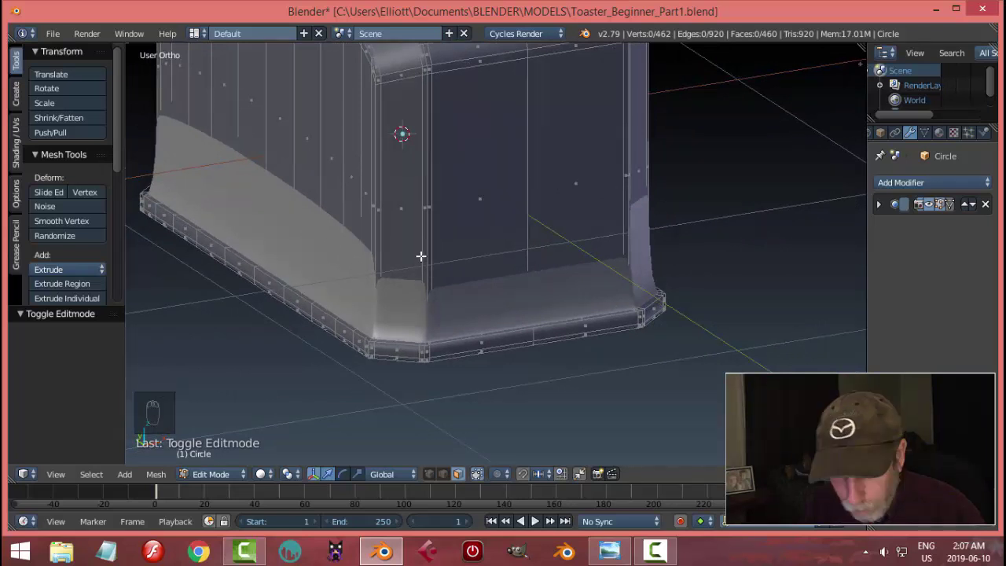
{"action": "key", "text": "ctrl+r"}
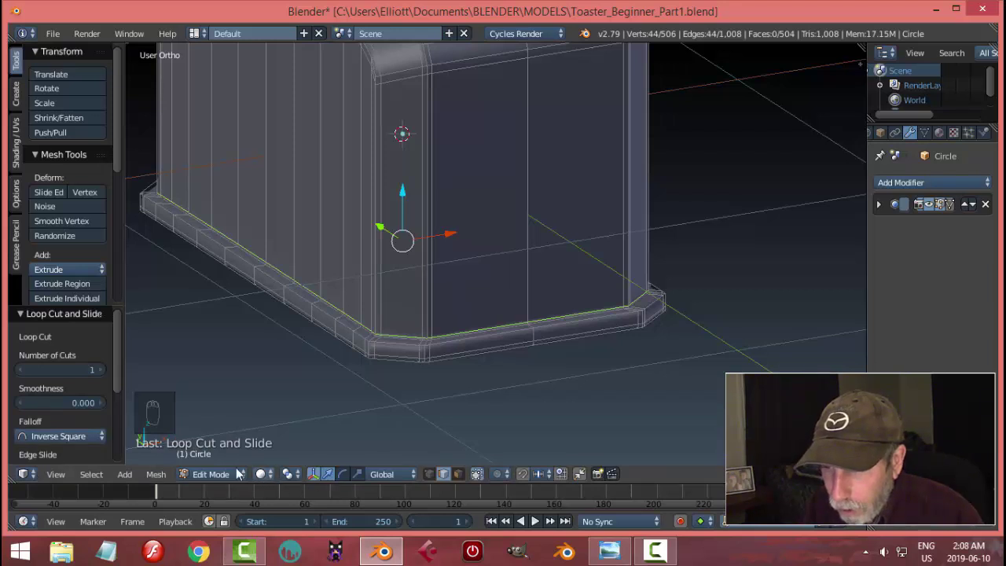
{"action": "left_click_drag", "start_coordinate": [218, 473], "coordinate": [583, 334]}
{"action": "middle_click", "coordinate": [583, 334]}
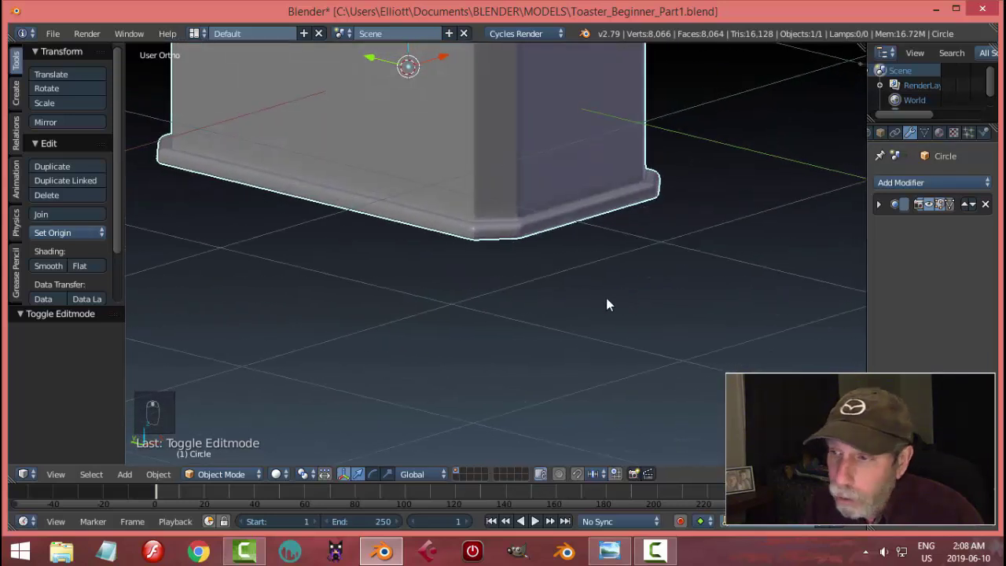
- Add two loop cuts along the base lip, previewing the smoothed shell between them
{"action": "key", "text": "Tab"}
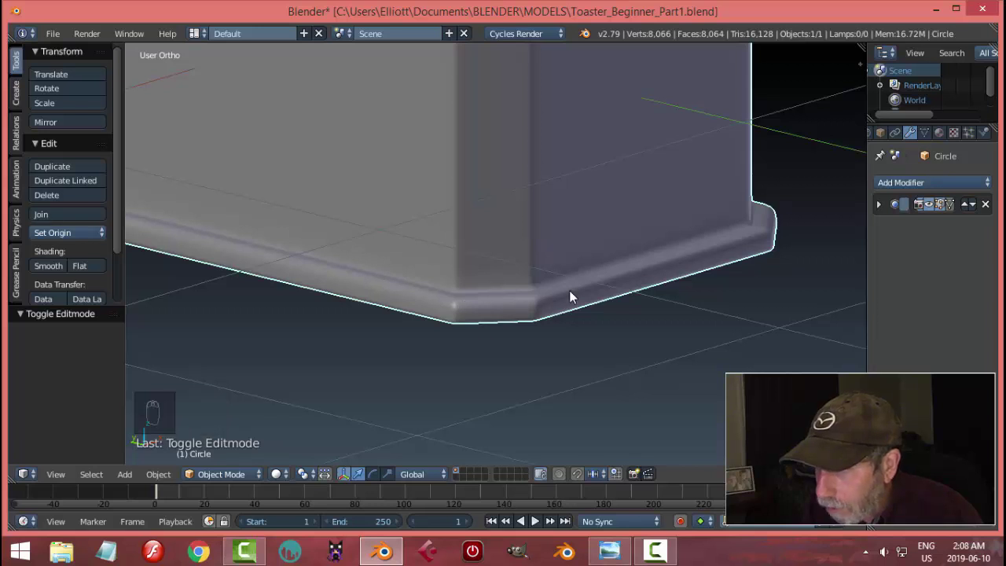
{"action": "key", "text": "Tab"}
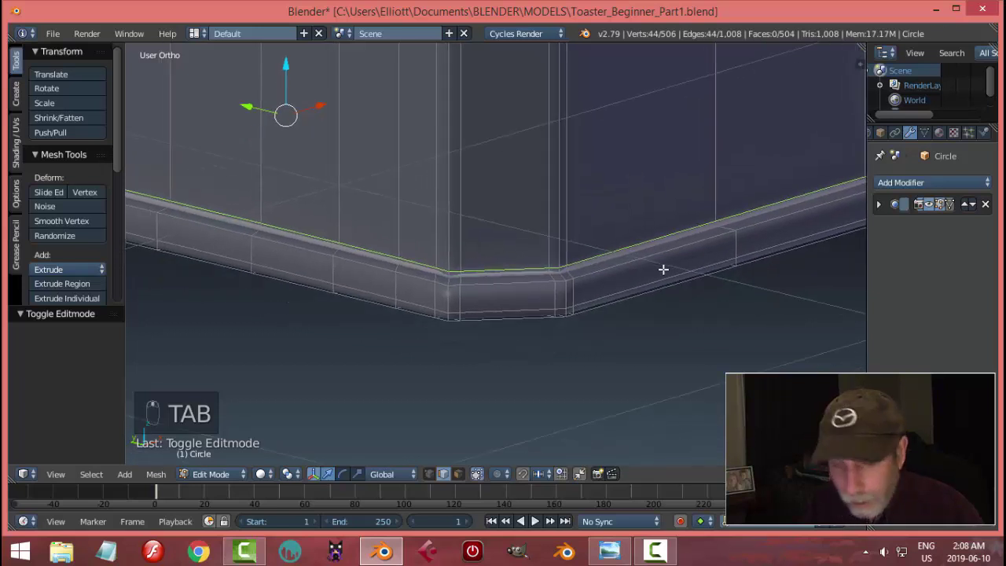
{"action": "key", "text": "a"}
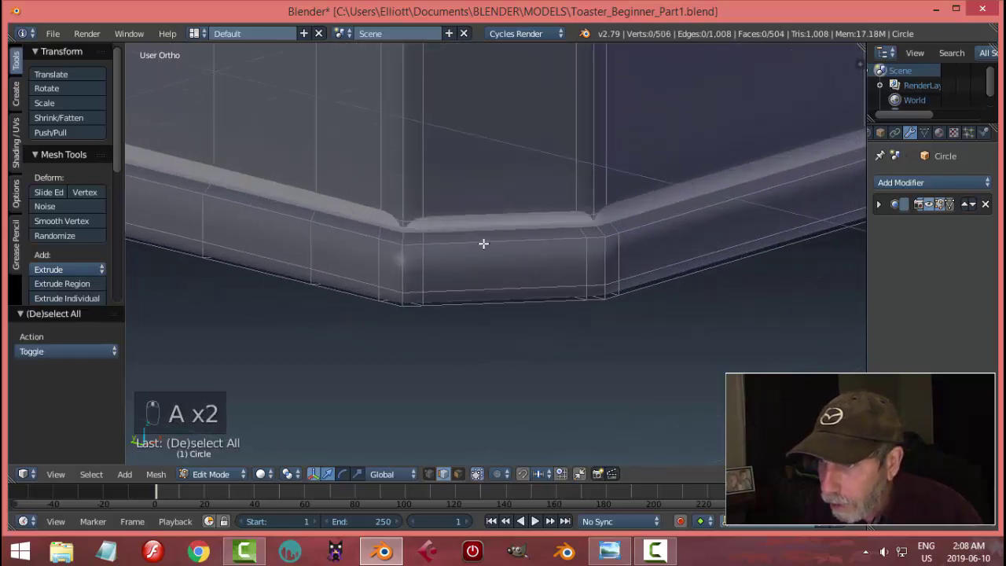
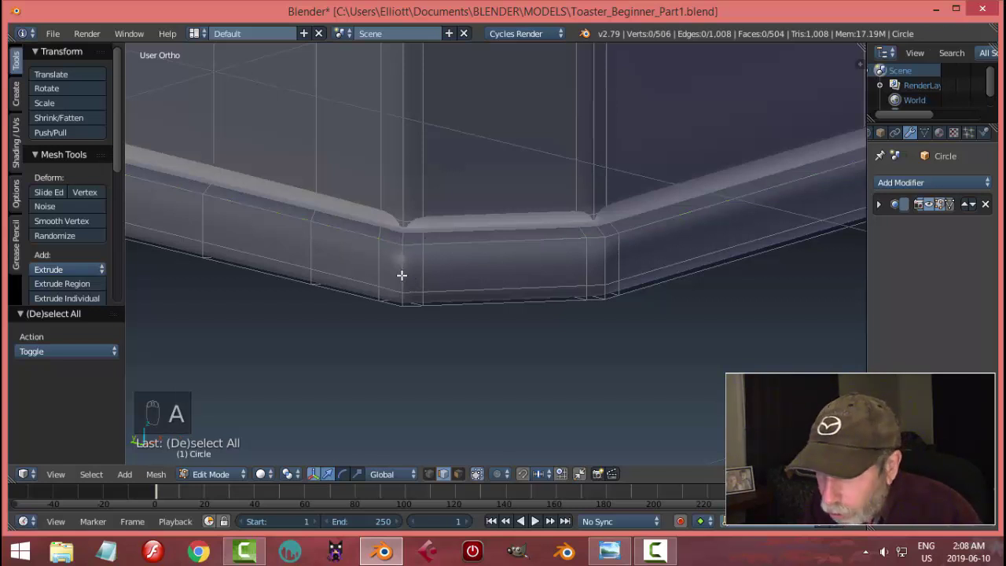
{"action": "key", "text": "ctrl+r"}
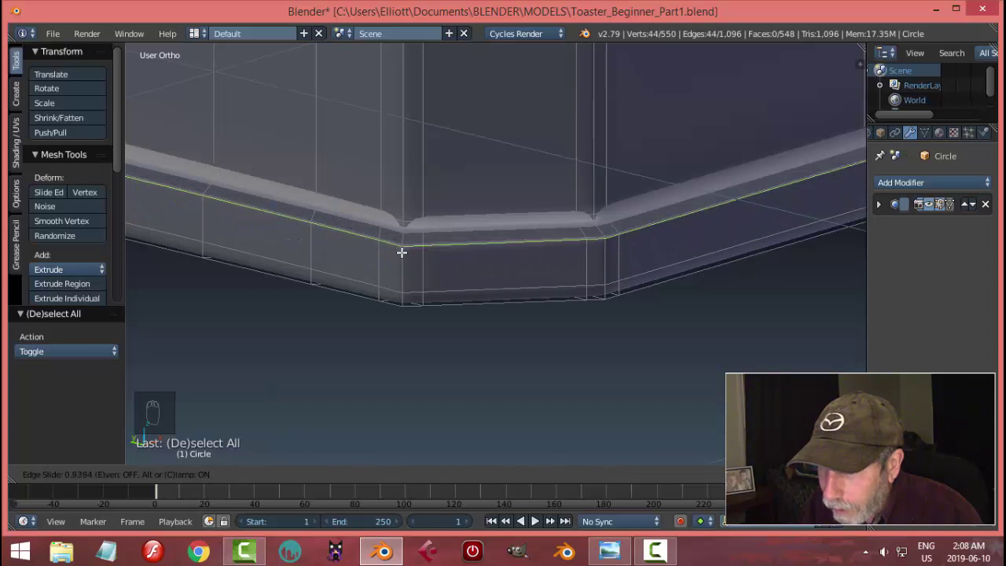
{"action": "key", "text": "Tab"}
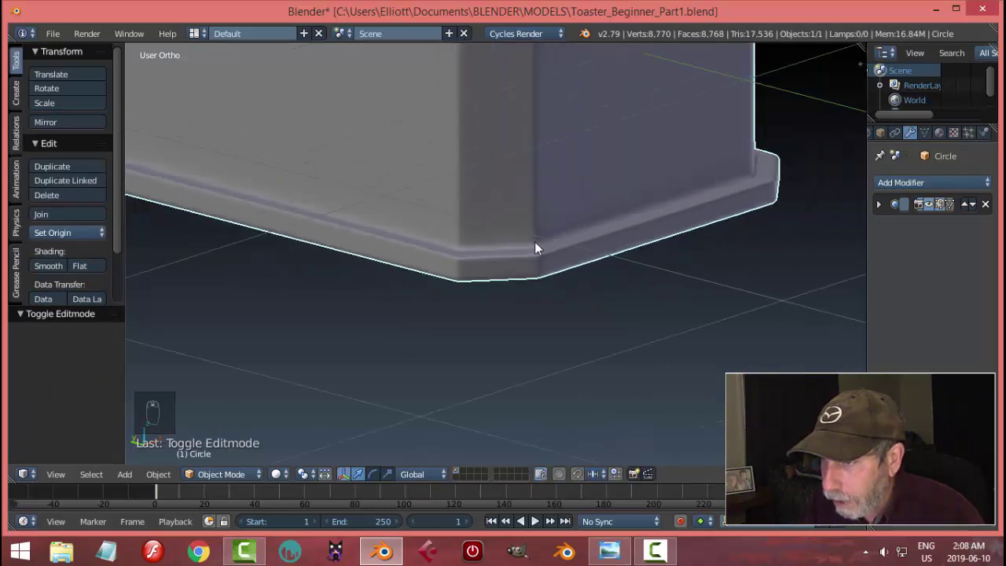
{"action": "key", "text": "Tab"}
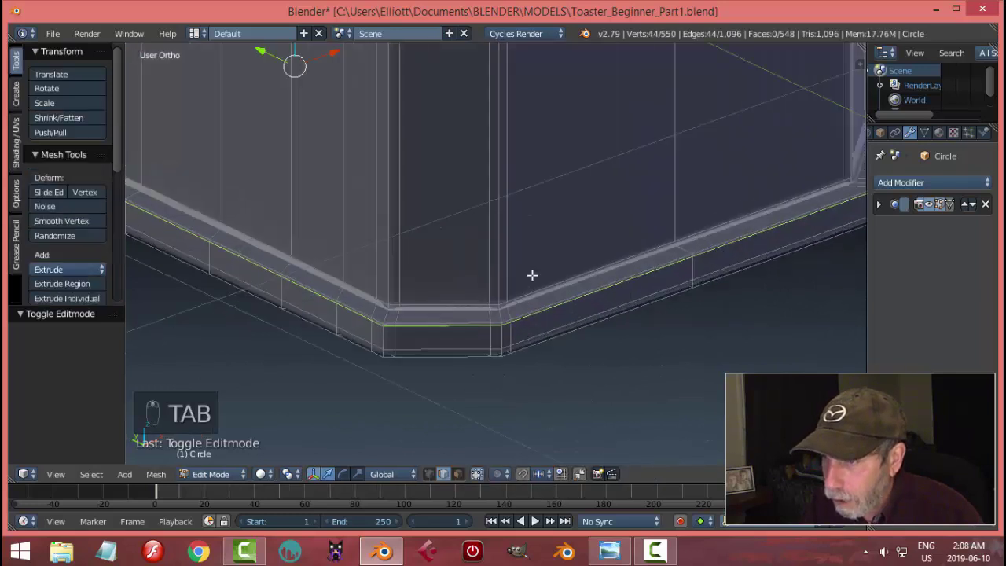
{"action": "key", "text": "a"}
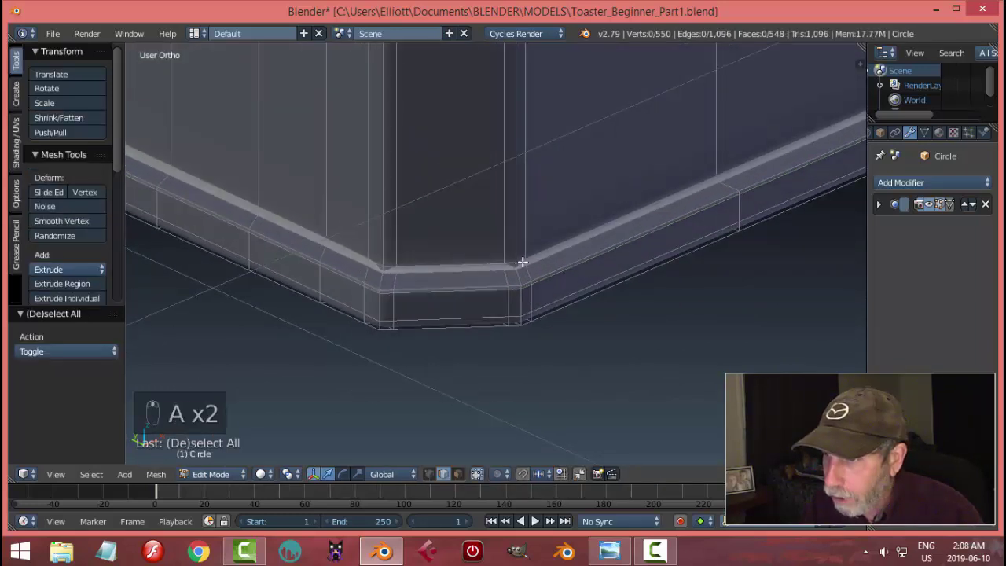
{"action": "key", "text": "ctrl+r"}
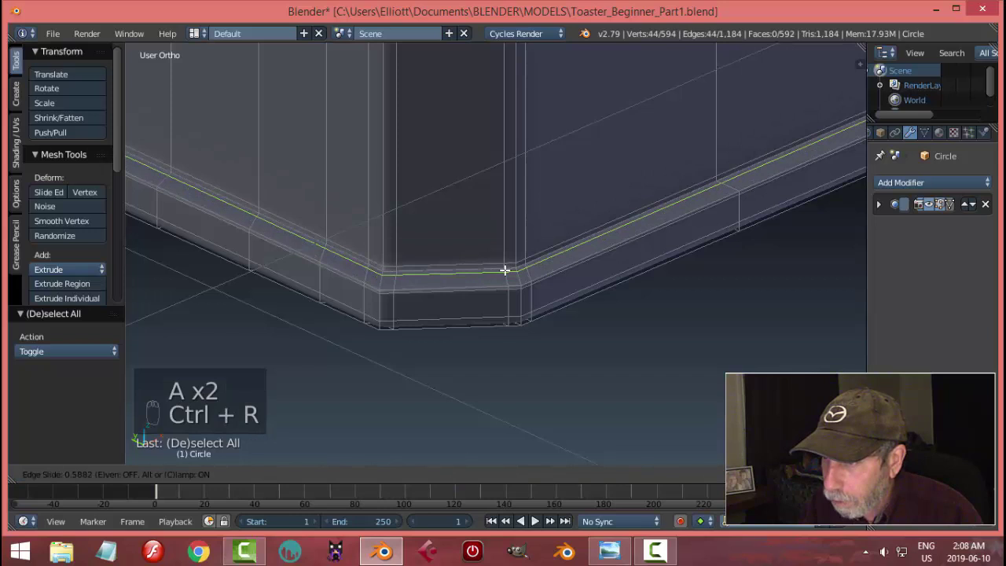
{"action": "key", "text": "Tab"}
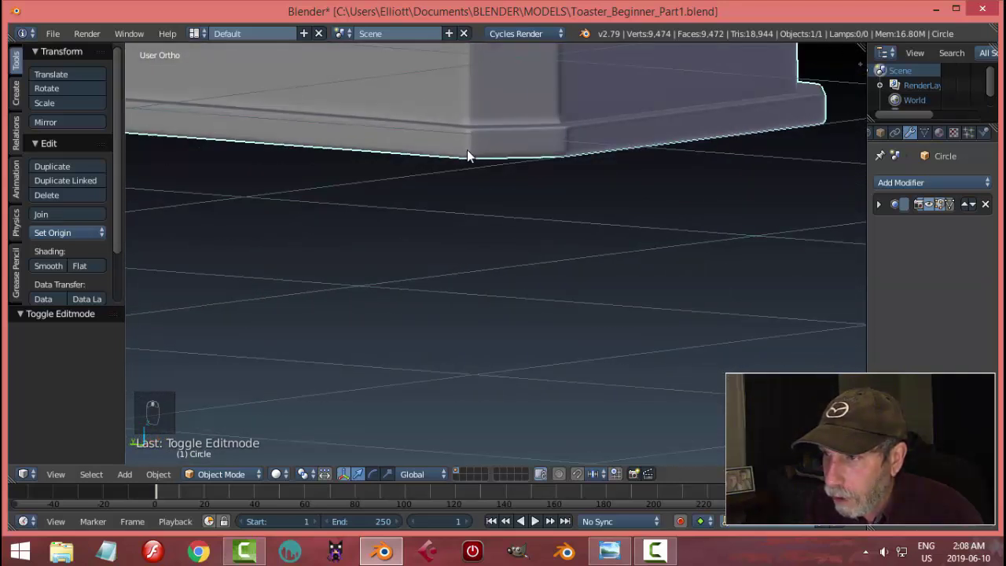
- Add a further edge loop along the base rim and inspect the shell's underside
{"action": "key", "text": "Tab"}
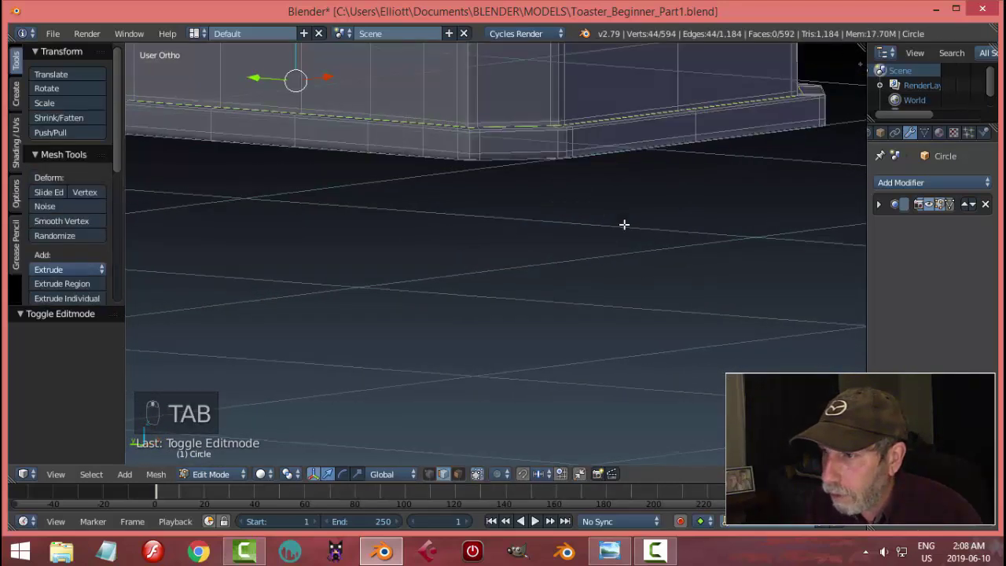
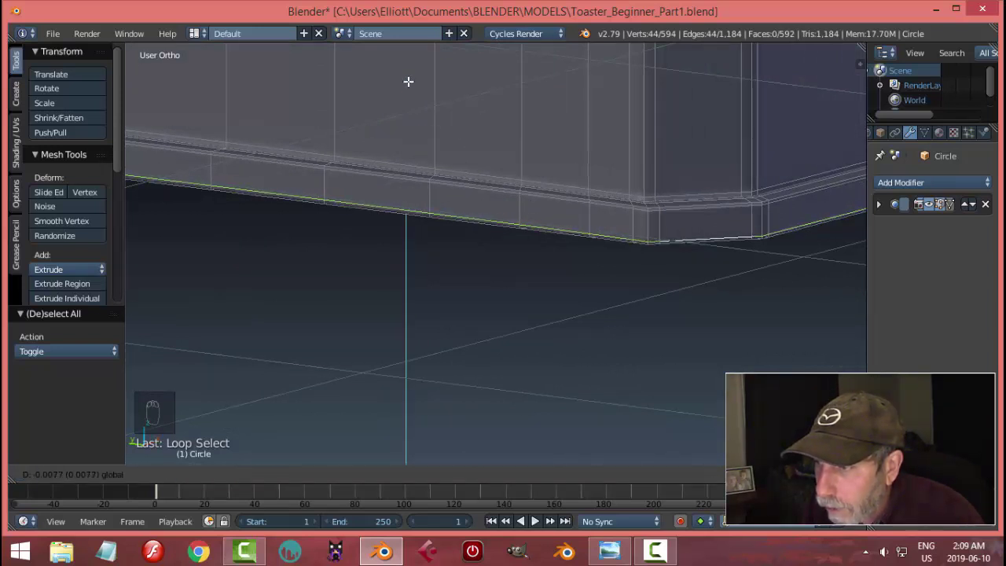
{"action": "key", "text": "a"}
{"action": "key", "text": "Tab"}
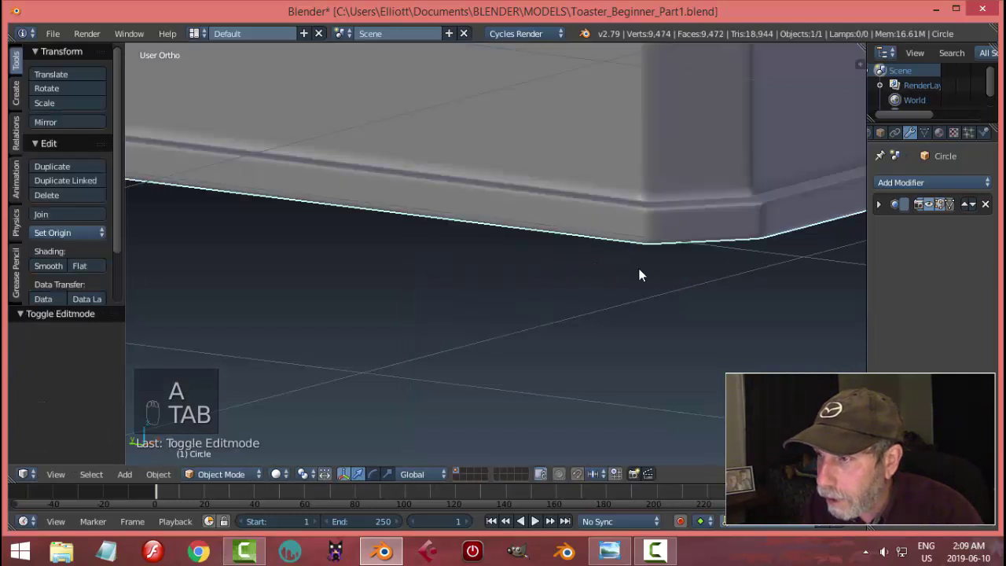
{"action": "key", "text": "a"}
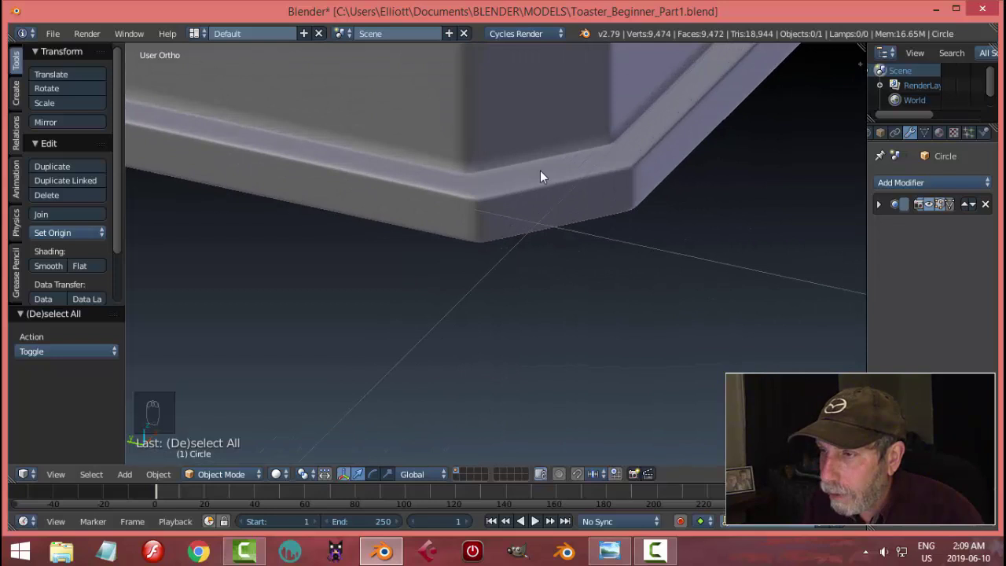
{"action": "key", "text": "Tab"}
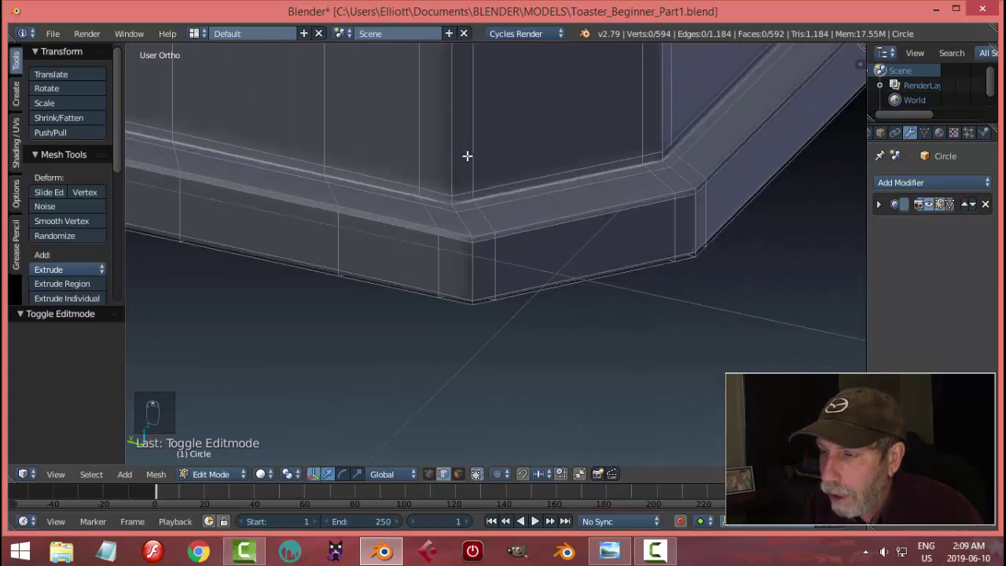
{"action": "key", "text": "ctrl+r"}
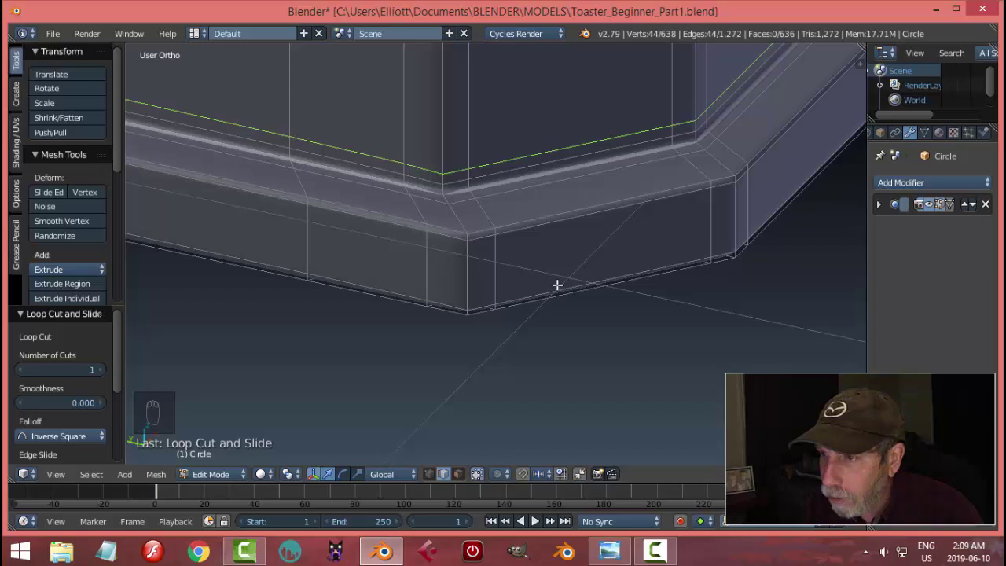
{"action": "key", "text": "Tab"}
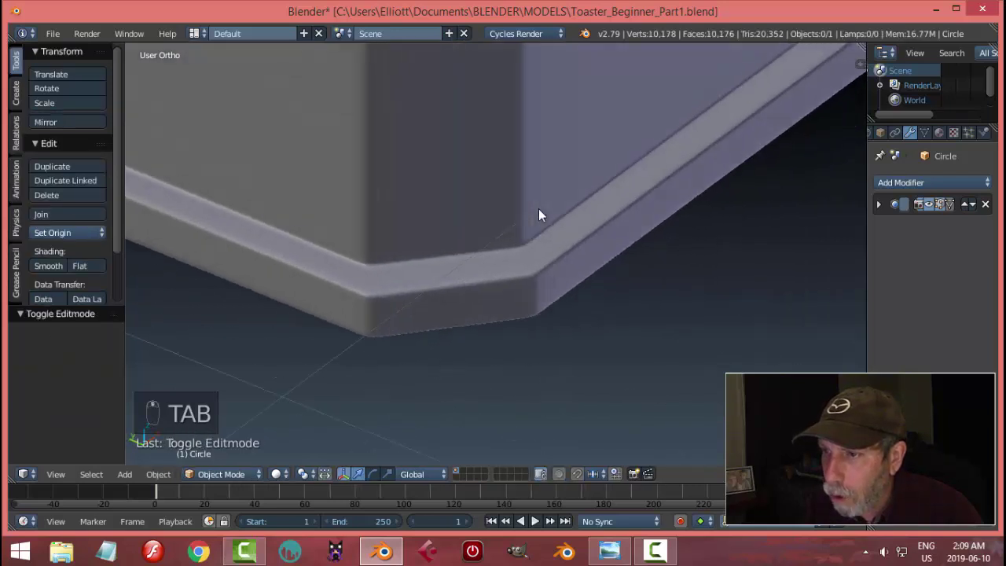
{"action": "left_click_drag", "start_coordinate": [601, 219], "coordinate": [576, 133]}
{"action": "left_click_drag", "start_coordinate": [574, 132], "coordinate": [671, 146]}
{"action": "key", "text": "Tab"}
- Enter mesh editing with vertex select, clear the selection and view the base from the front
{"action": "left_click", "coordinate": [736, 139]}
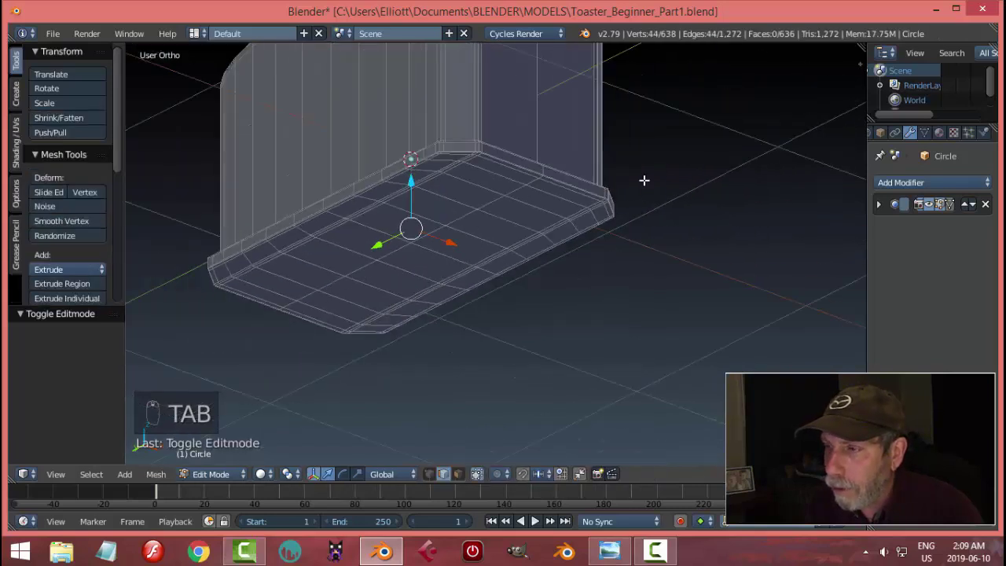
{"action": "key", "text": "a"}
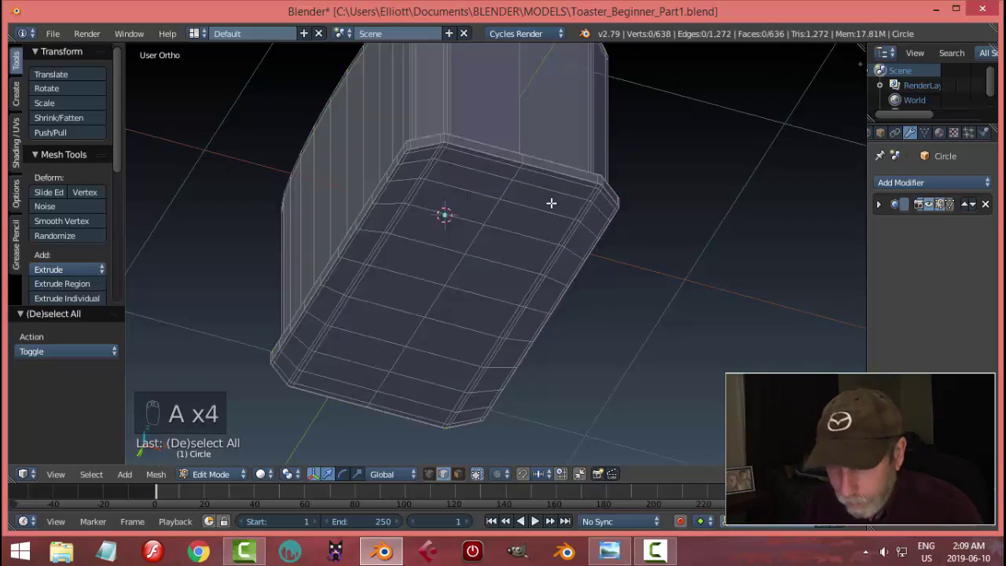
{"action": "key", "text": "c"}
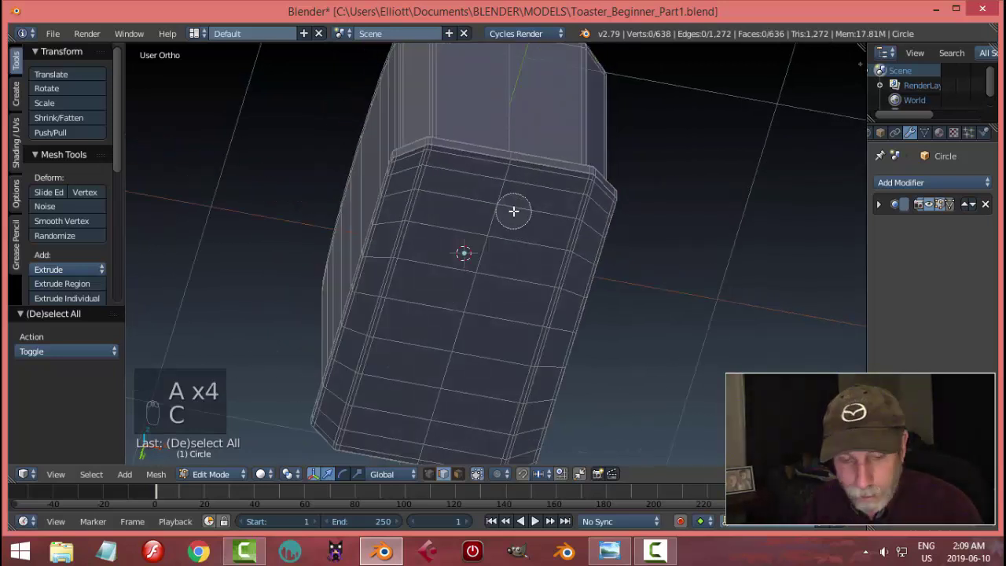
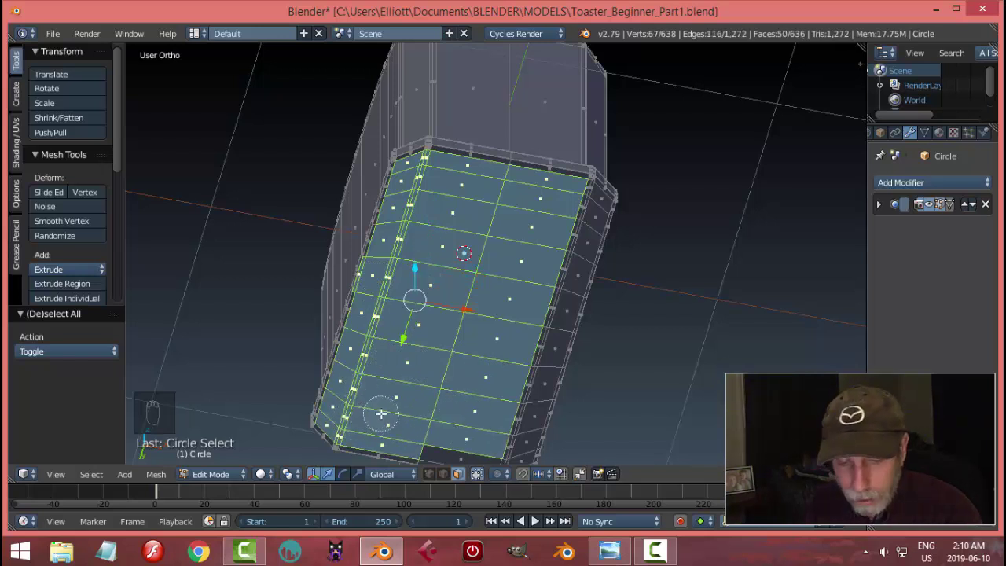
{"action": "key", "text": "ctrl+a"}
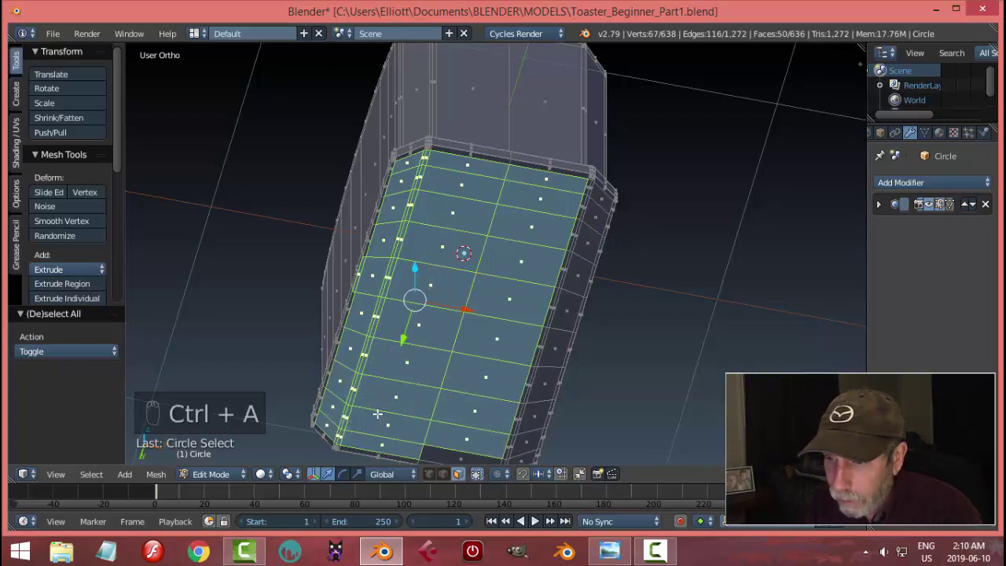
{"action": "key", "text": "ctrl+Tab"}
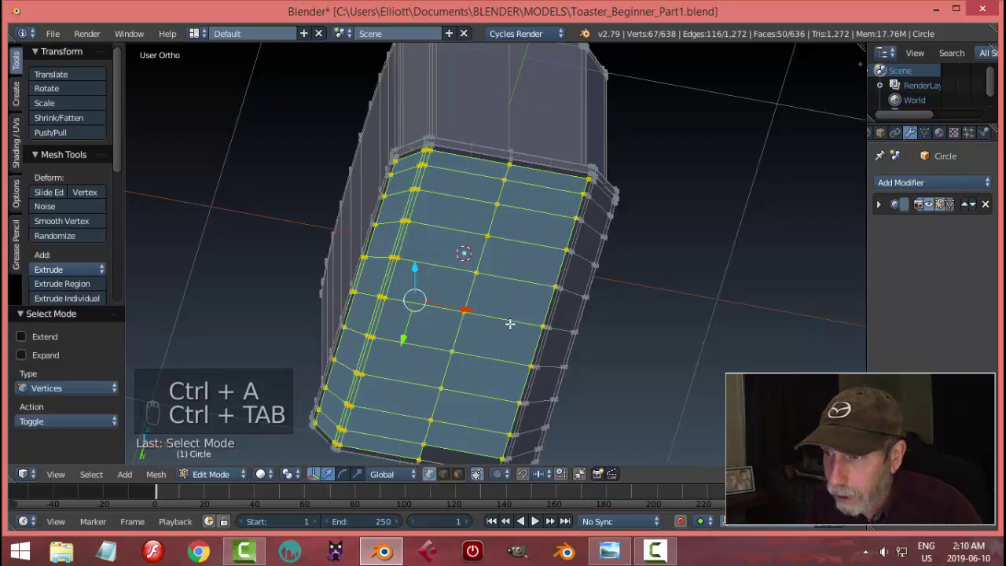
{"action": "key", "text": "a"}
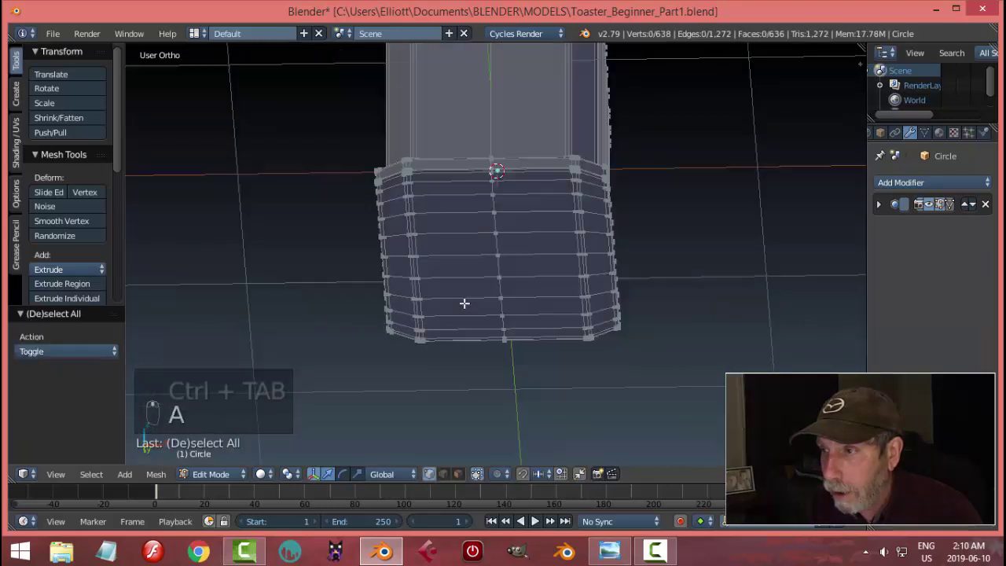
{"action": "key", "text": "KP_1"}
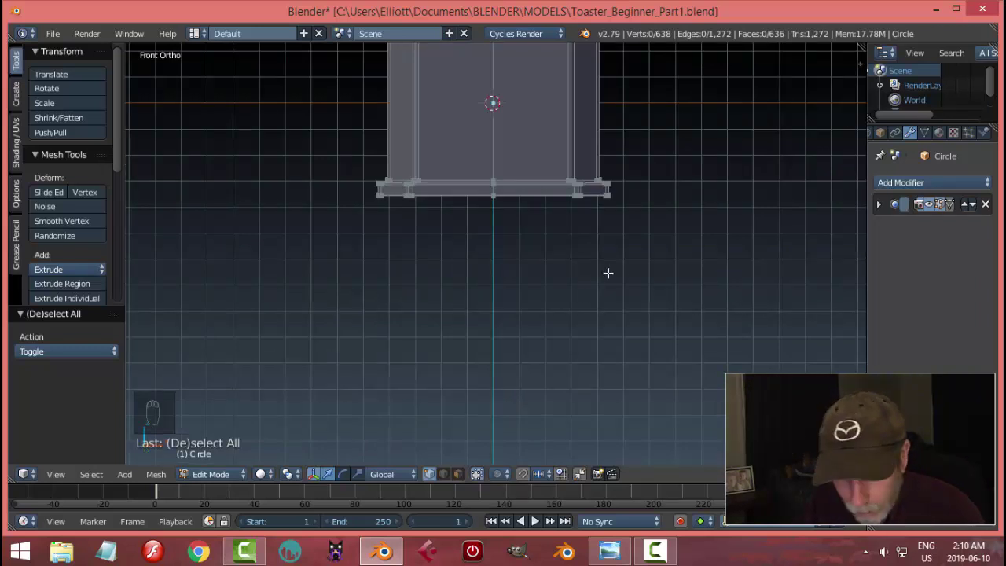
- Box-select the bottom row of rim vertices in front view
{"action": "key", "text": "b"}
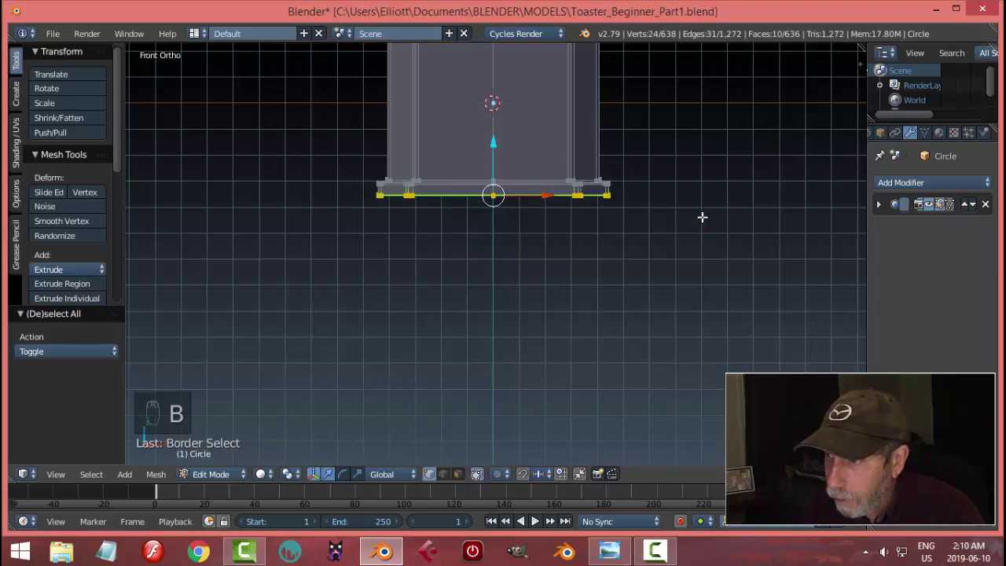
{"action": "key", "text": "a"}
{"action": "key", "text": "KP_1"}
{"action": "key", "text": "z"}
{"action": "key", "text": "b"}
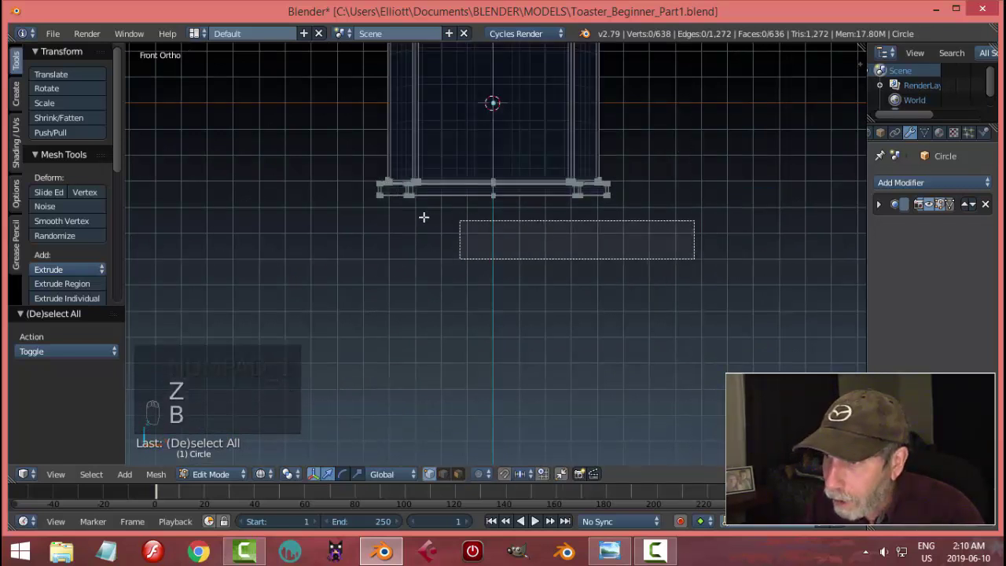
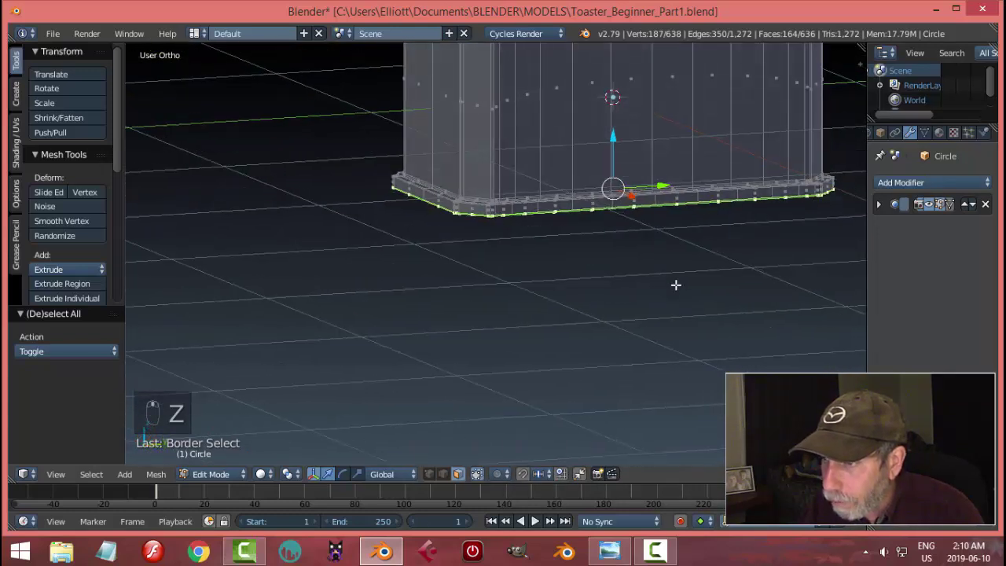
- Delete only the bottom faces (undoing a vertex delete first) so the base opens while the rim stays
{"action": "key", "text": "x"}
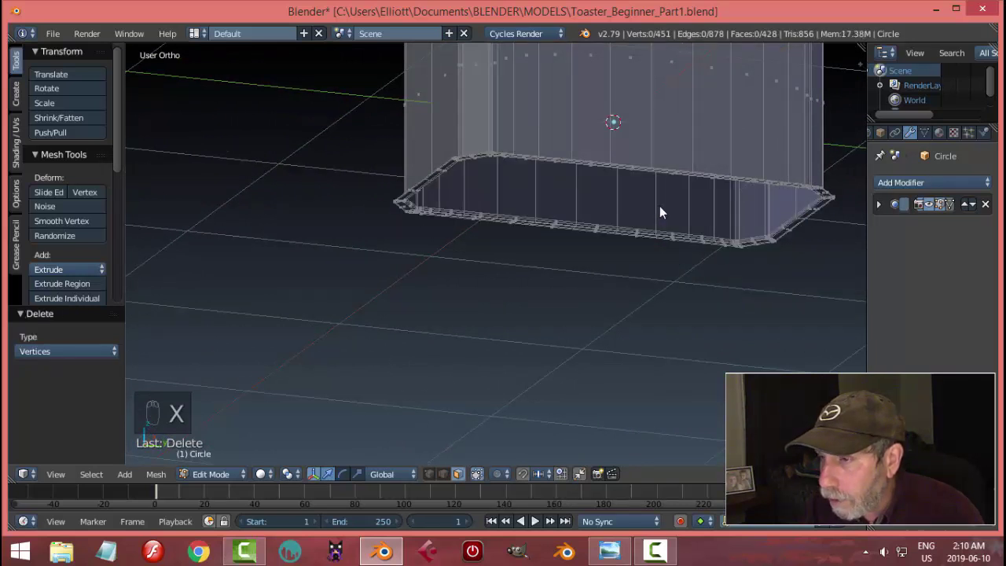
{"action": "key", "text": "ctrl+z"}
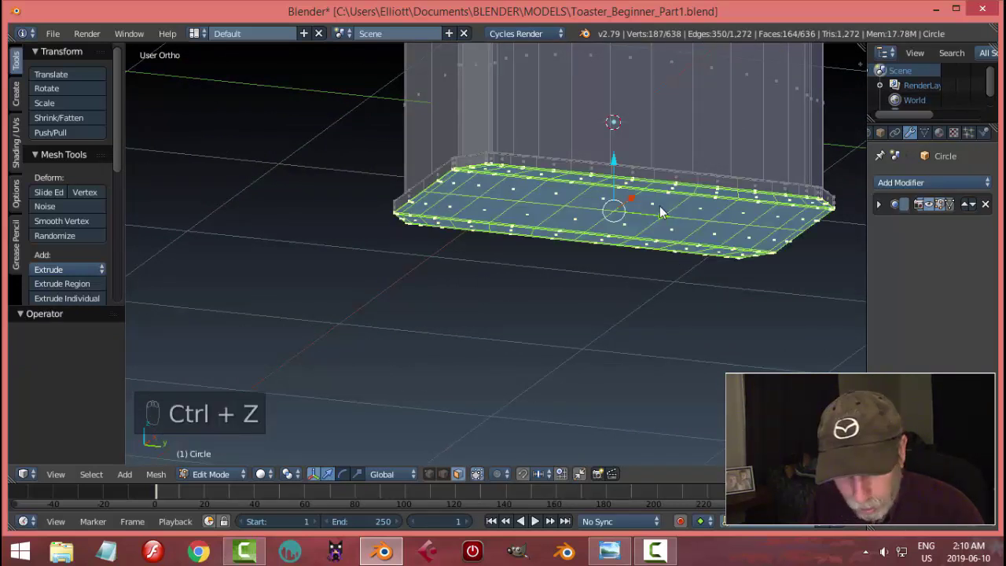
{"action": "key", "text": "x"}
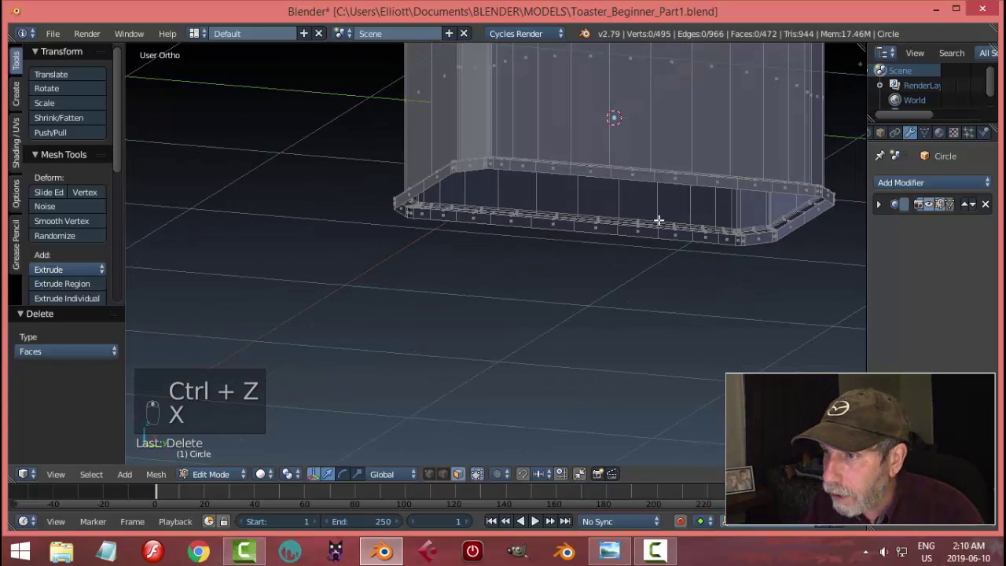
{"action": "key", "text": "Tab"}
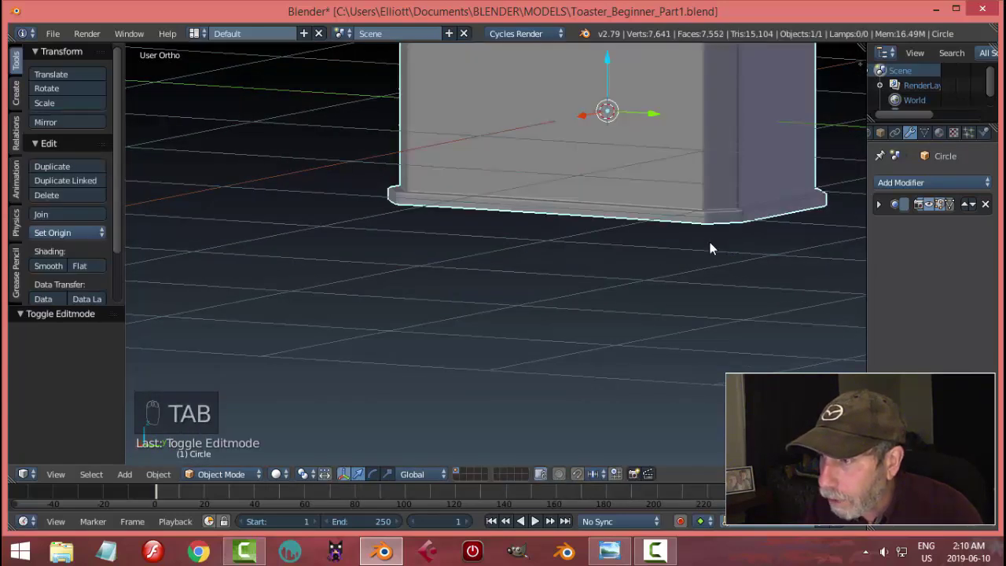
- Save the toaster .blend file and orbit to inspect the open-based shell
{"action": "key", "text": "a"}
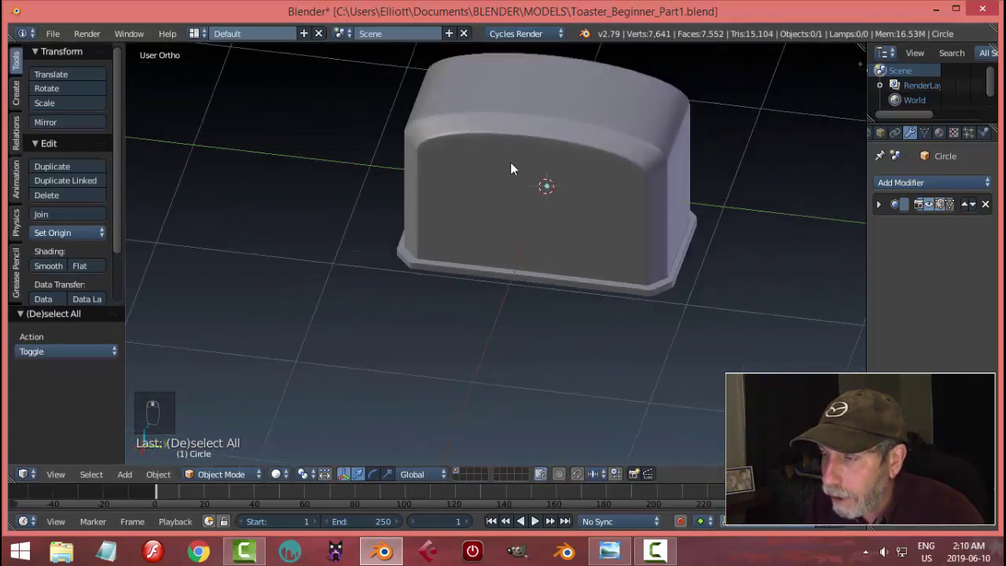
{"action": "key", "text": "ctrl+s"}
{"action": "left_click_drag", "start_coordinate": [566, 203], "coordinate": [481, 260]}
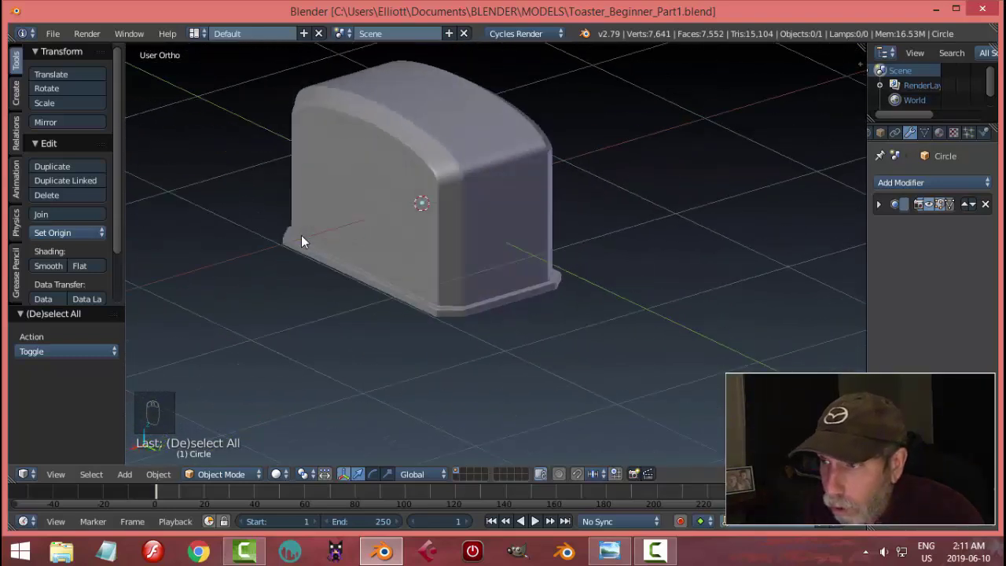